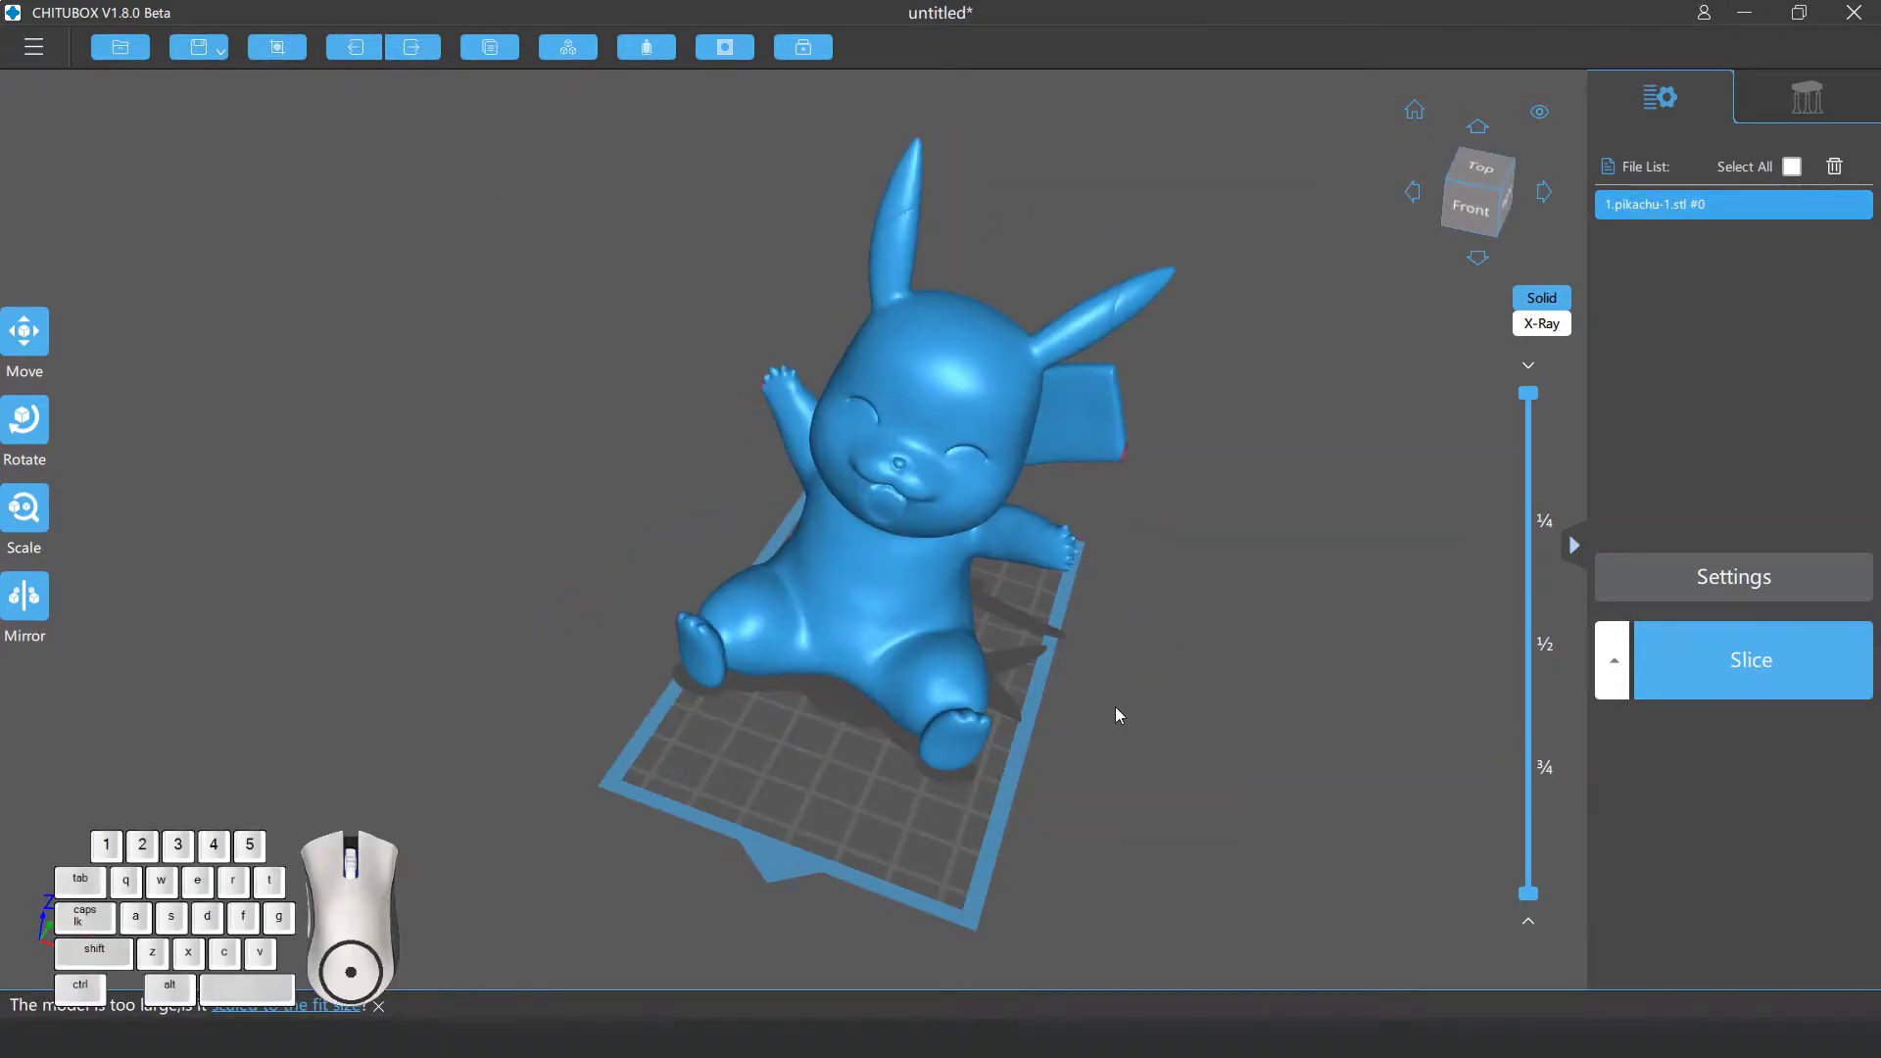
Orbit and zoom around the Pikachu model, ending with a view from above.
left_click_drag(1120, 713, 1050, 668)
left_click_drag(941, 672, 987, 566)
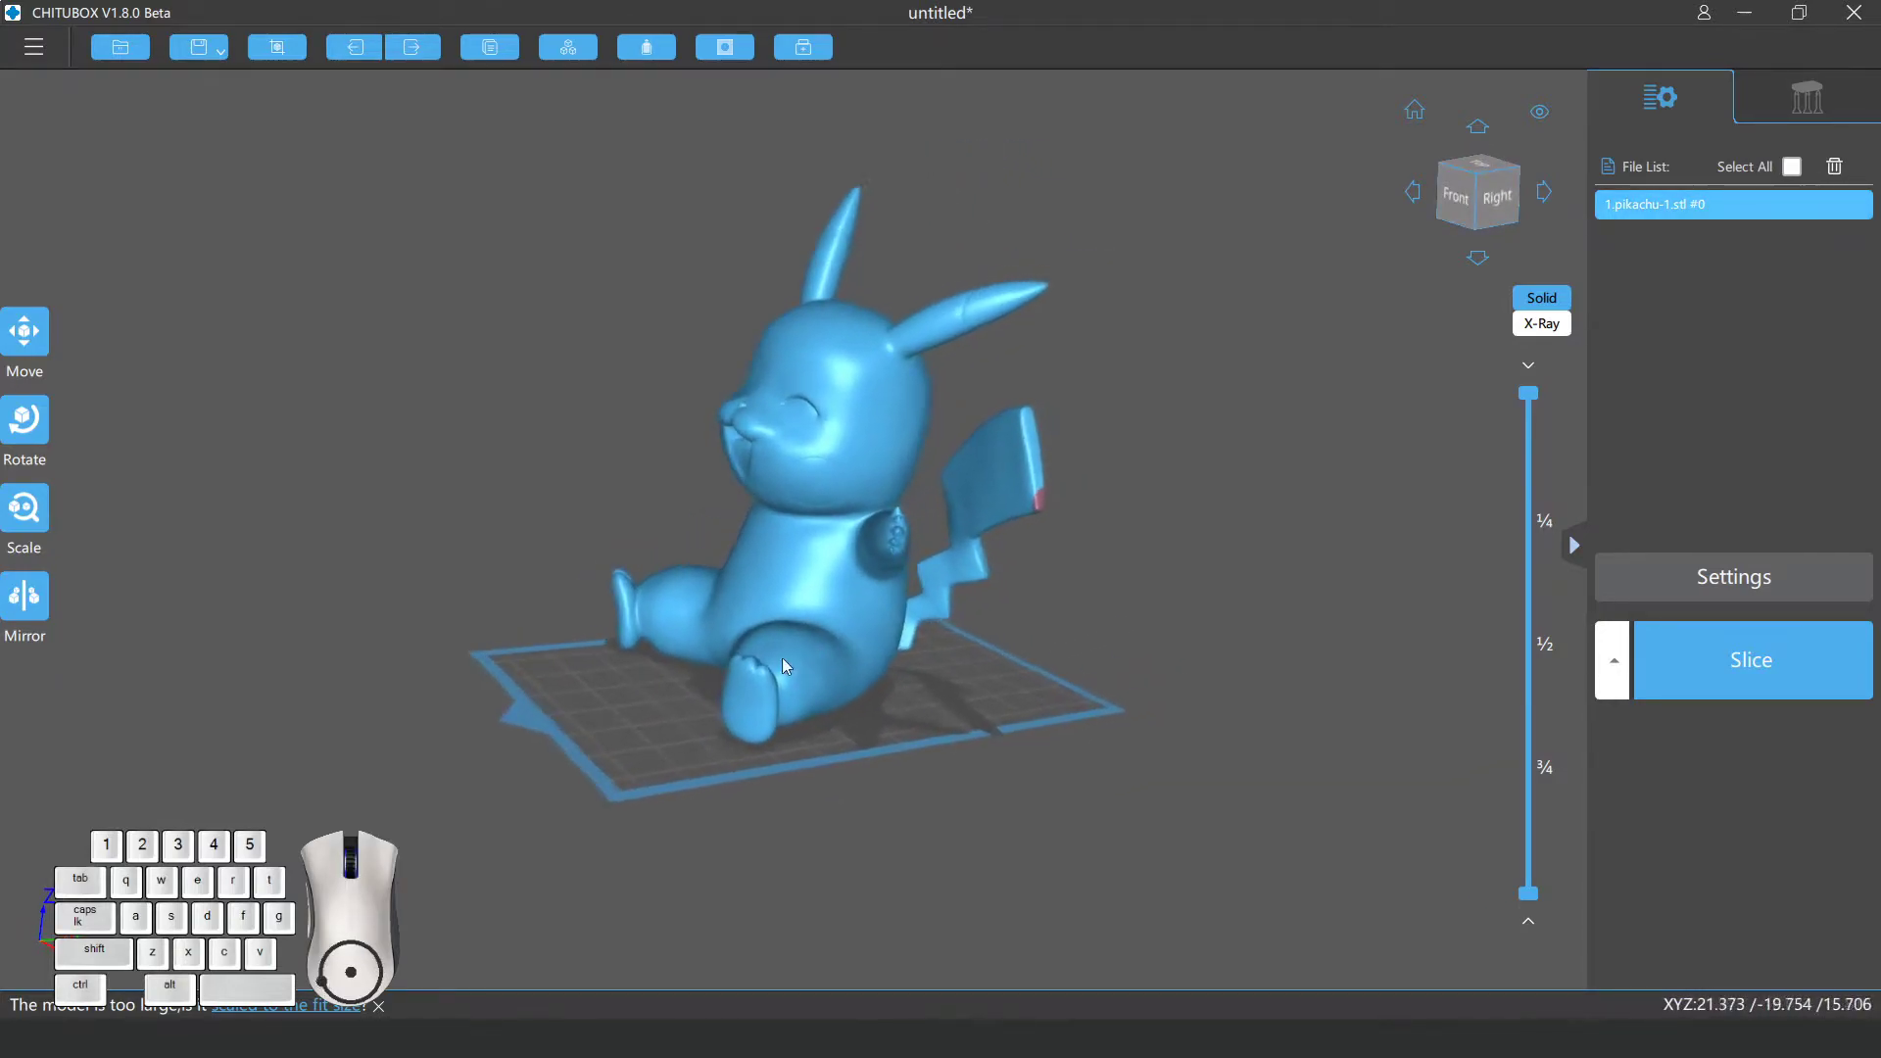
scroll("up", 3)
scroll("down", 3)
scroll("up", 3)
scroll("down", 3)
scroll("up", 3)
scroll("down", 3)
scroll("up", 3)
scroll("down", 3)
scroll("up", 3)
left_click_drag(896, 723, 754, 643)
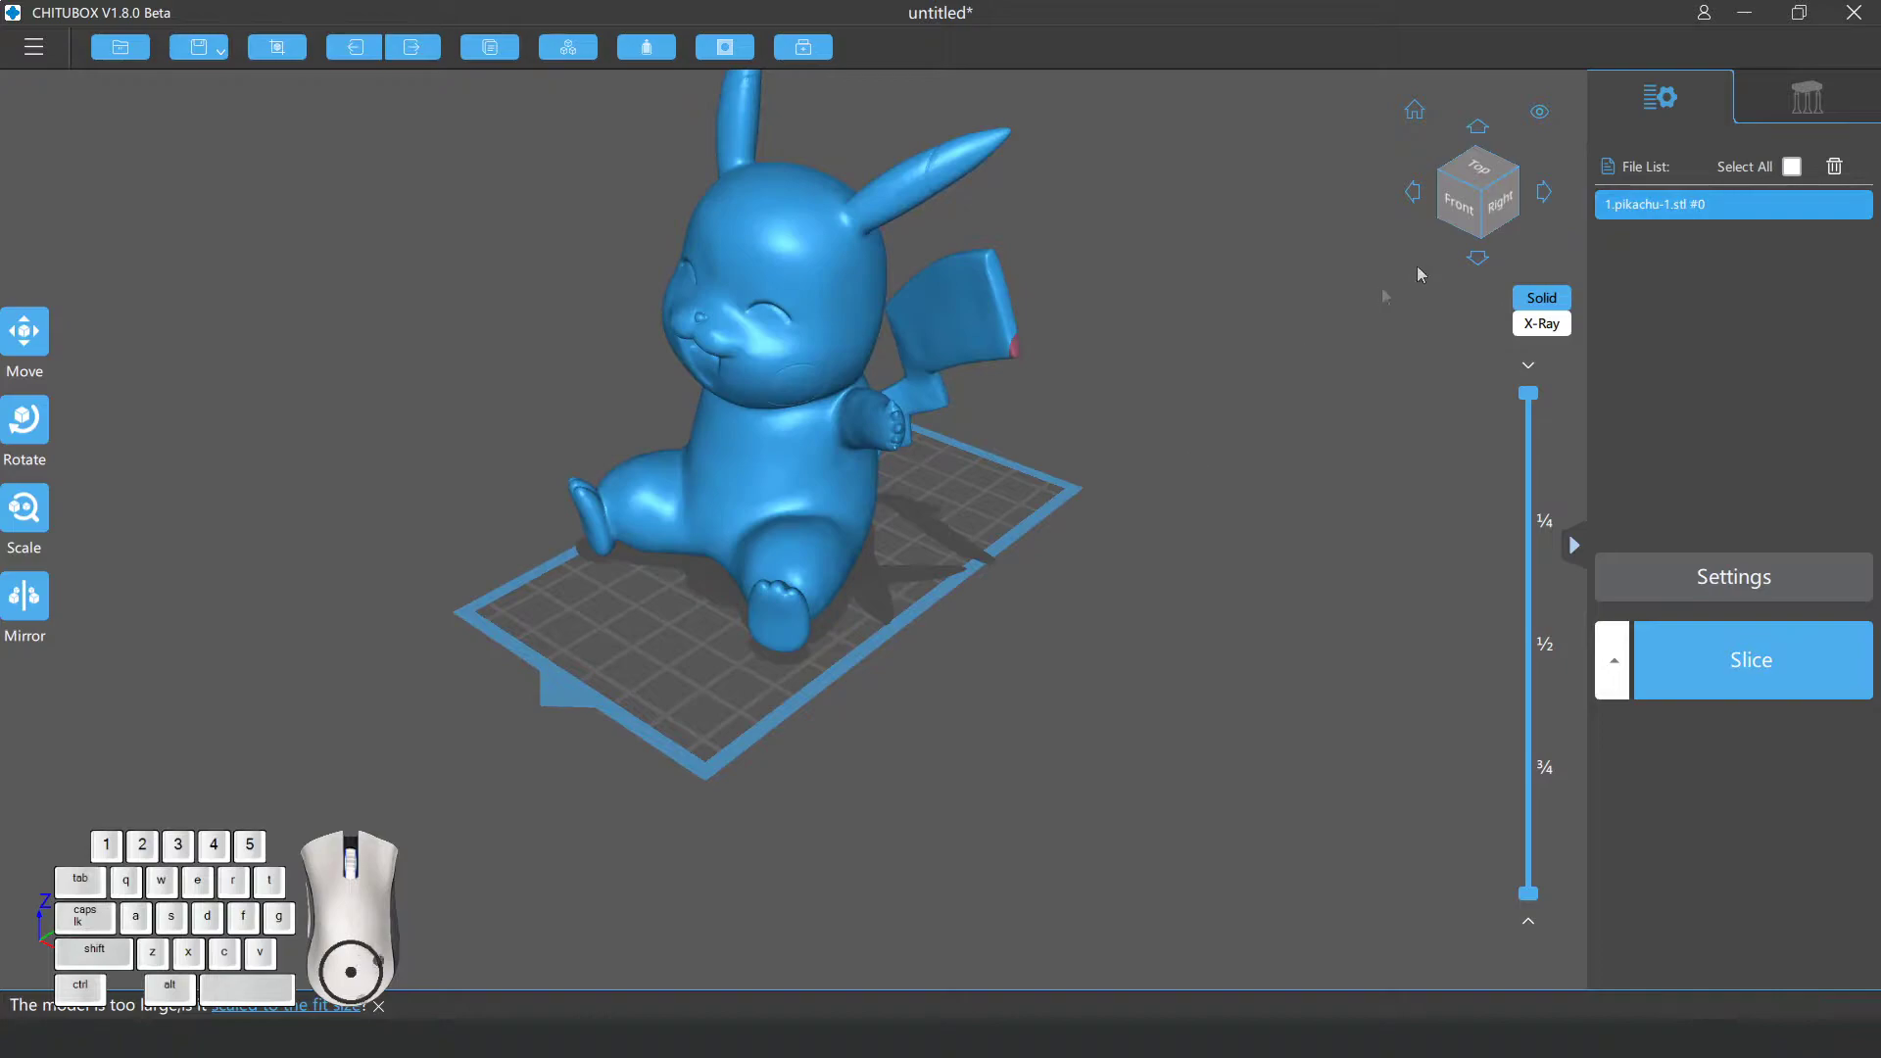
Inspect the model from the front and several other sides using the view cube.
left_click(1471, 212)
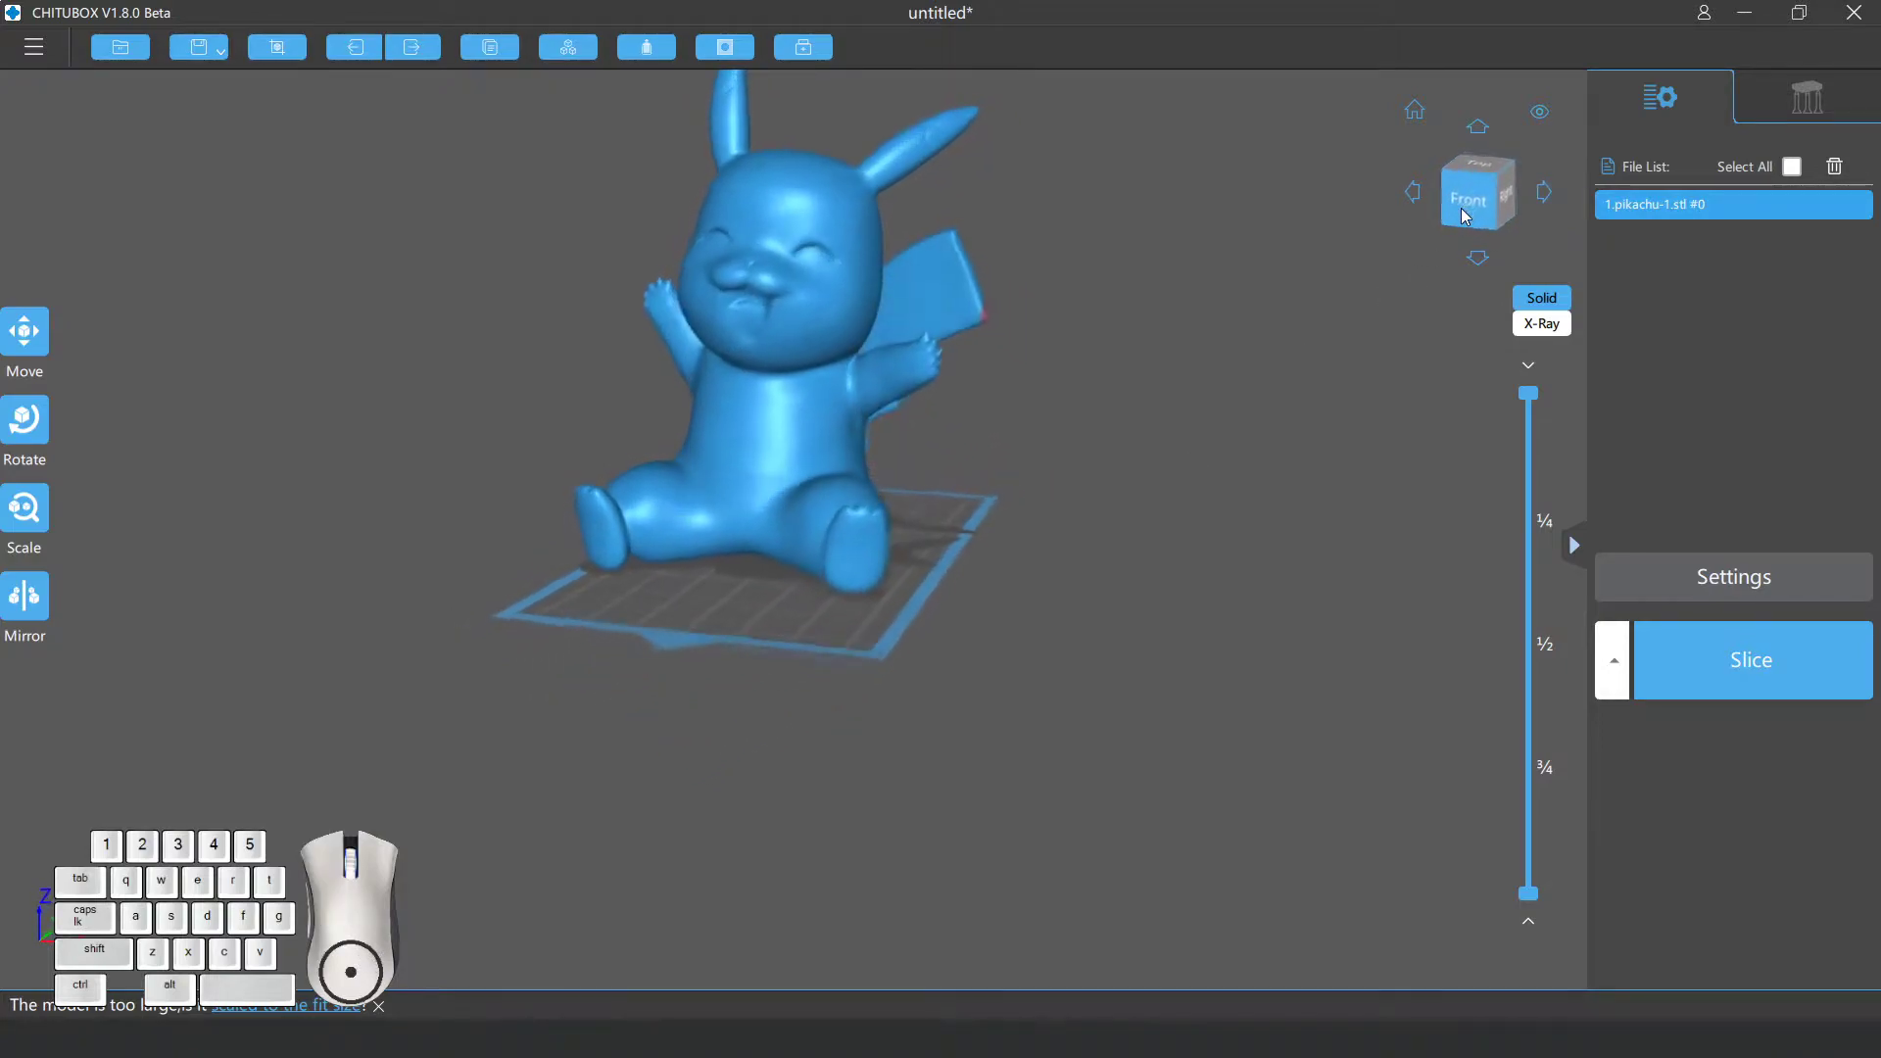
right_click(1553, 201)
left_click(1424, 194)
left_click(1486, 130)
left_click(1495, 261)
left_click(1485, 262)
left_click(1490, 262)
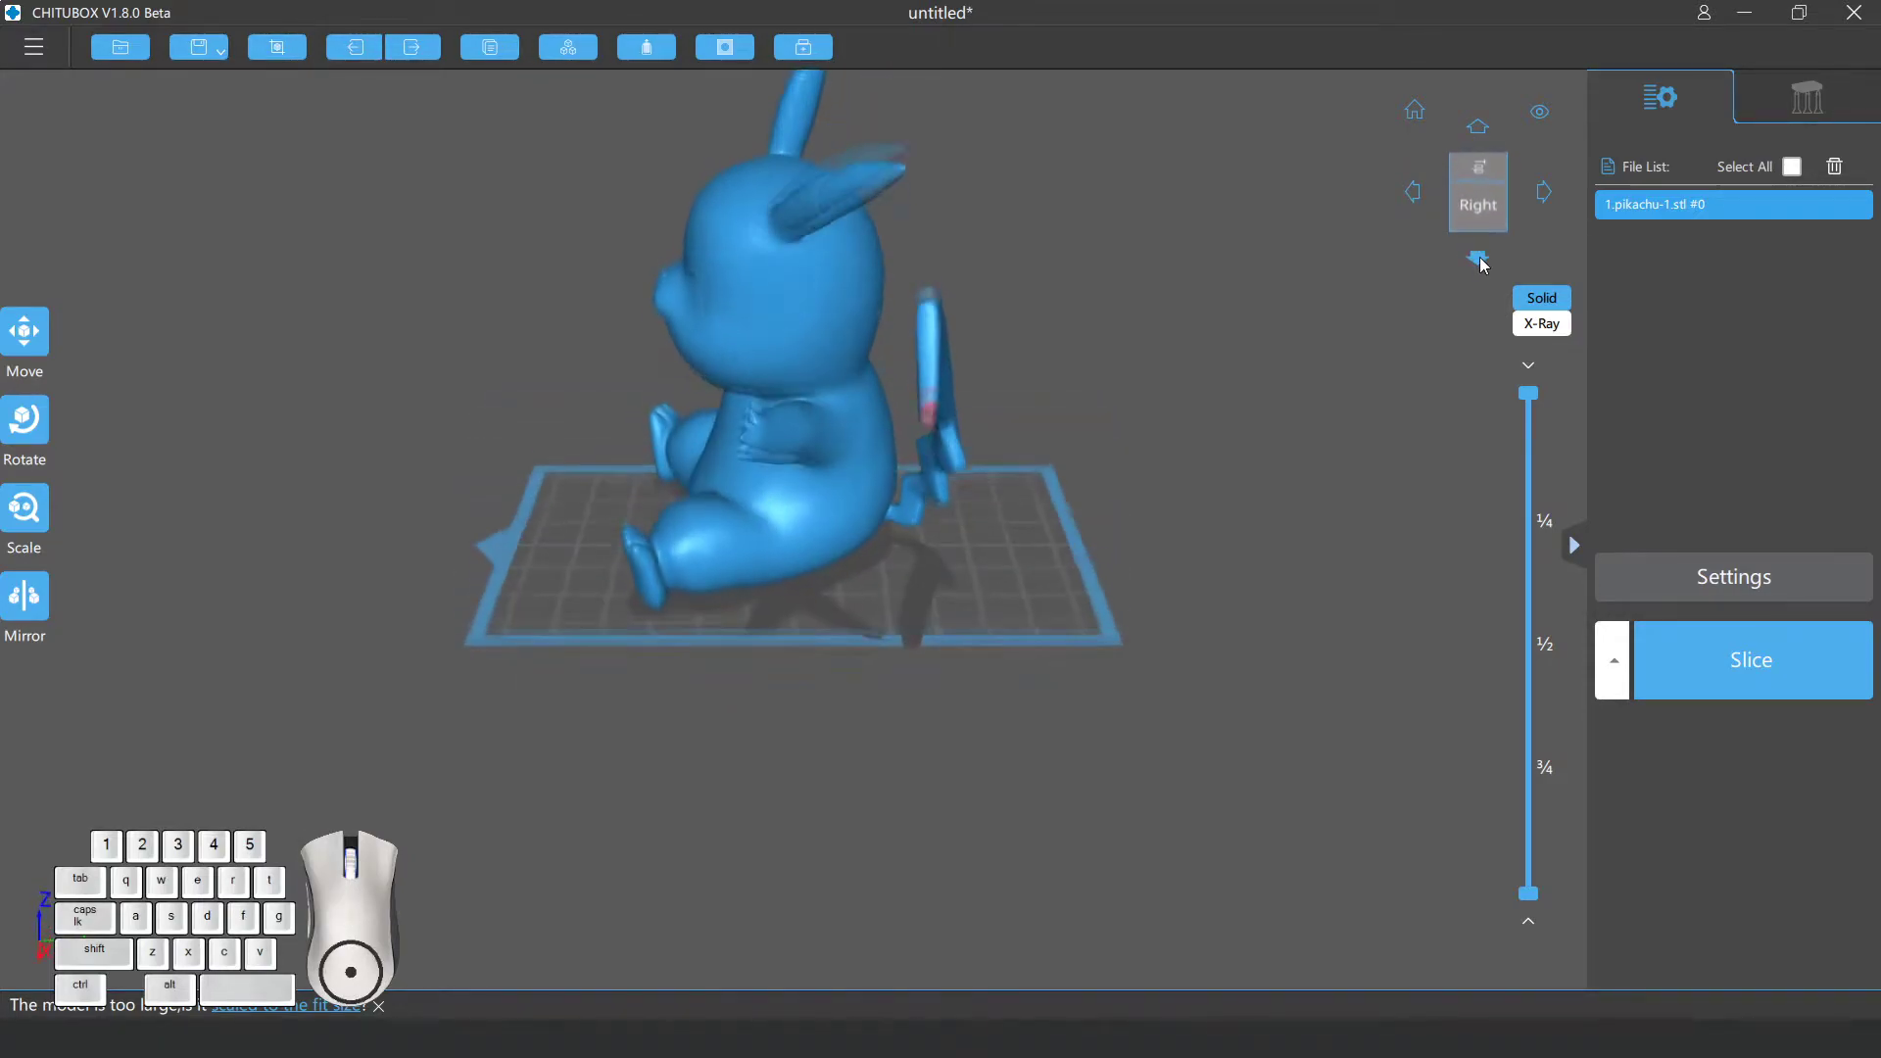
Return to a perspective view and bring up the model's position settings (X, Y, Z at zero).
left_click_drag(894, 655, 1123, 587)
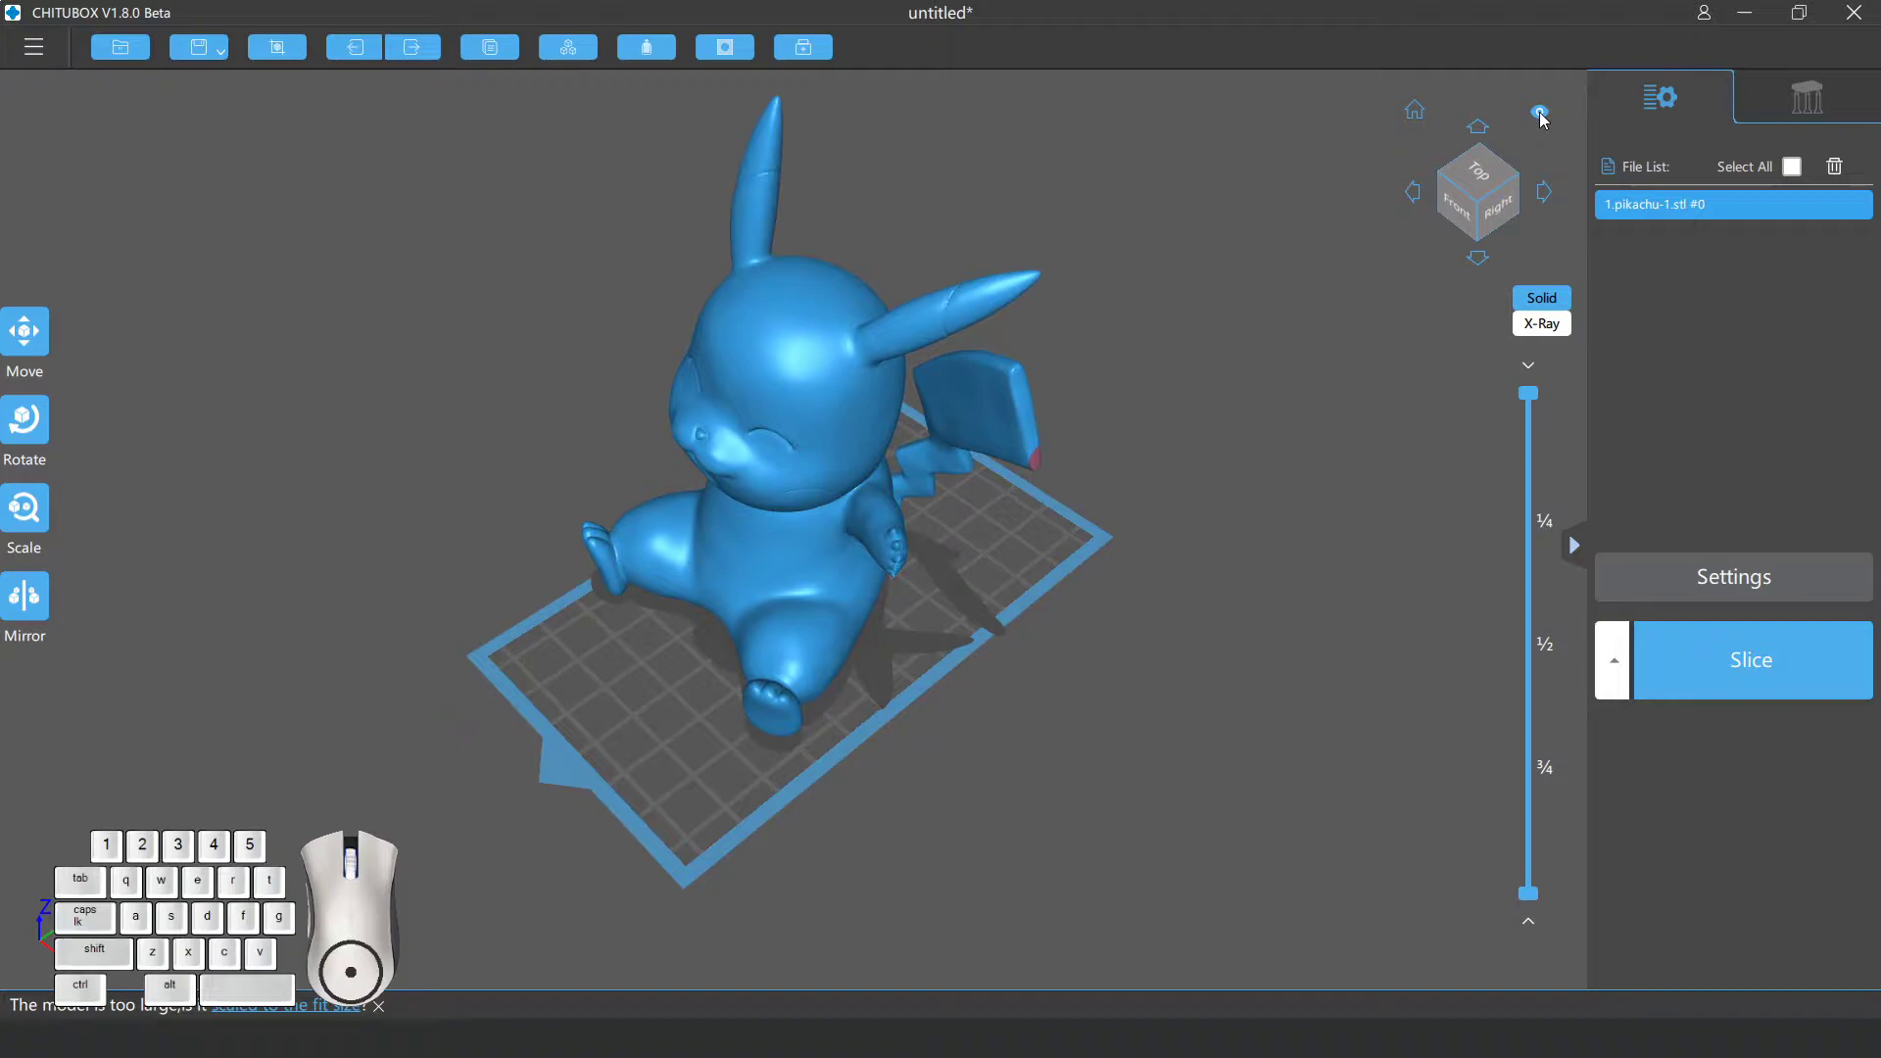
right_click(1541, 119)
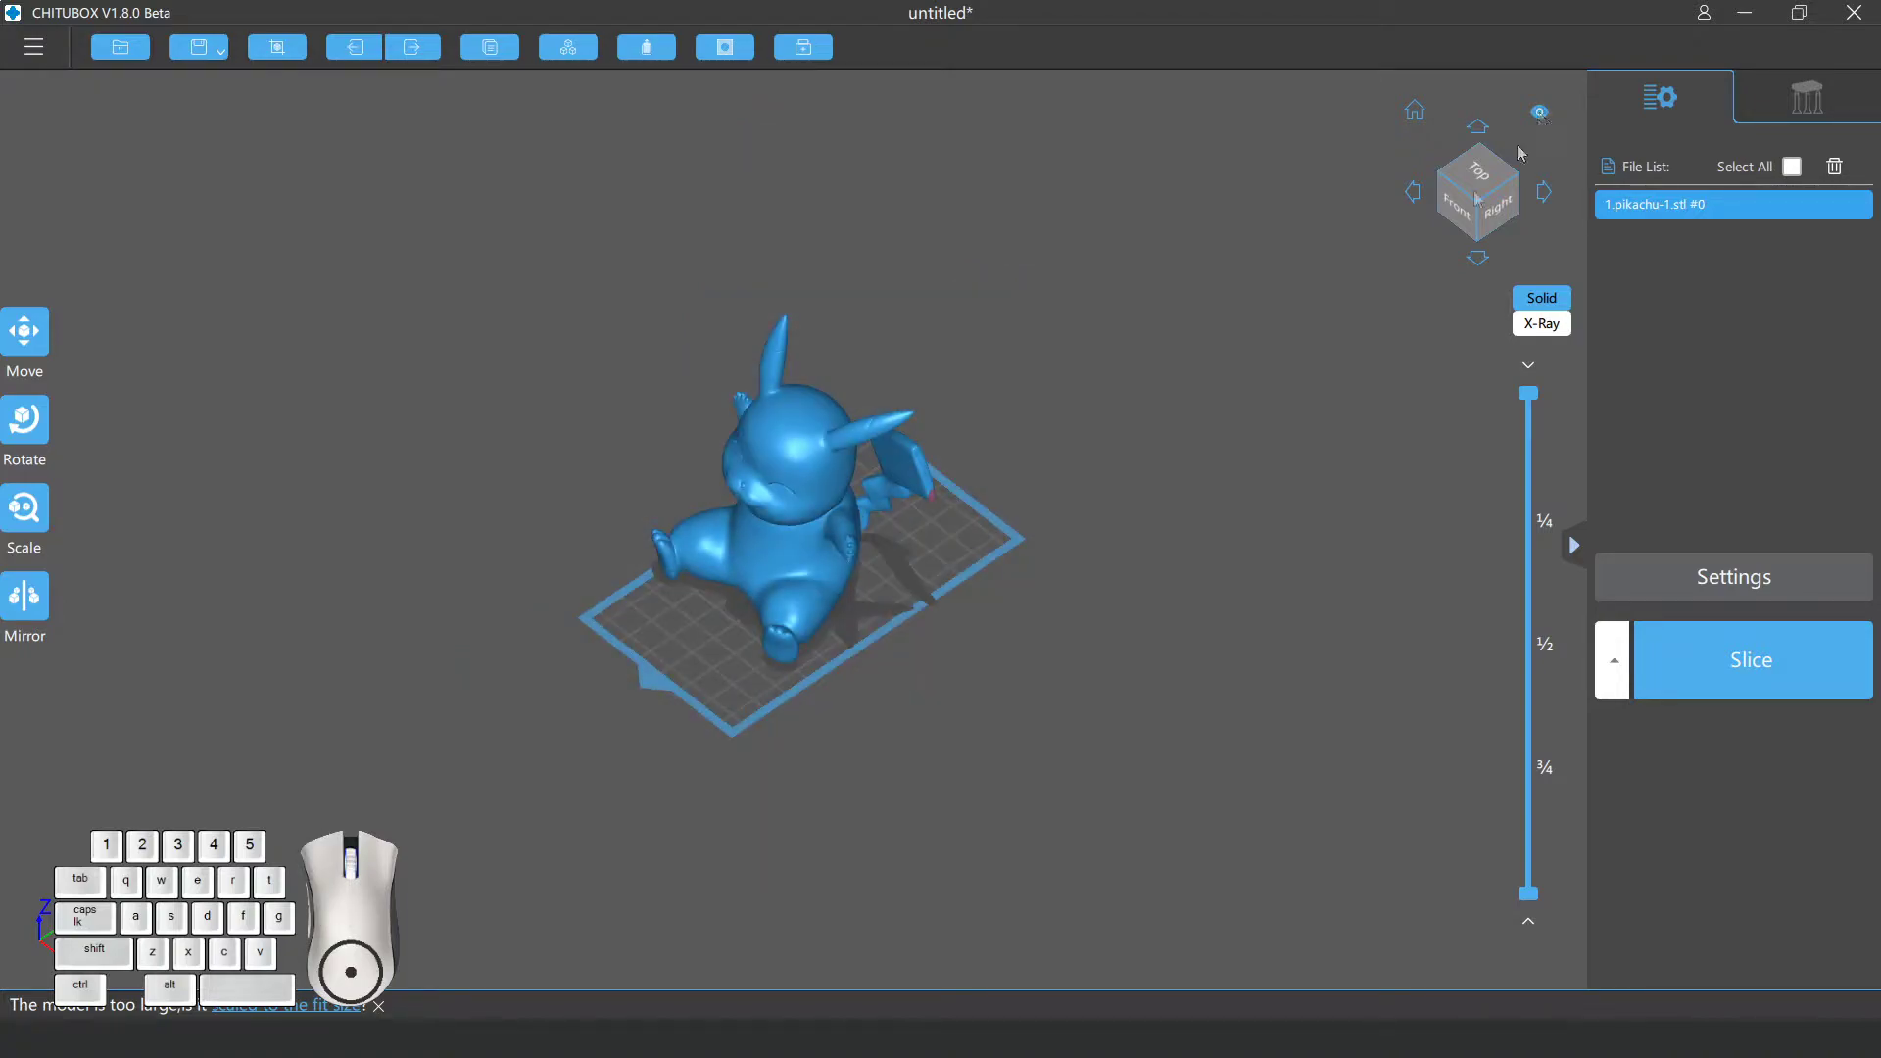
left_click_drag(899, 629, 841, 501)
left_click_drag(840, 533, 839, 612)
left_click_drag(919, 570, 980, 650)
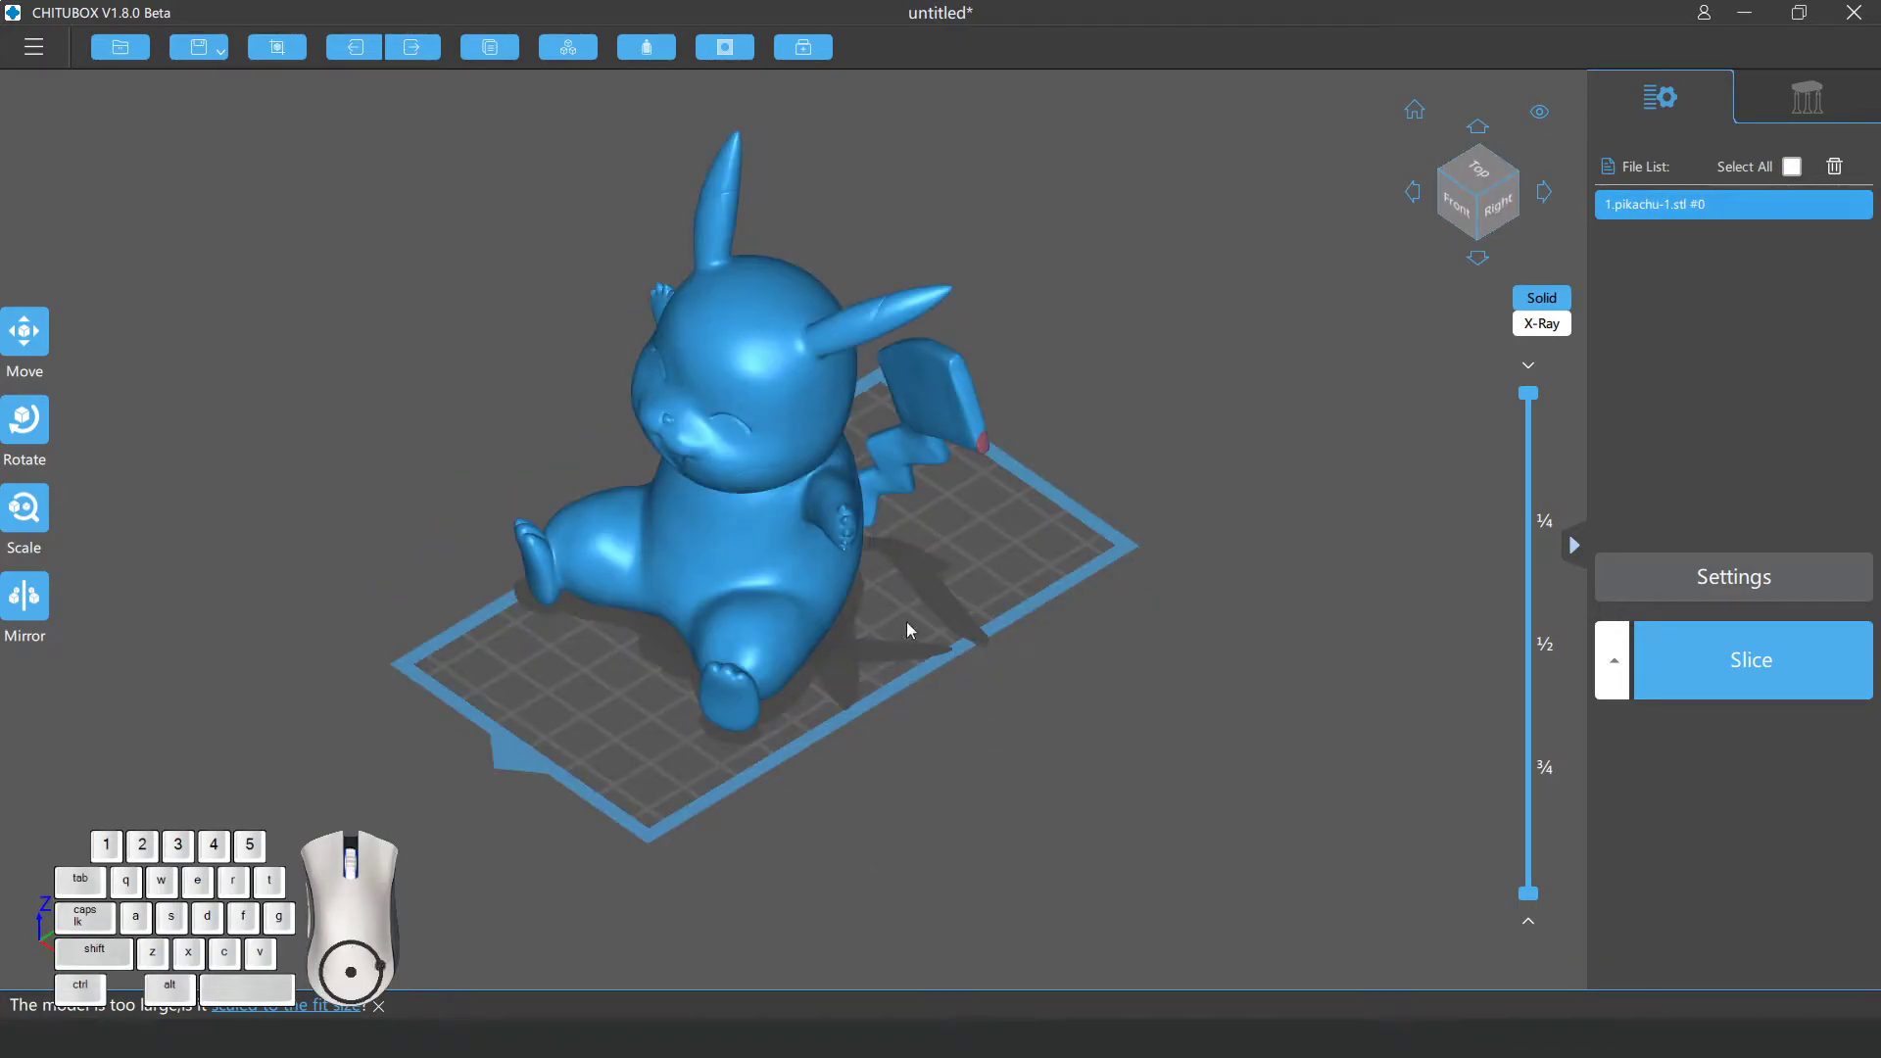
right_click(793, 571)
left_click_drag(881, 649, 888, 631)
left_click_drag(908, 601, 181, 372)
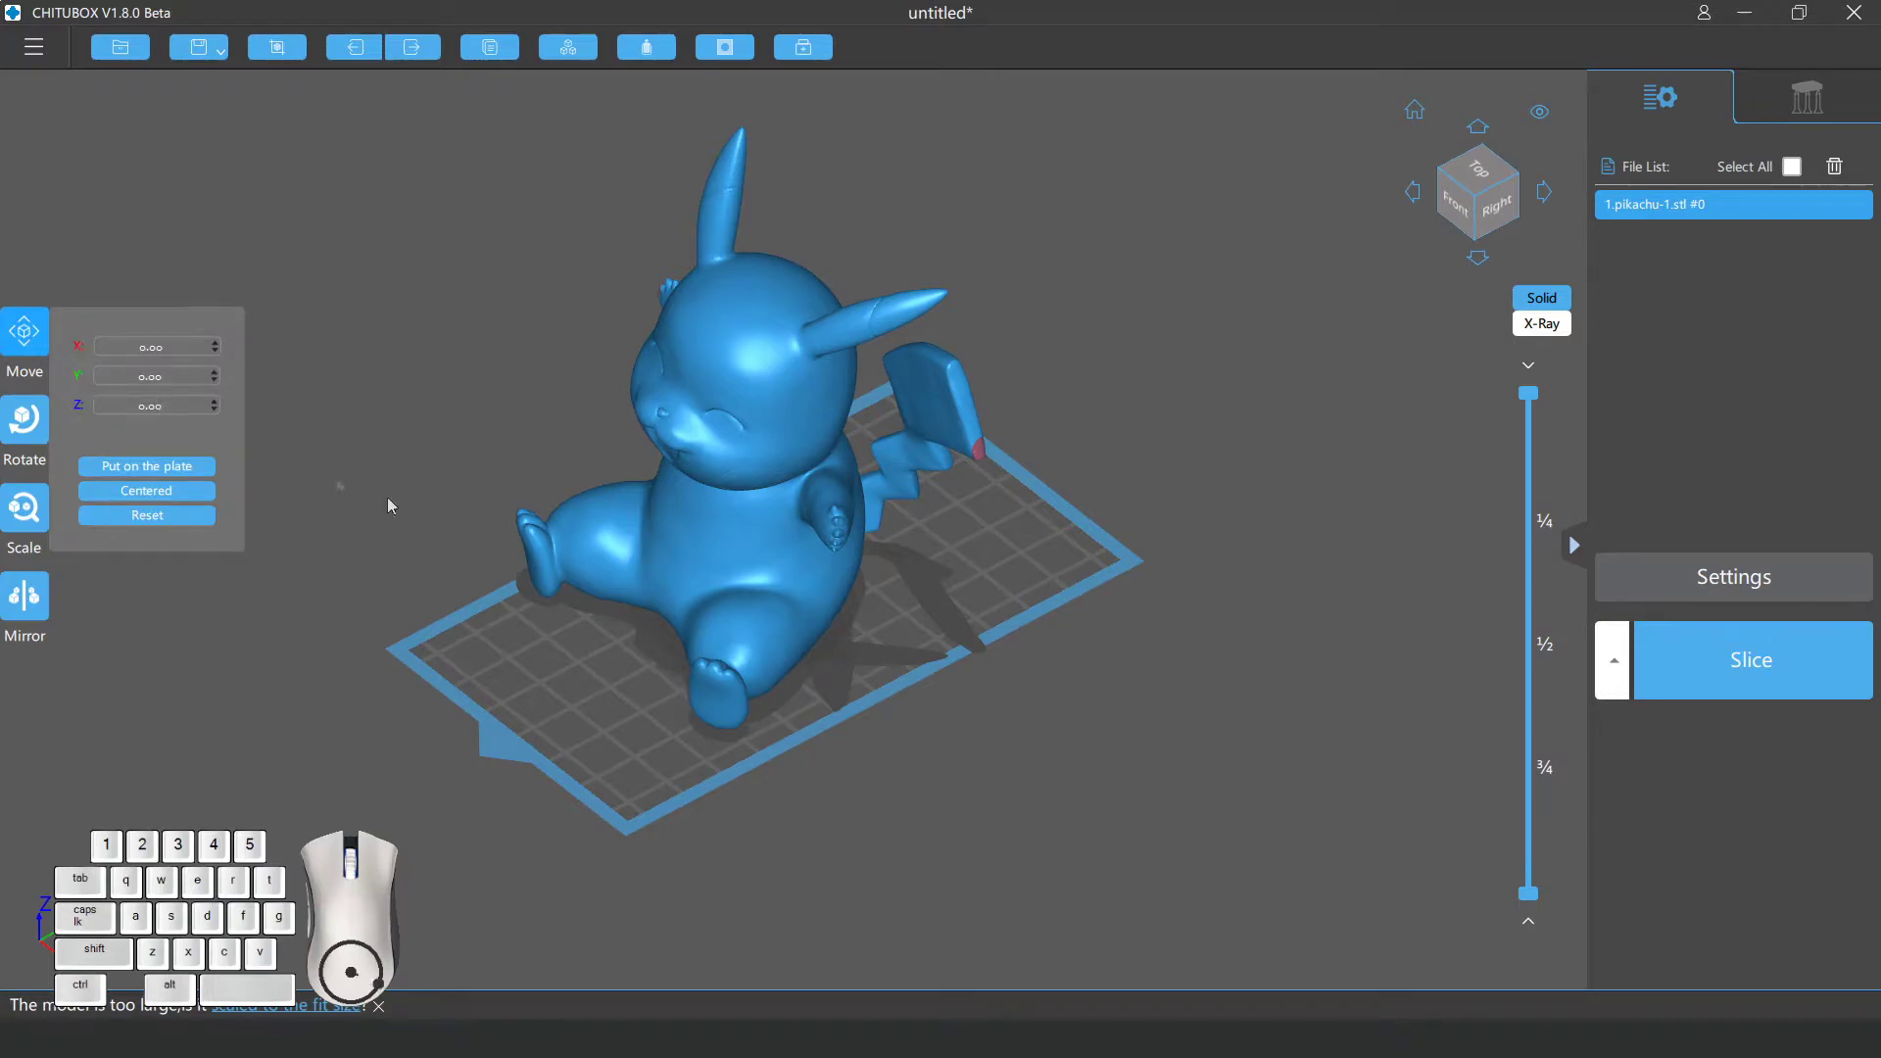
Drag the Pikachu model sideways to a new spot on the build plate.
left_click_drag(683, 569, 702, 579)
left_click(434, 469)
left_click_drag(791, 560, 608, 575)
left_click_drag(579, 597, 1074, 358)
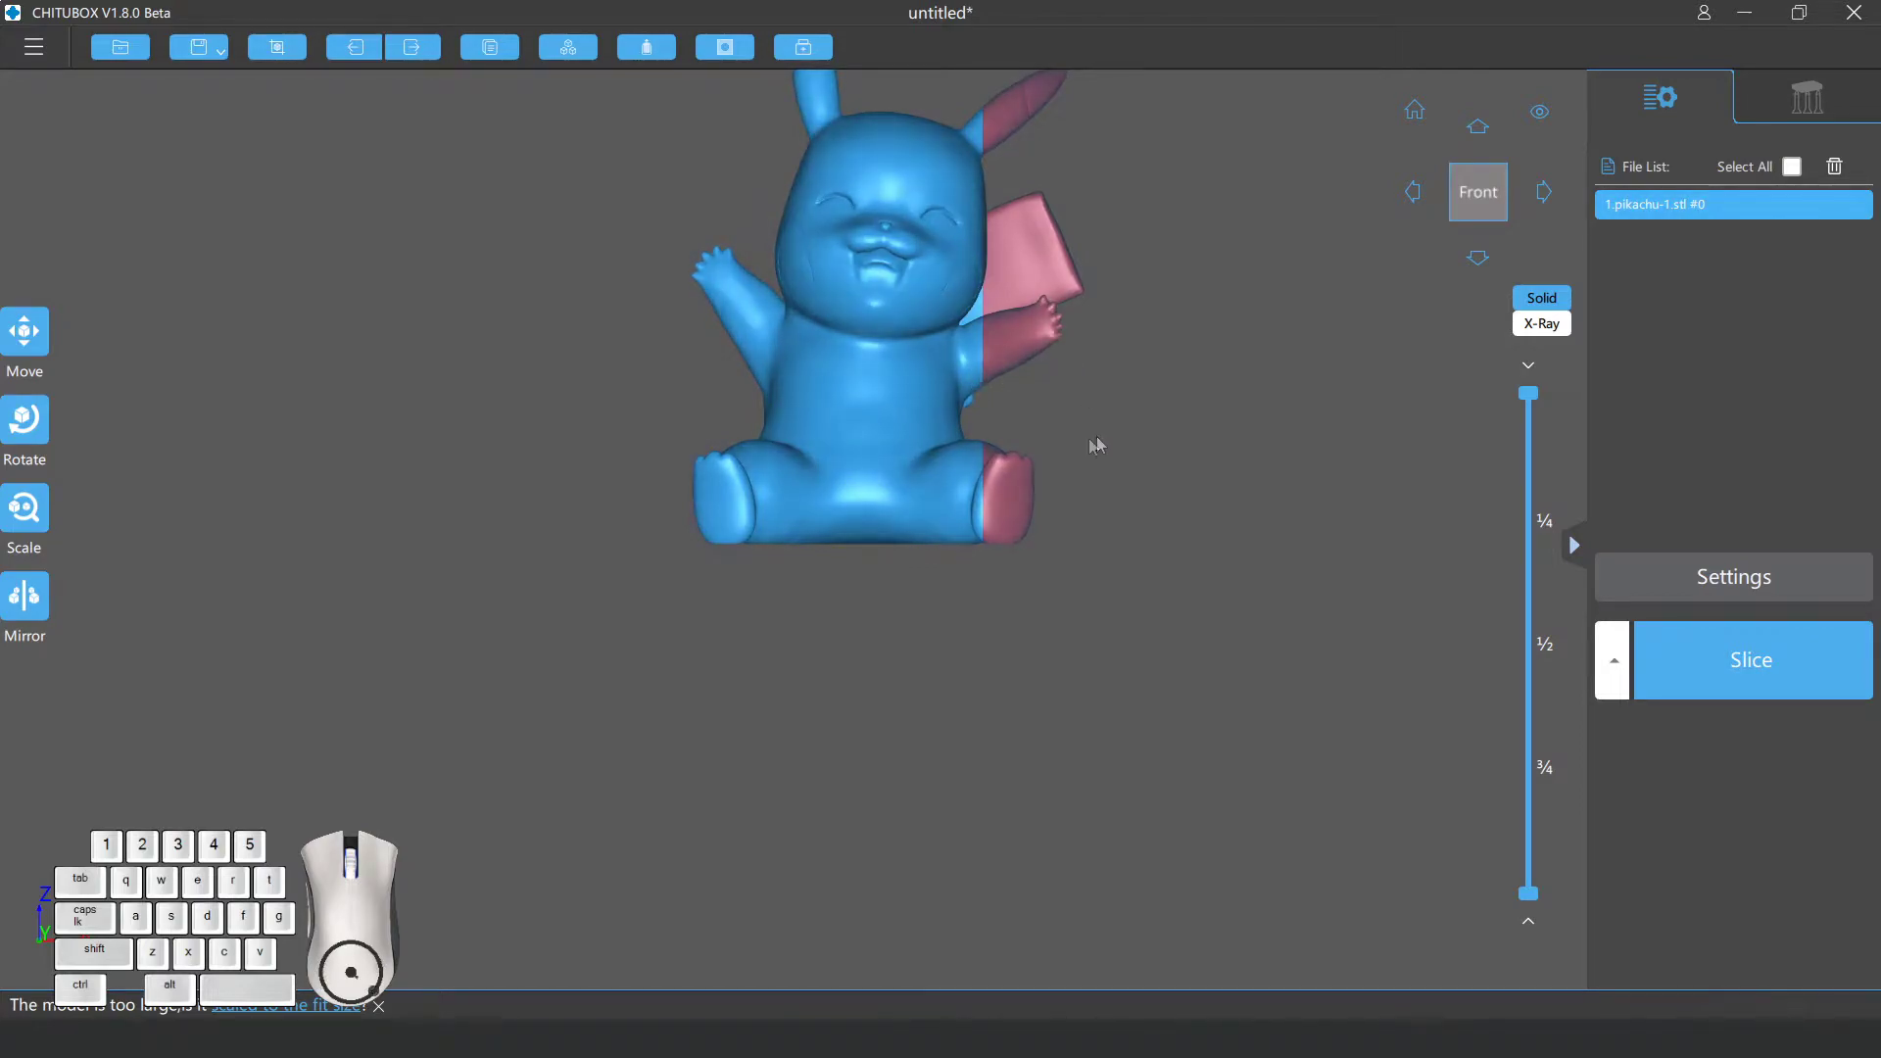
right_click(1056, 390)
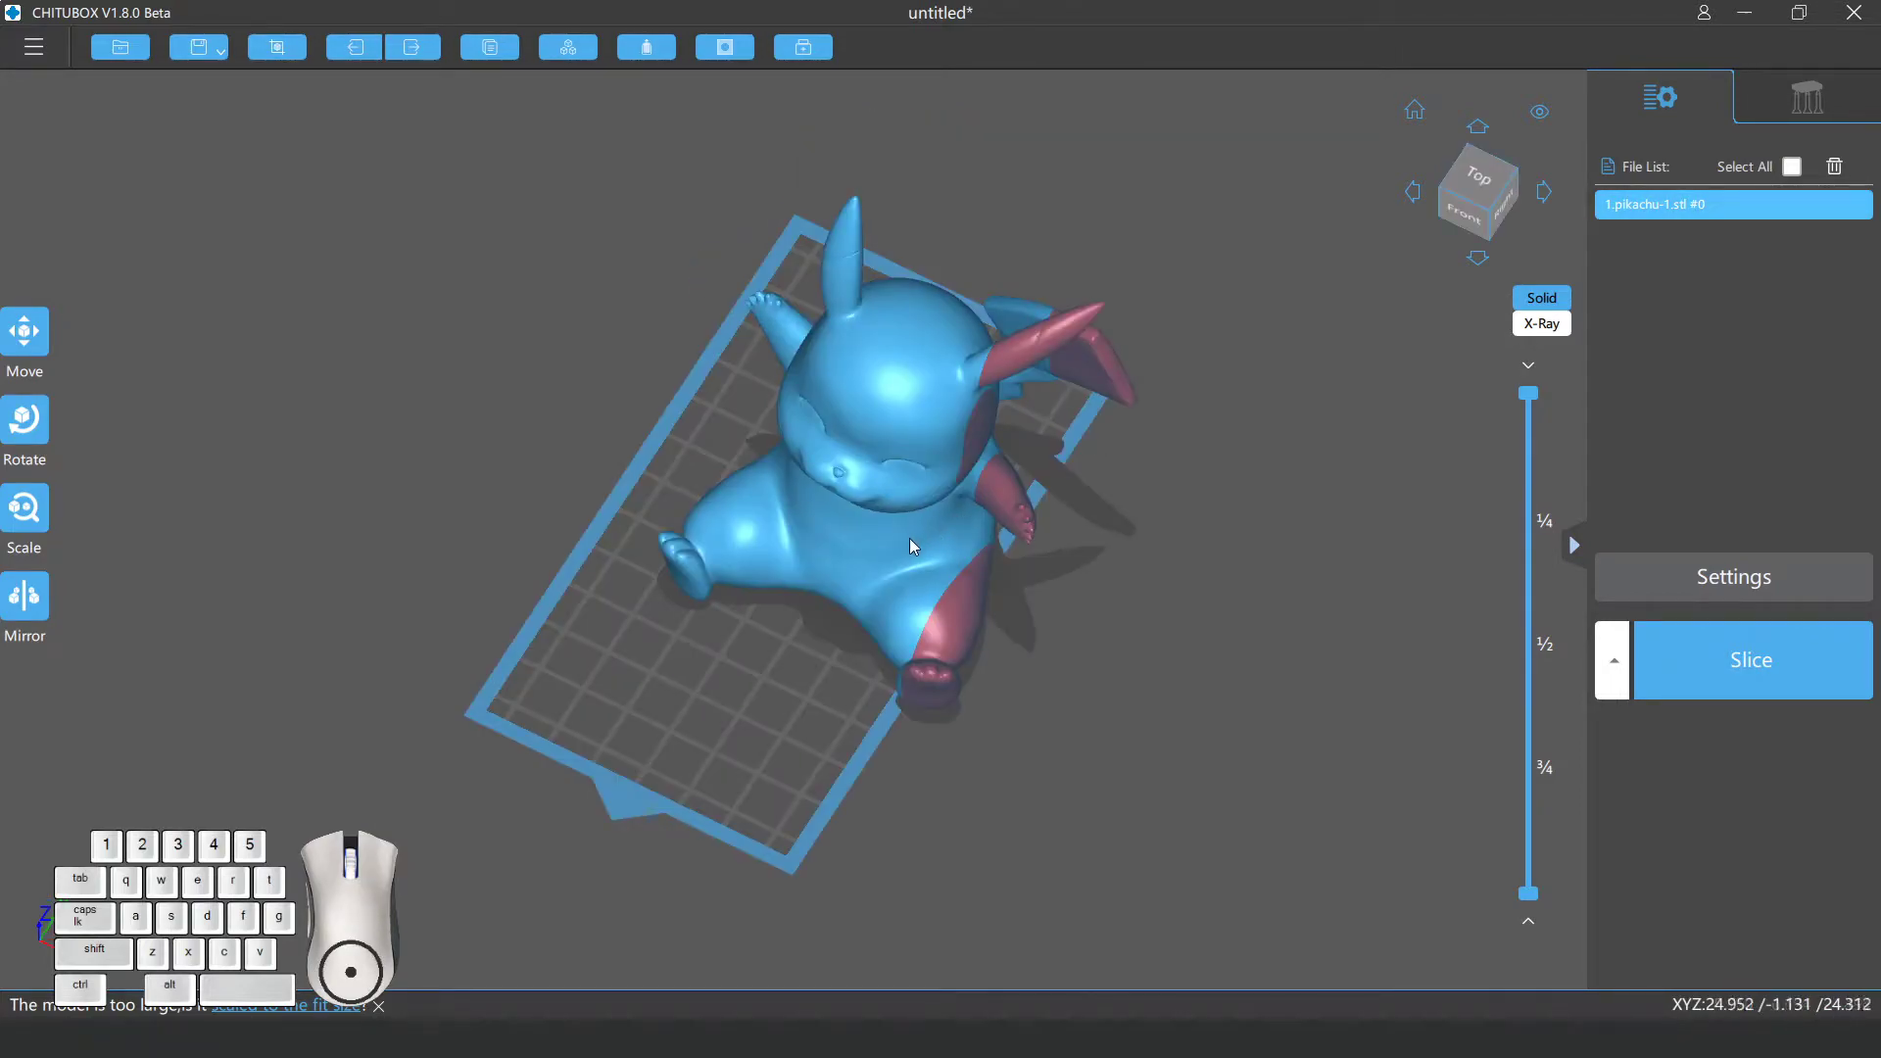
Rotate the Pikachu model about the X axis so it leans back on its tail above the plate.
left_click_drag(909, 545, 28, 430)
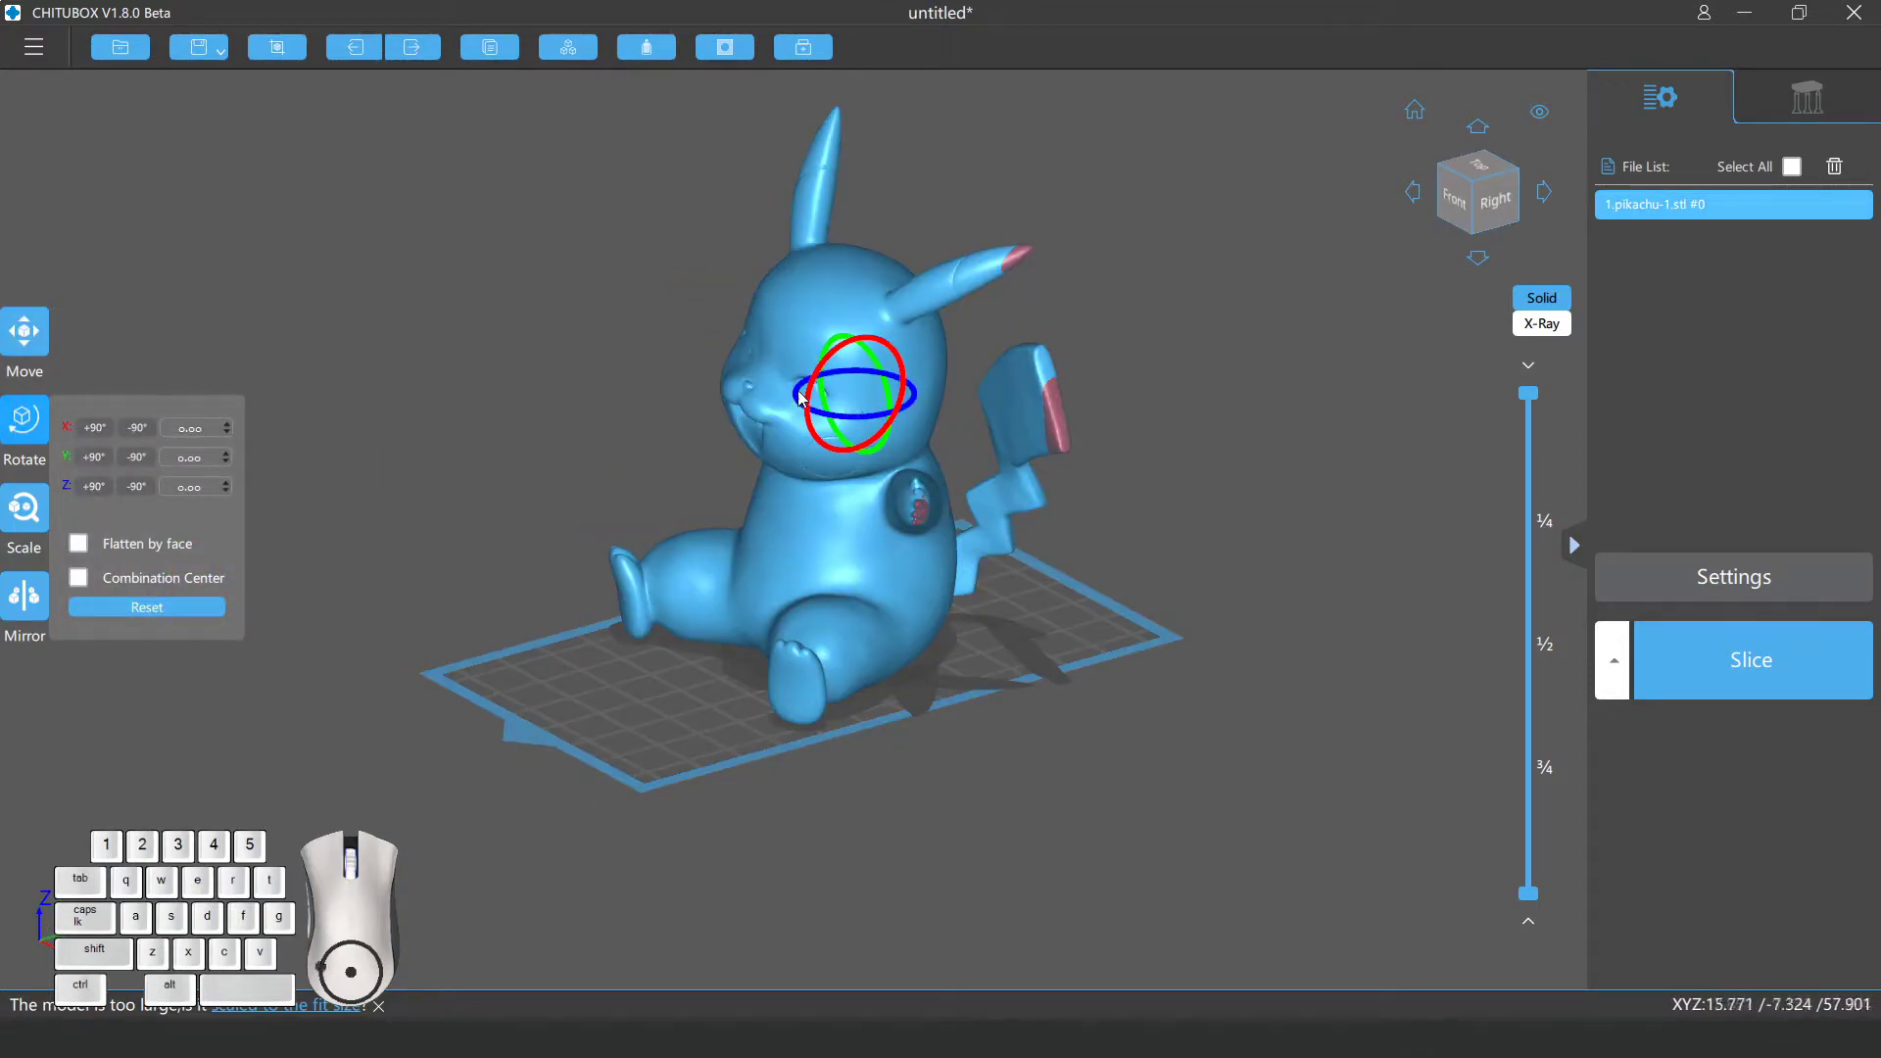
left_click_drag(818, 401, 861, 329)
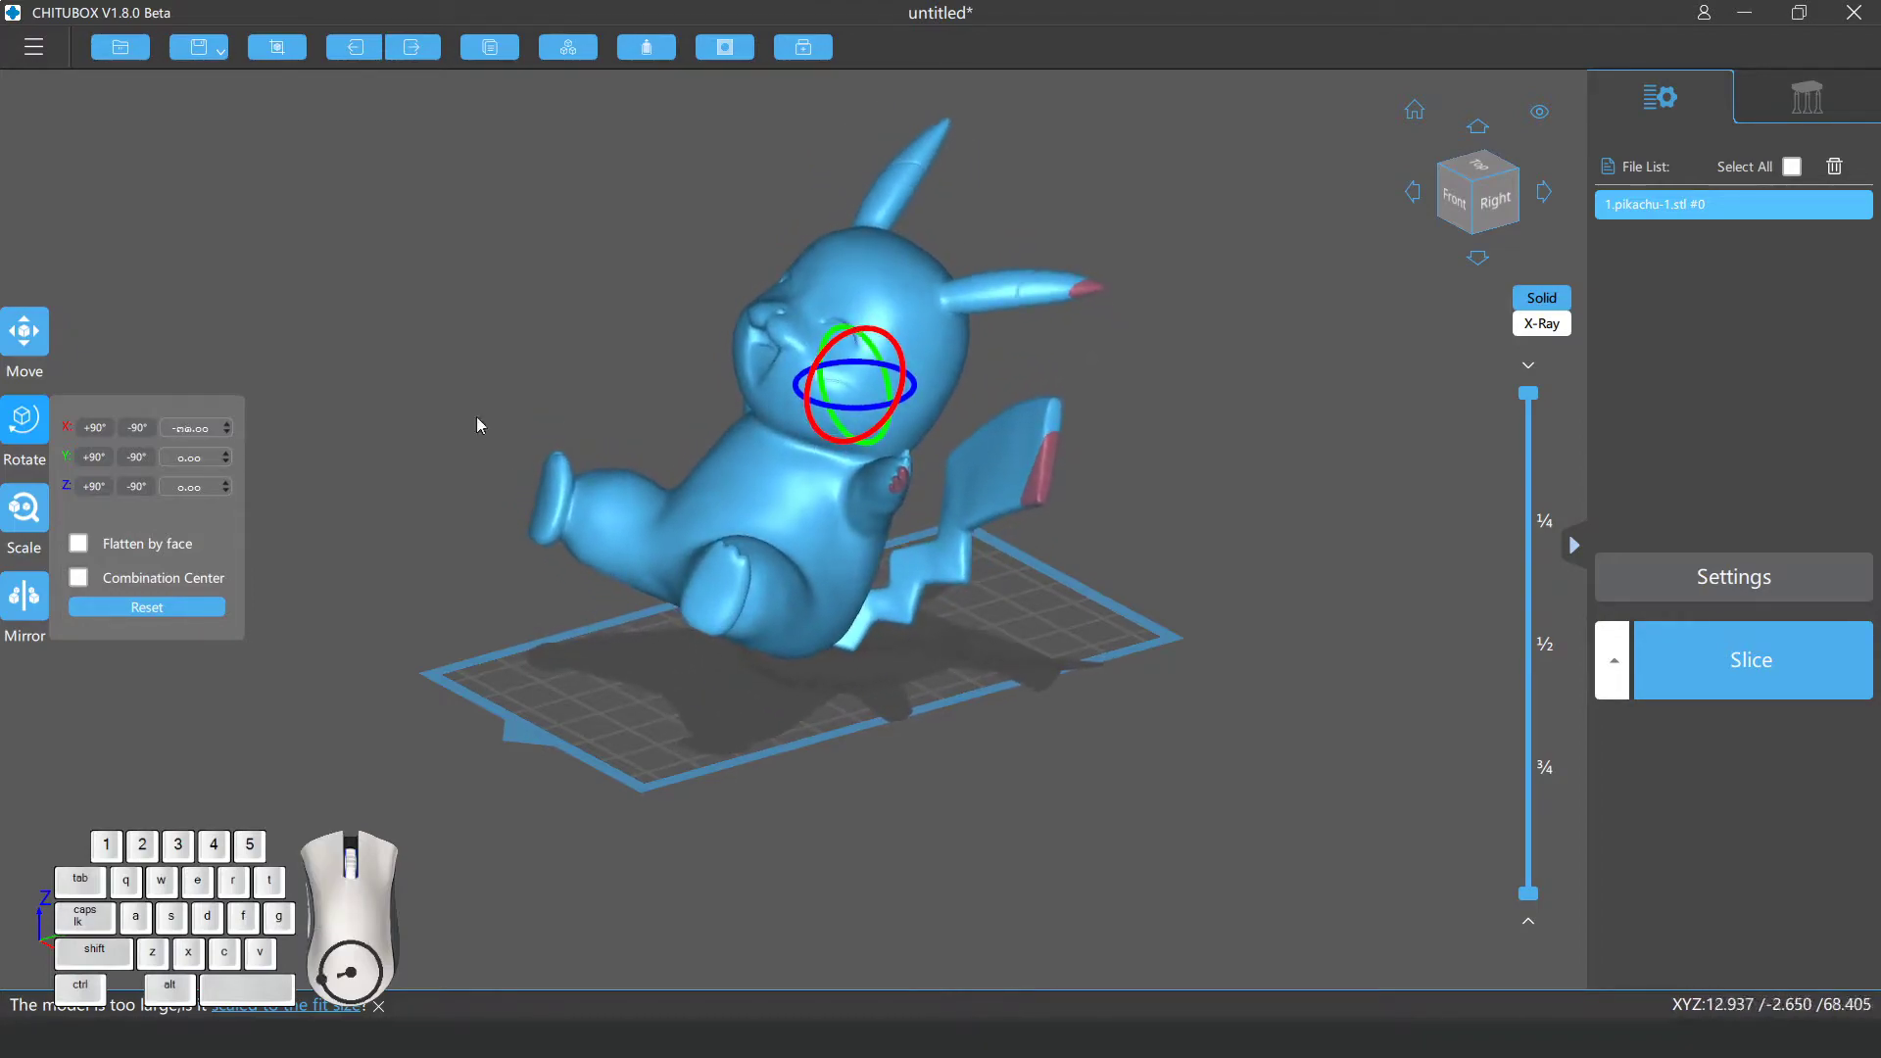
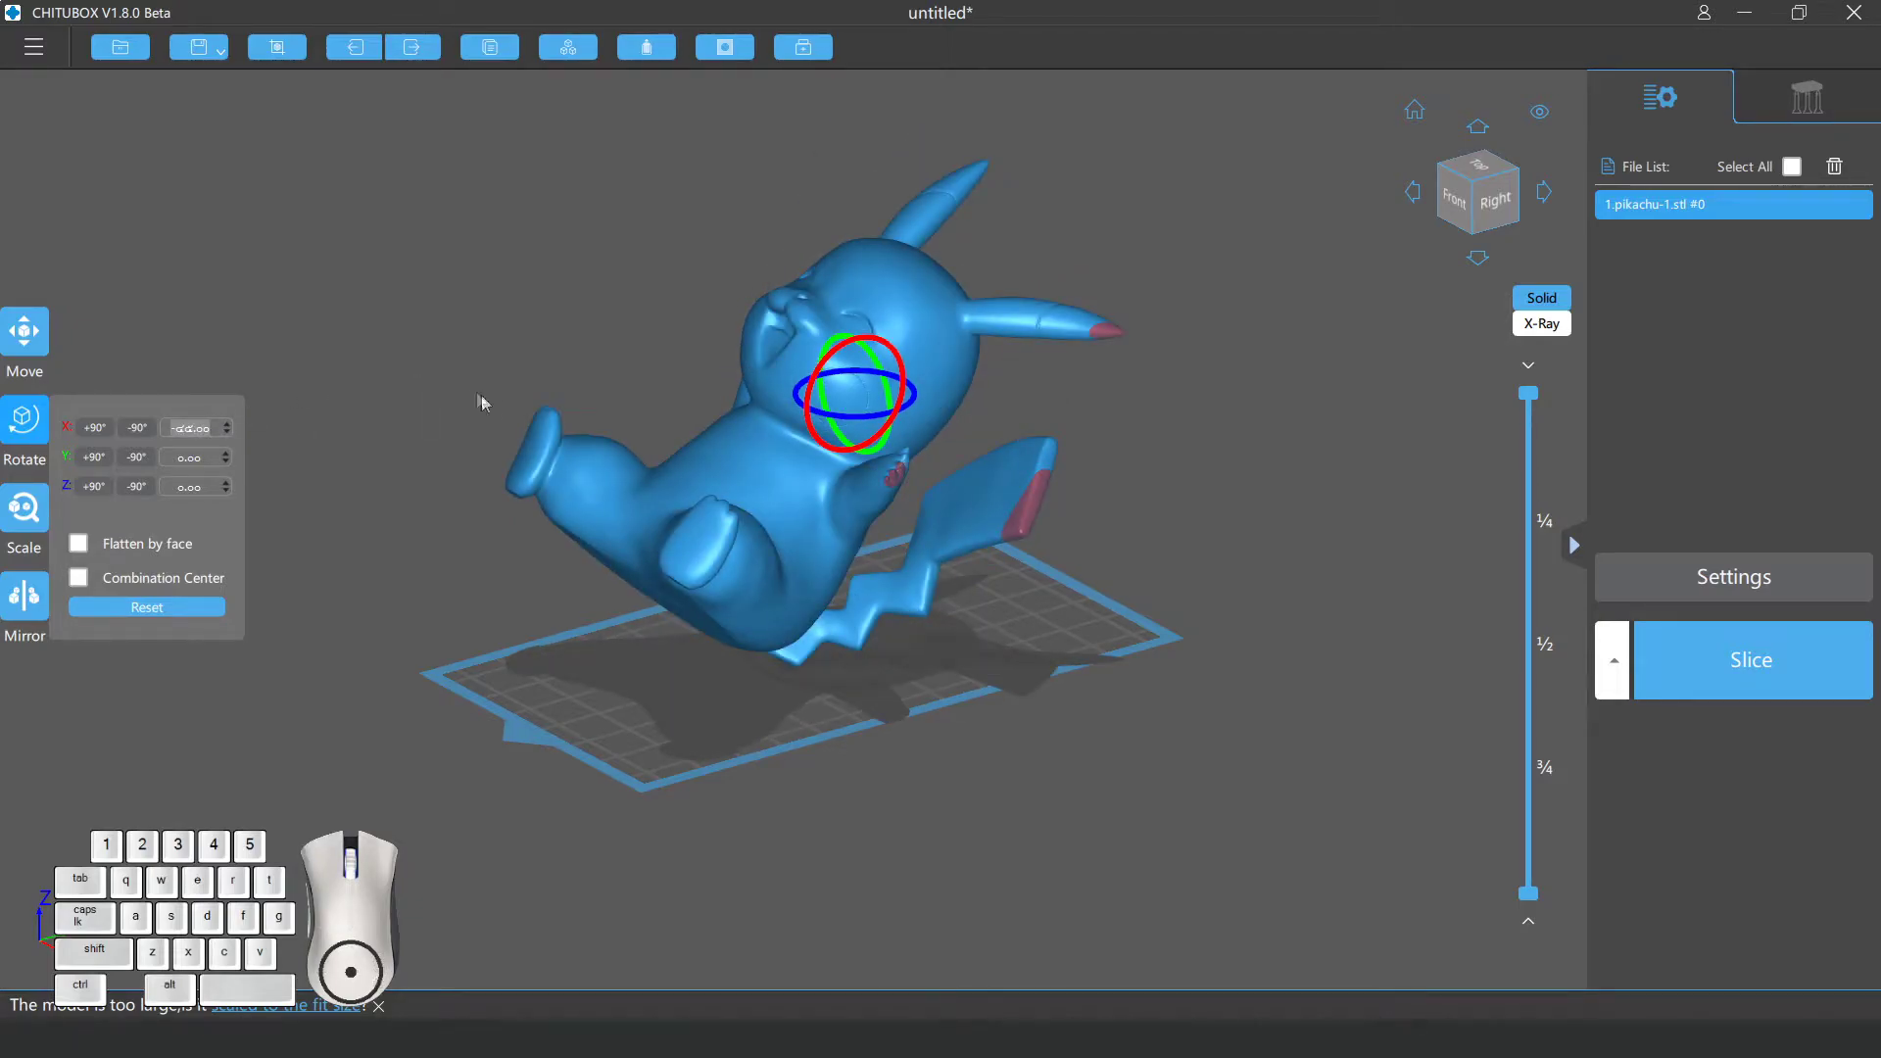
left_click_drag(576, 378, 637, 404)
left_click(863, 493)
left_click_drag(994, 442, 919, 443)
left_click(919, 443)
left_click_drag(880, 710, 886, 615)
left_click_drag(760, 608, 764, 585)
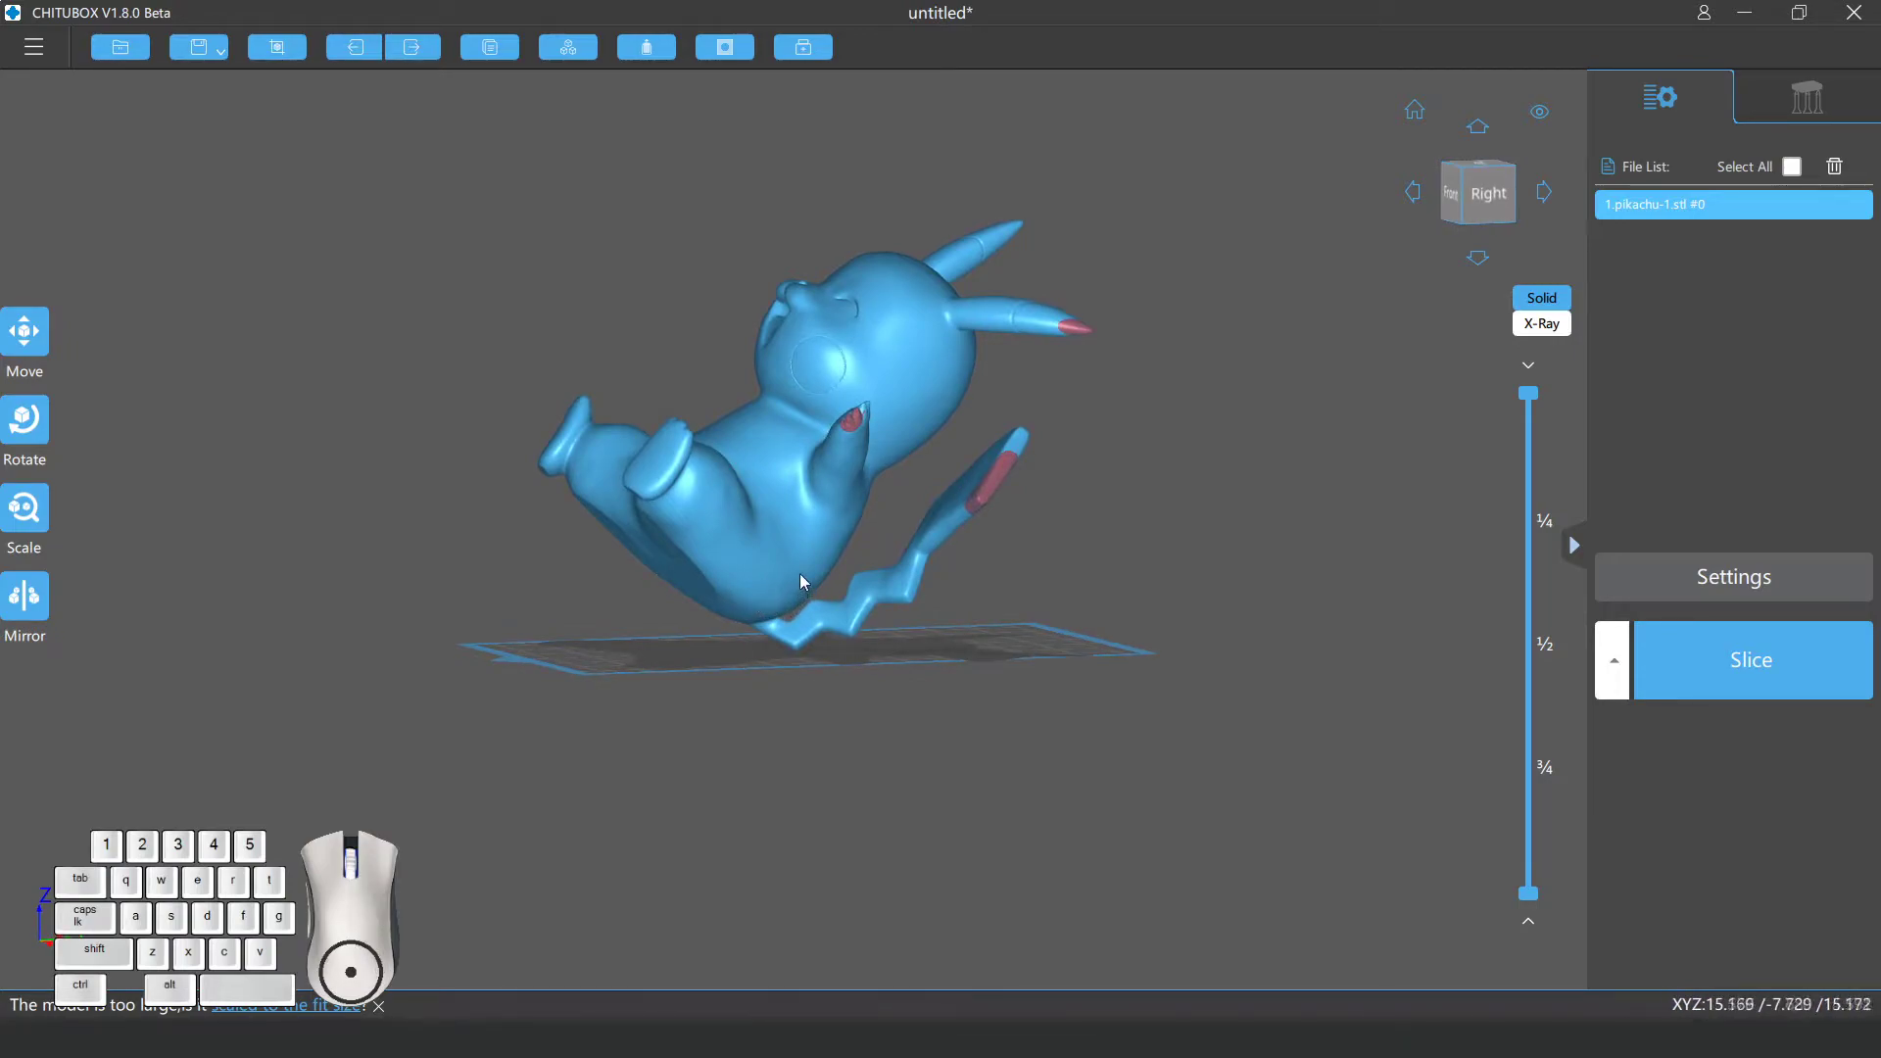
Orbit the view back to a perspective angle on the tilted model.
left_click_drag(788, 567, 146, 545)
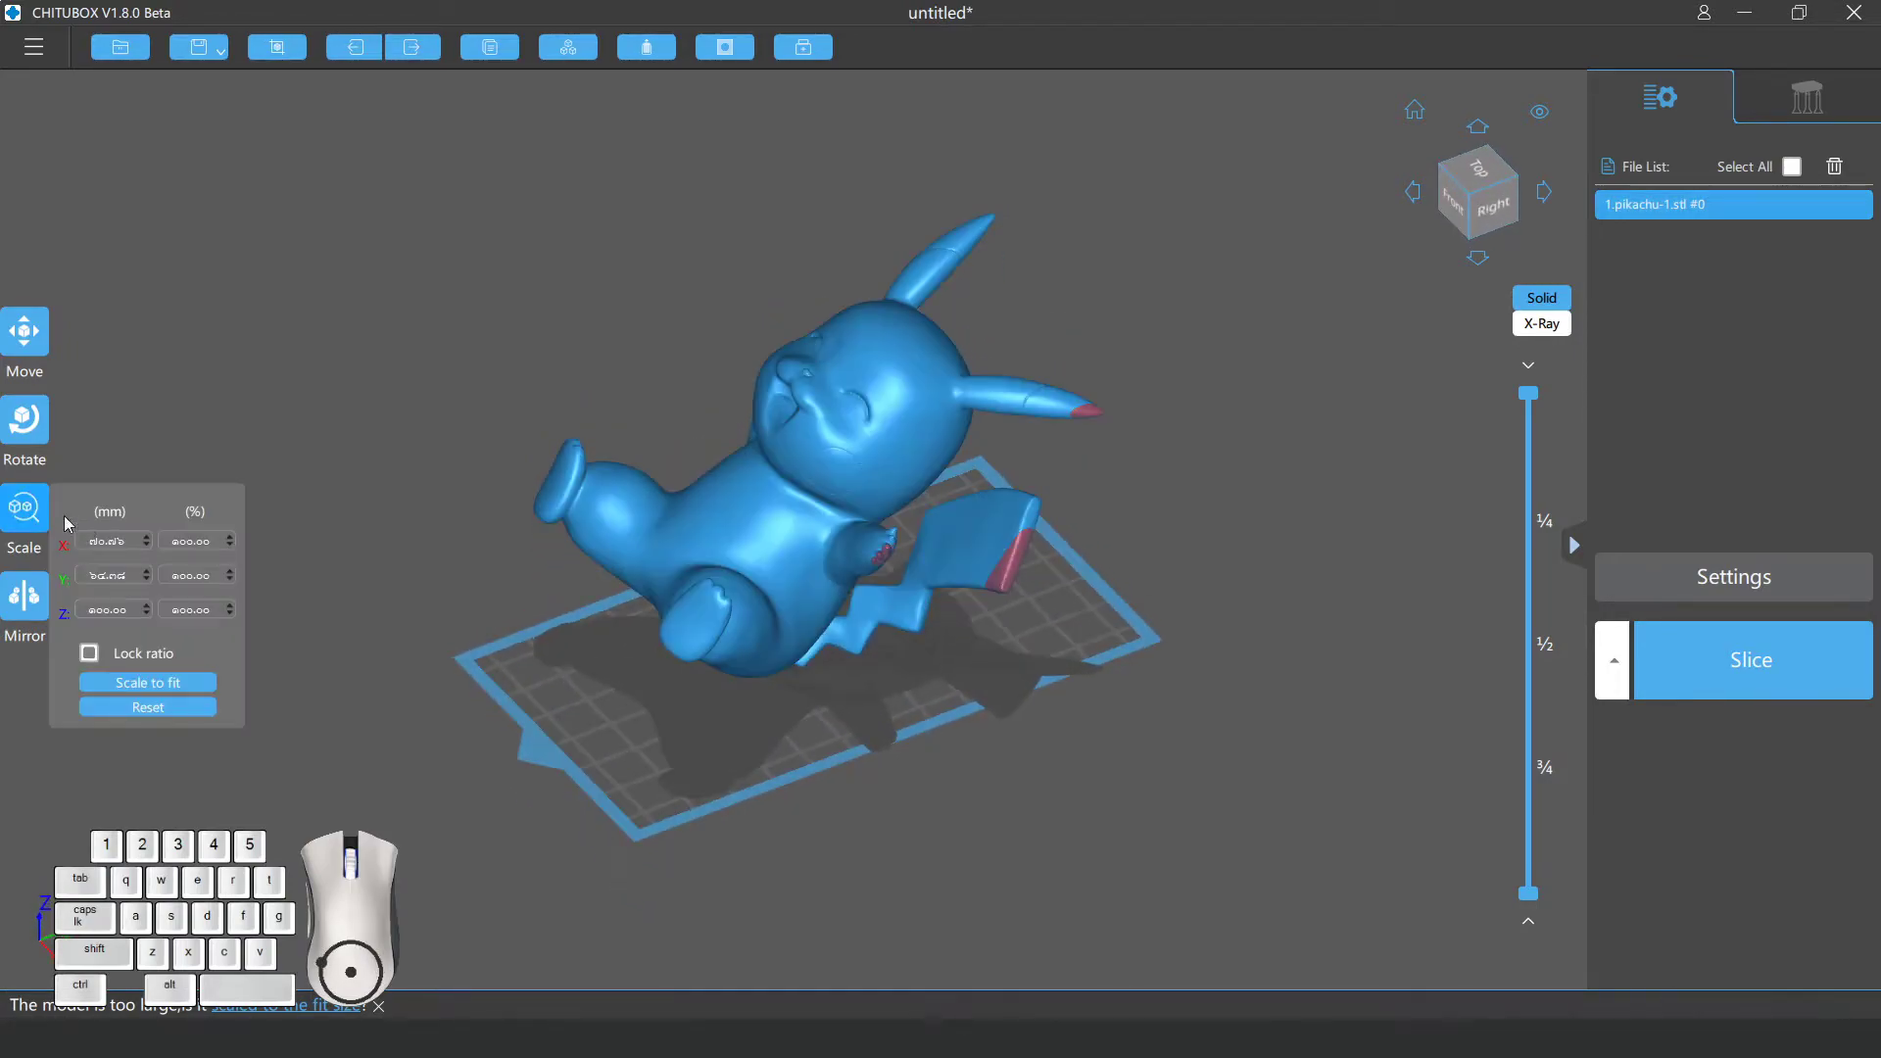
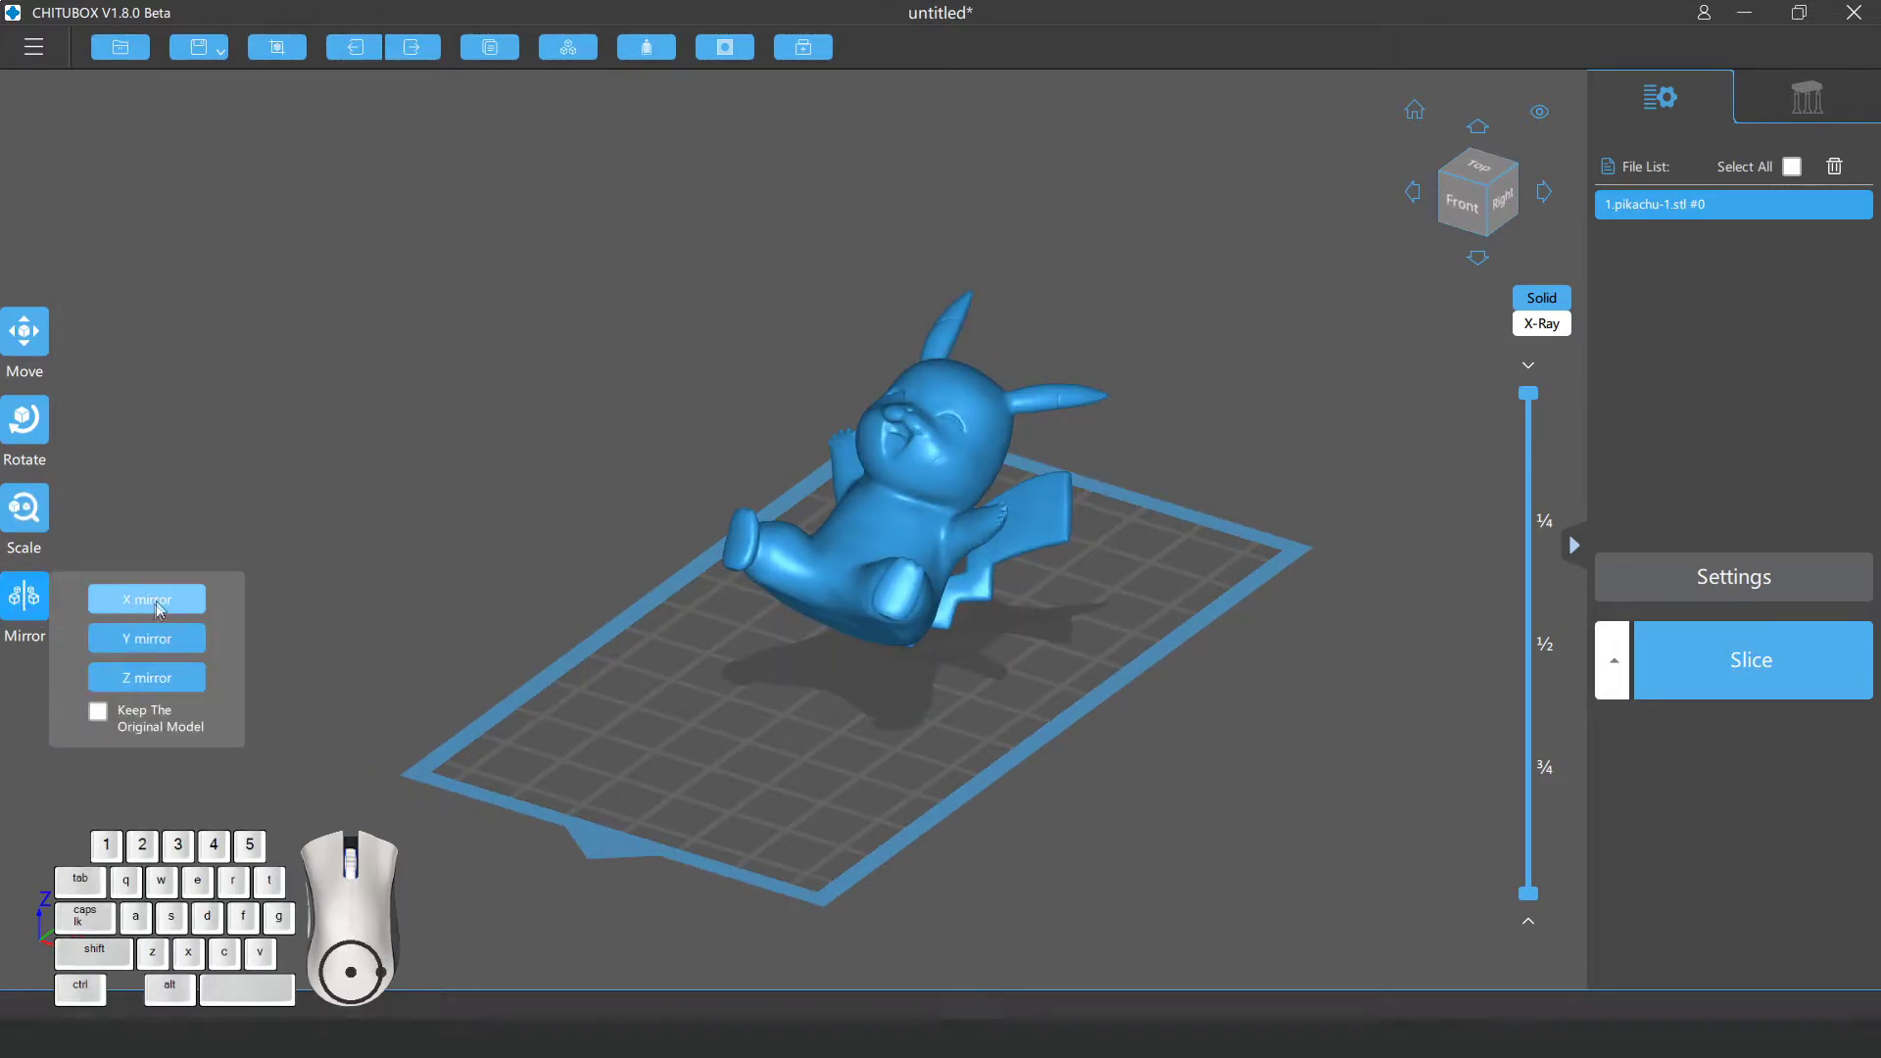
left_click(170, 605)
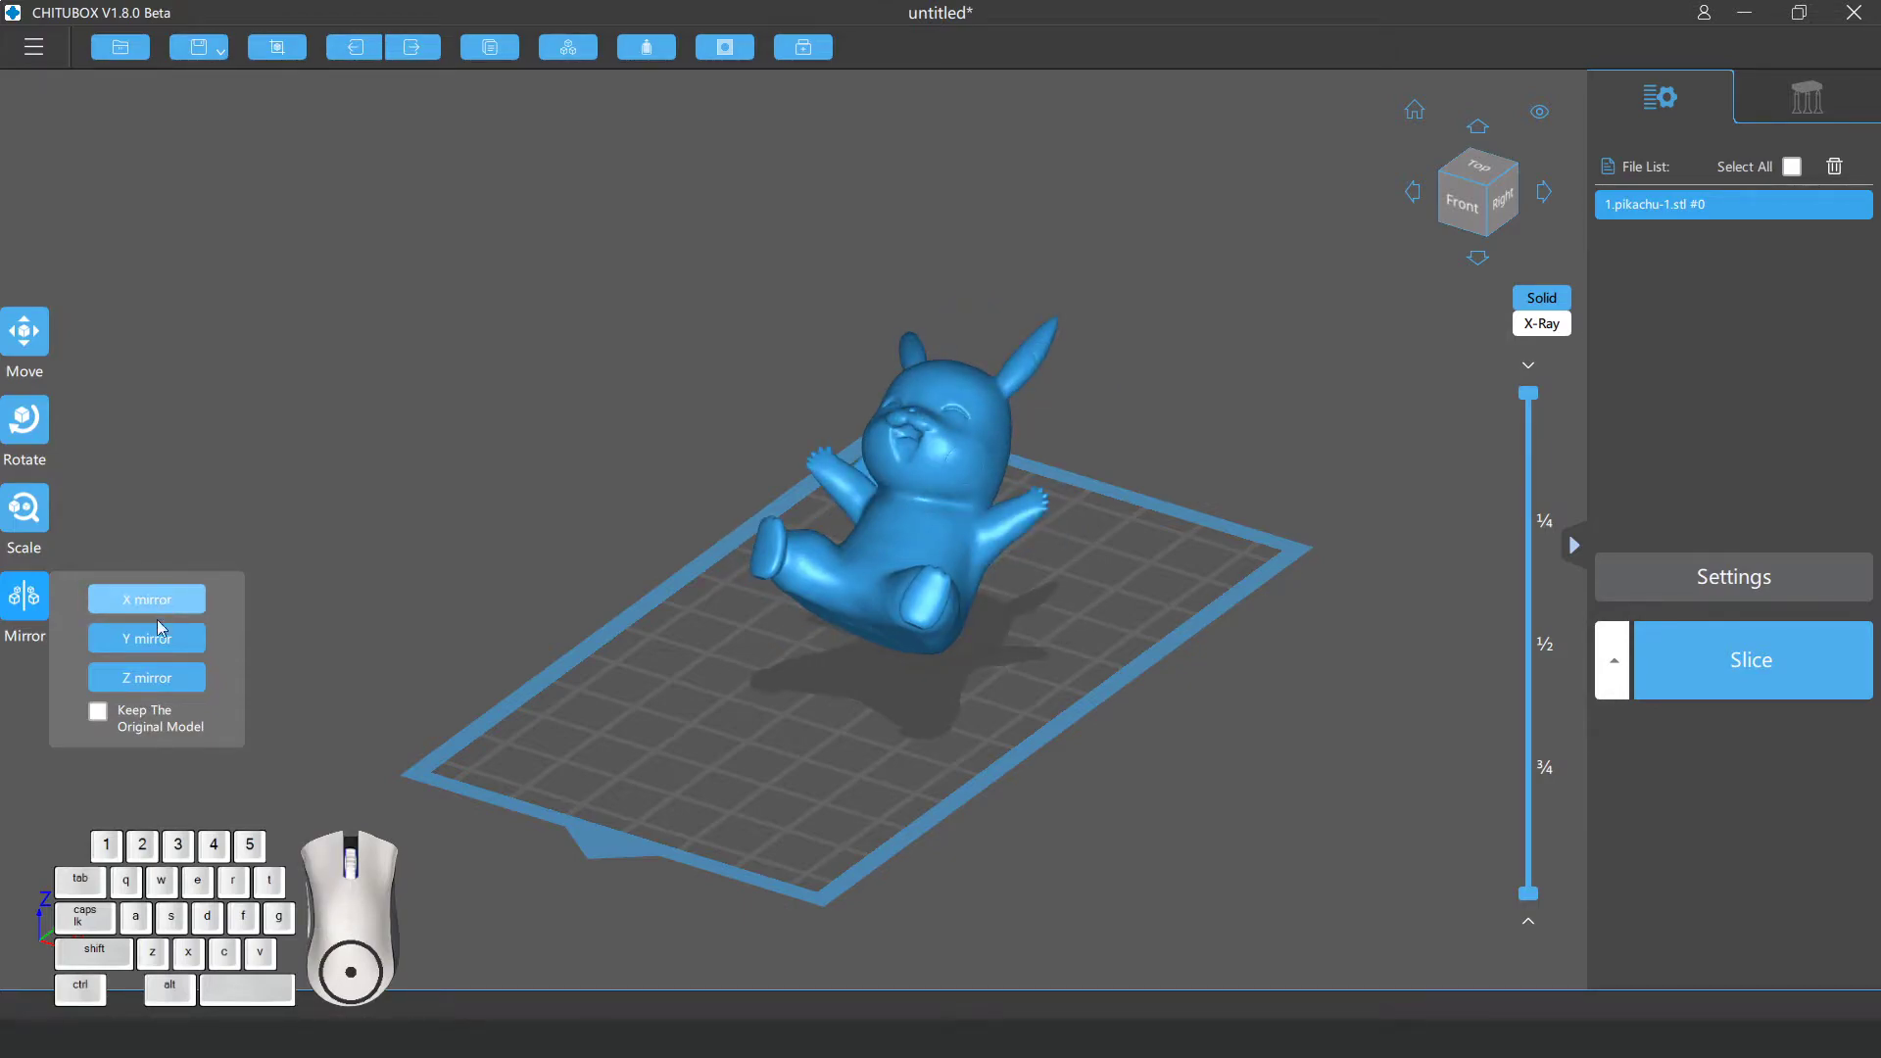
left_click(163, 639)
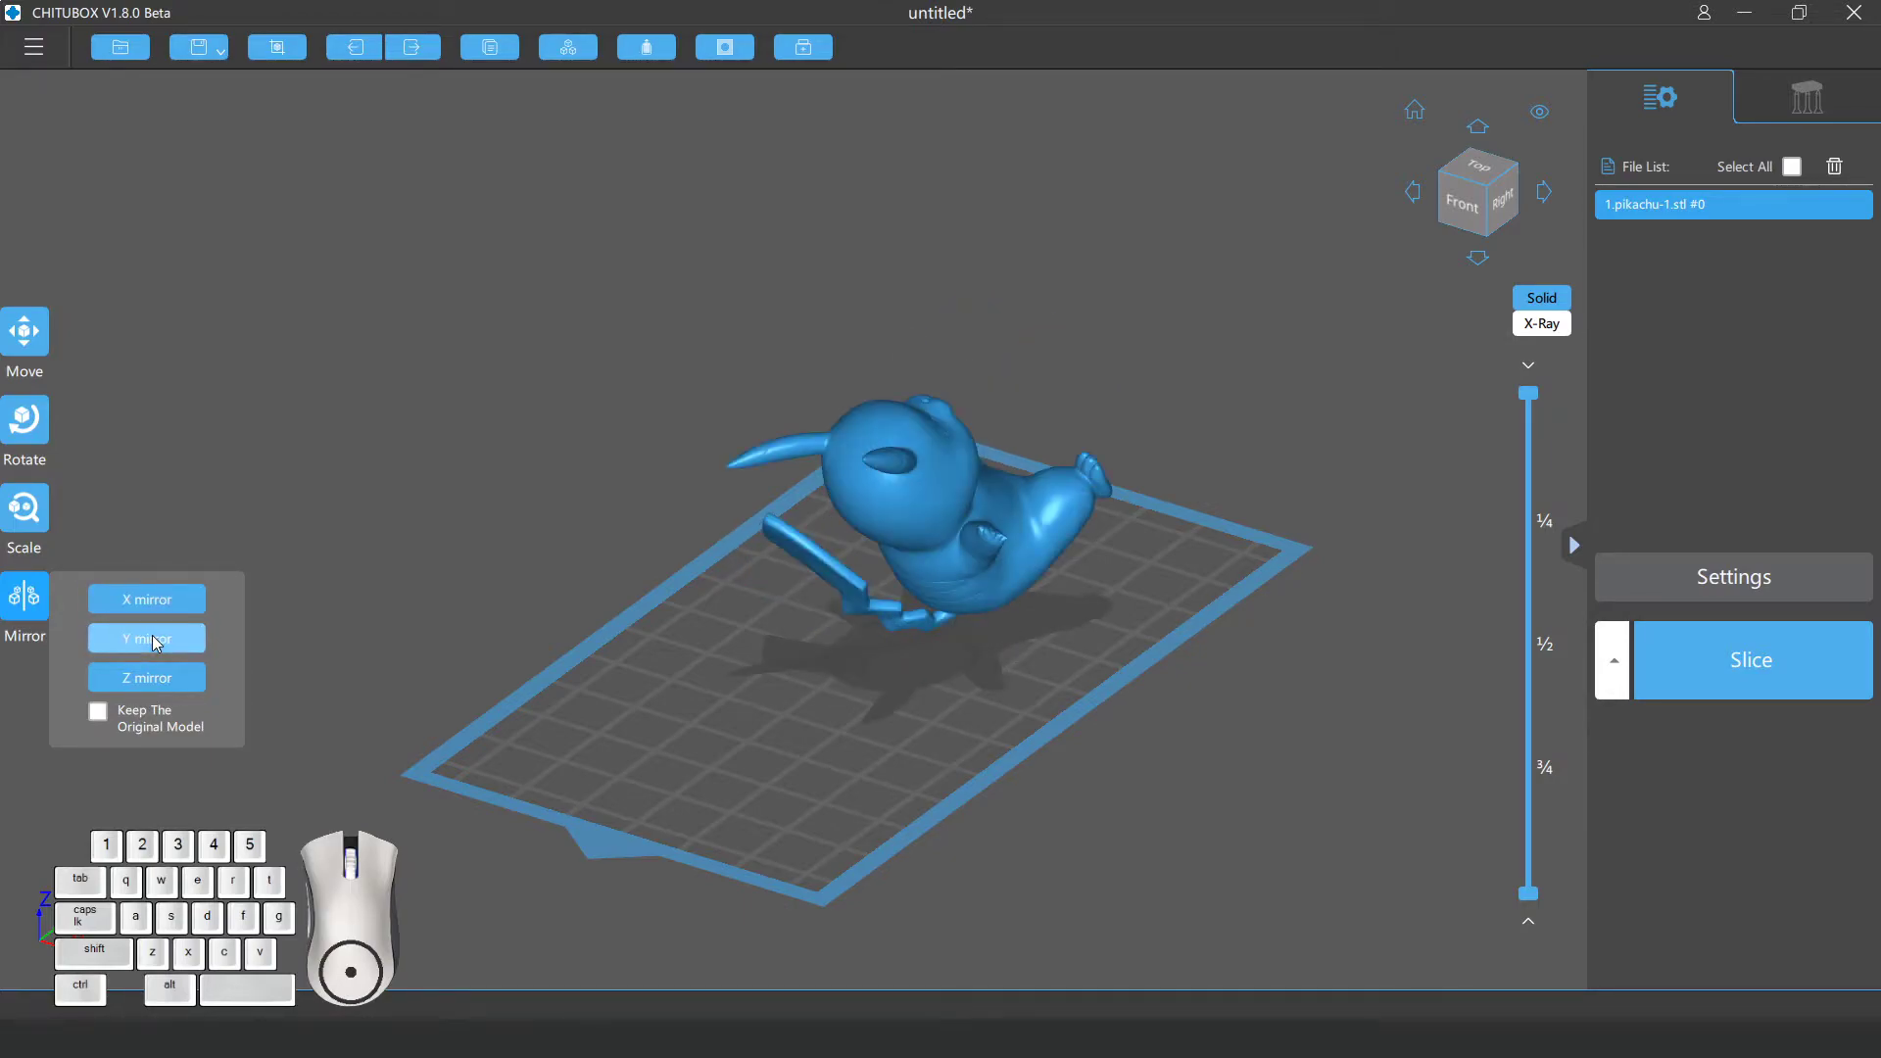
left_click(172, 683)
left_click(180, 681)
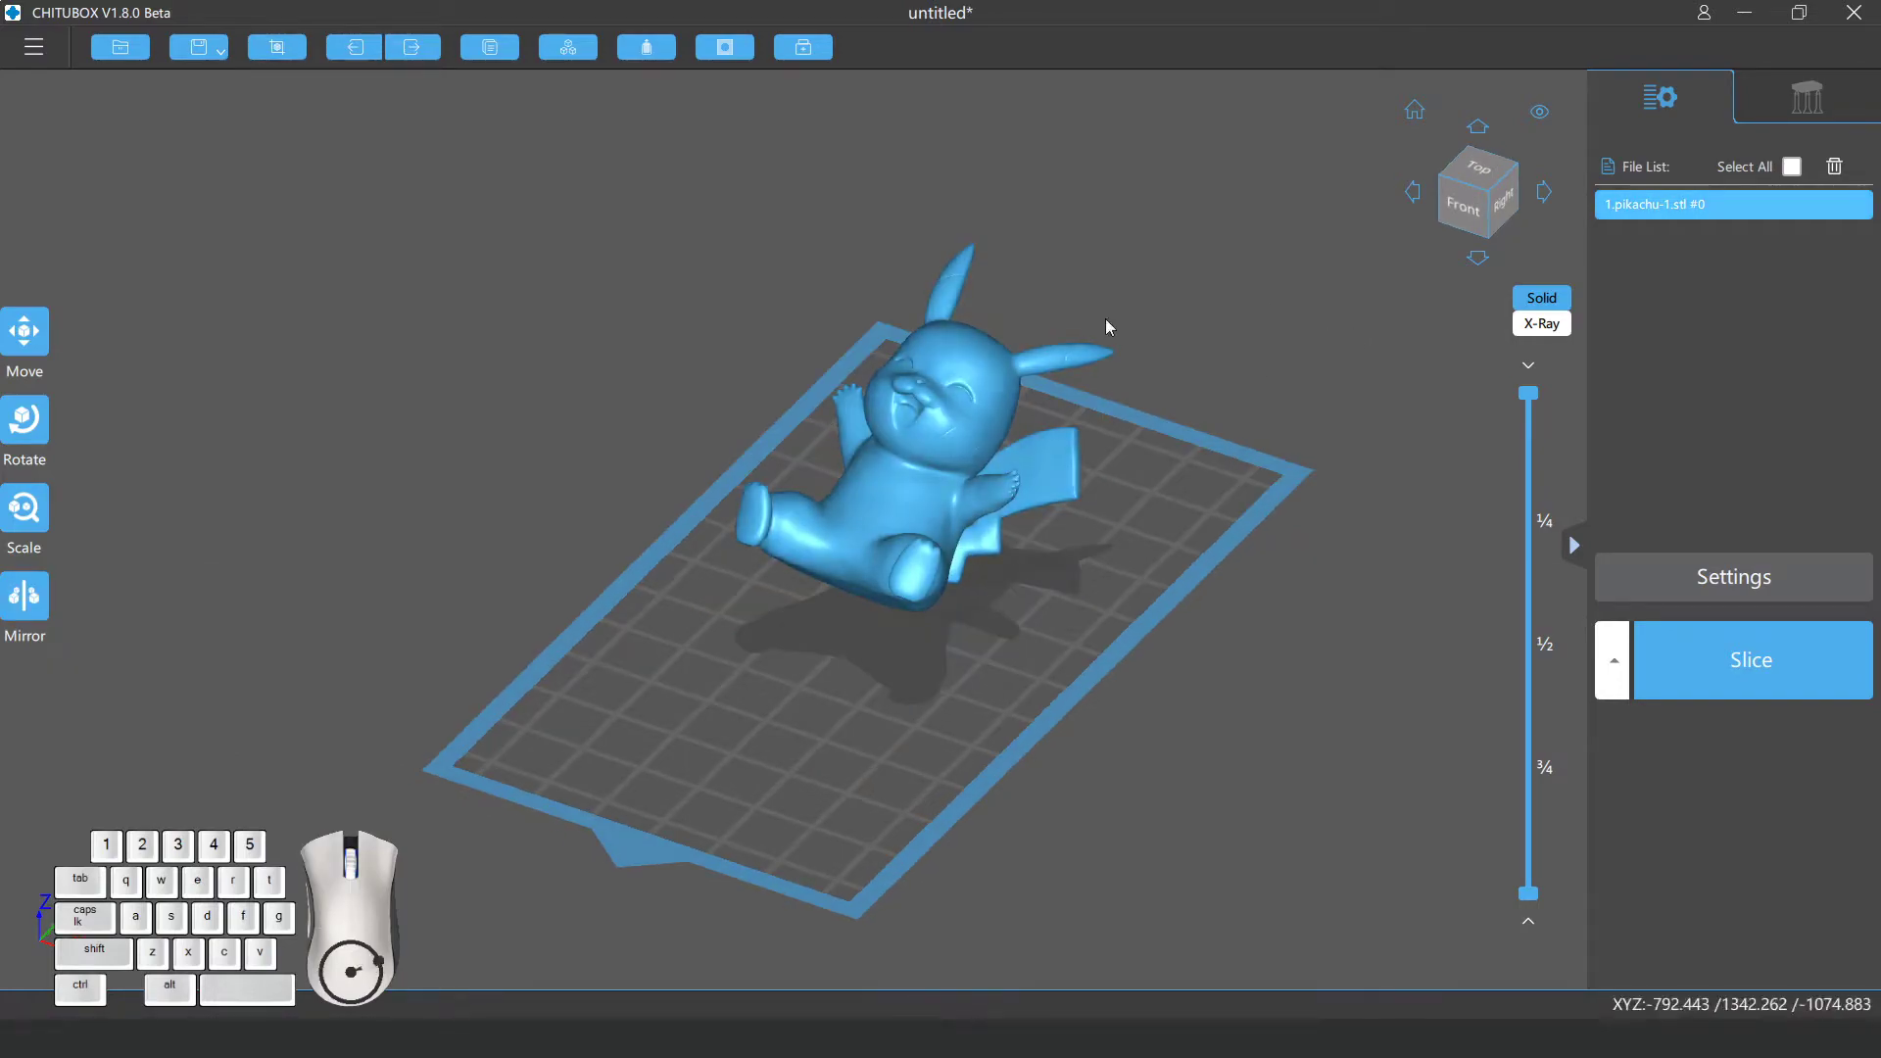
left_click(1814, 98)
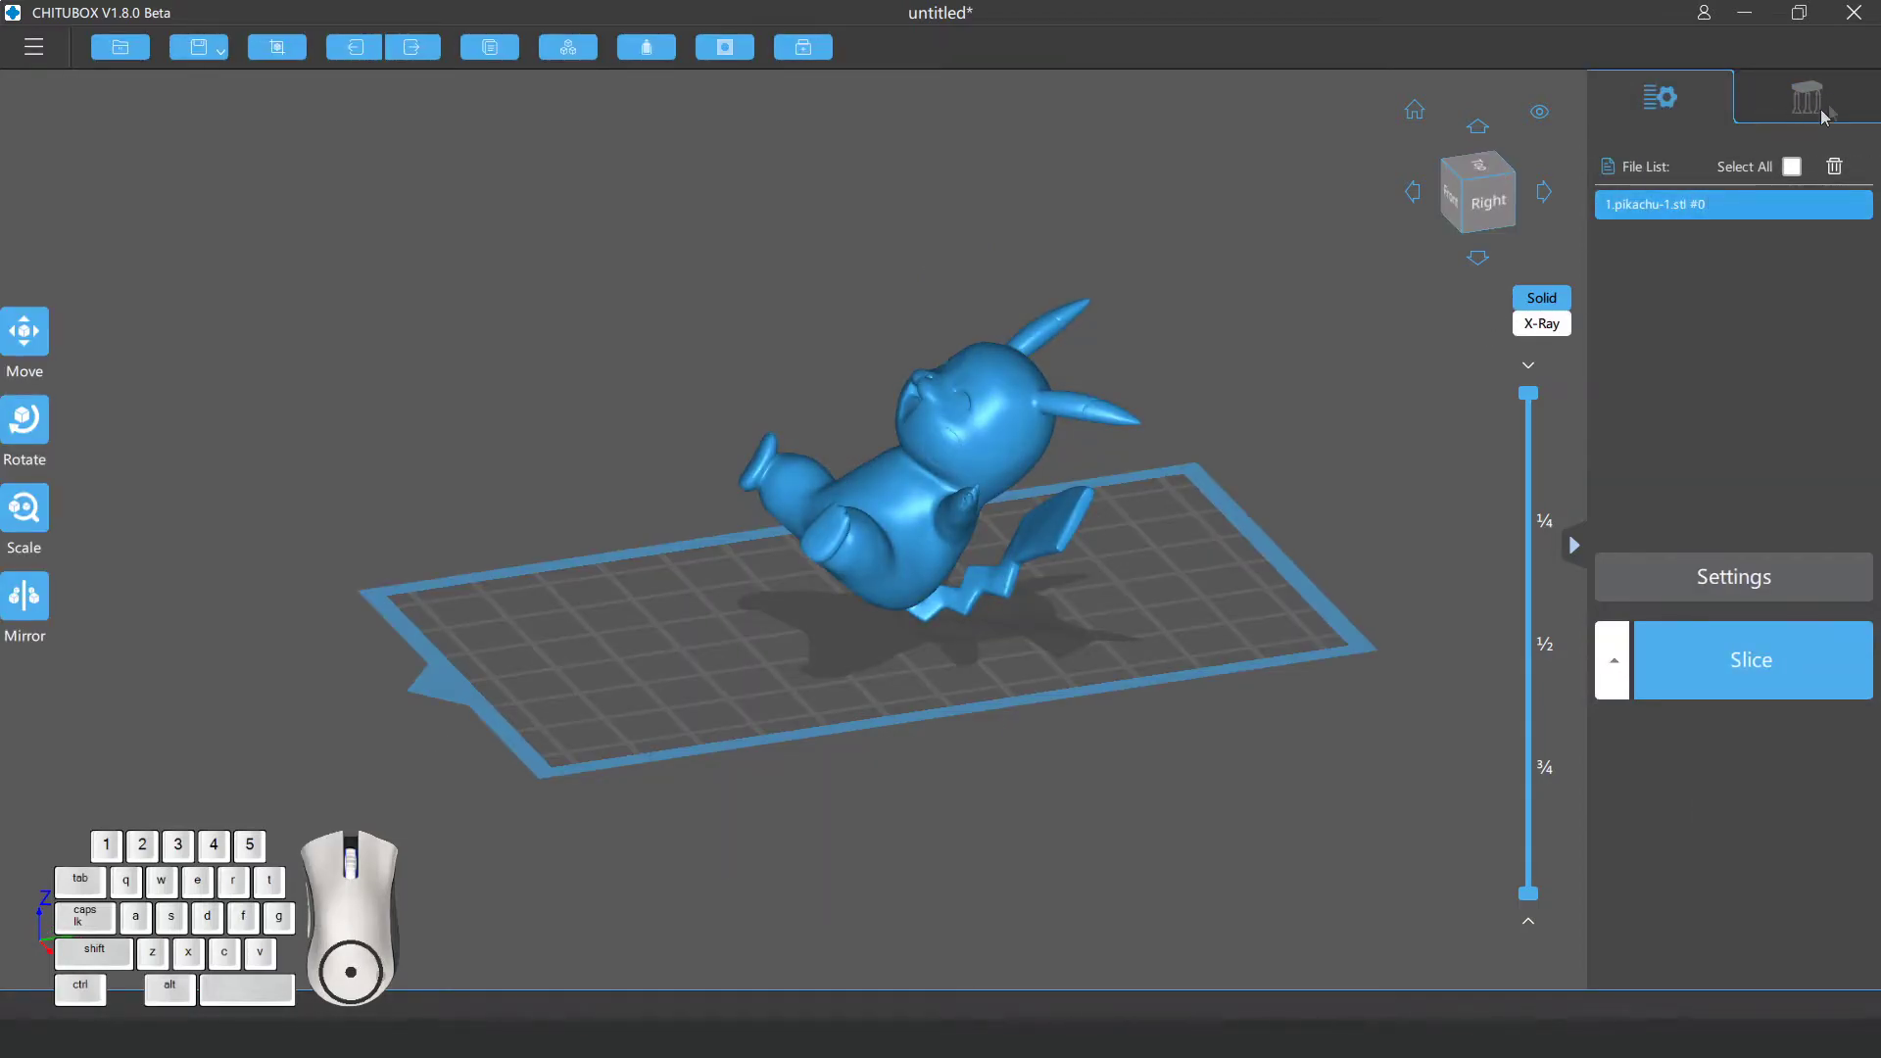
In the Support settings choose the Light preset, viewing the platform from a low angle.
right_click(1814, 105)
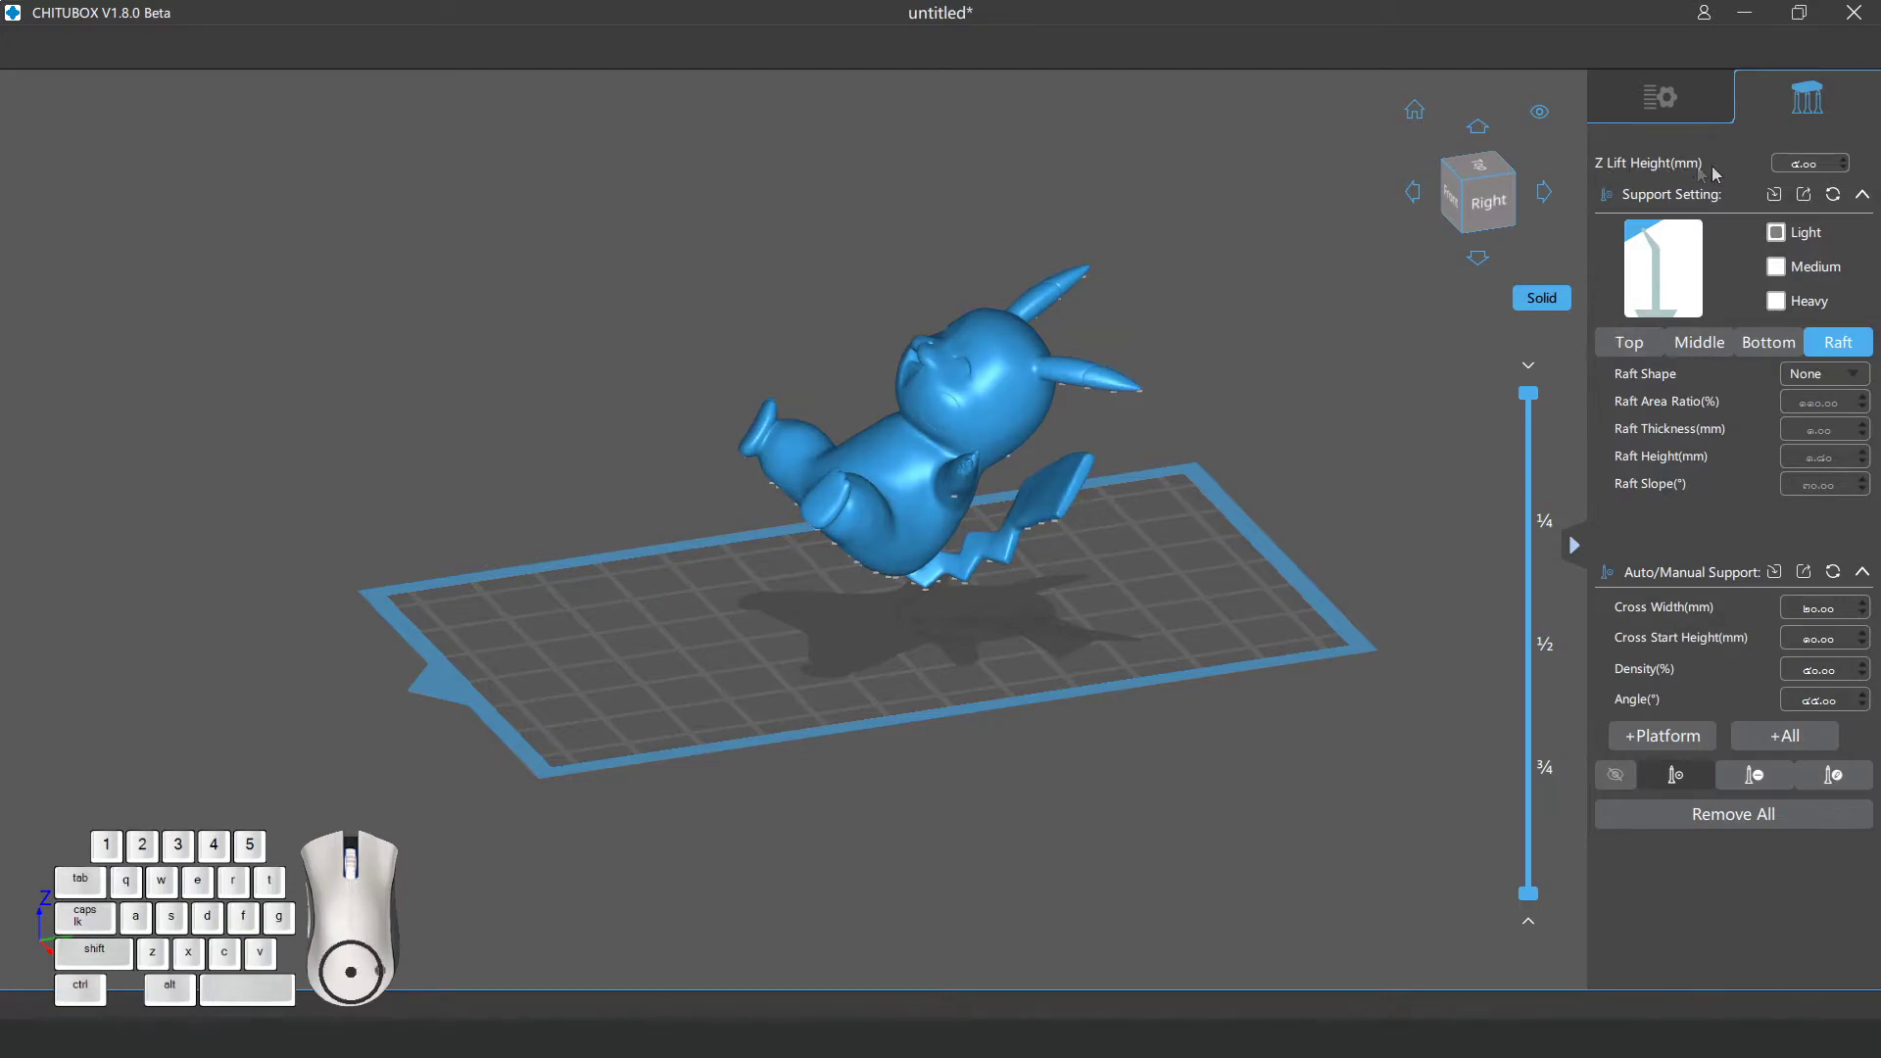
left_click_drag(982, 625, 973, 582)
left_click_drag(1015, 613, 1018, 600)
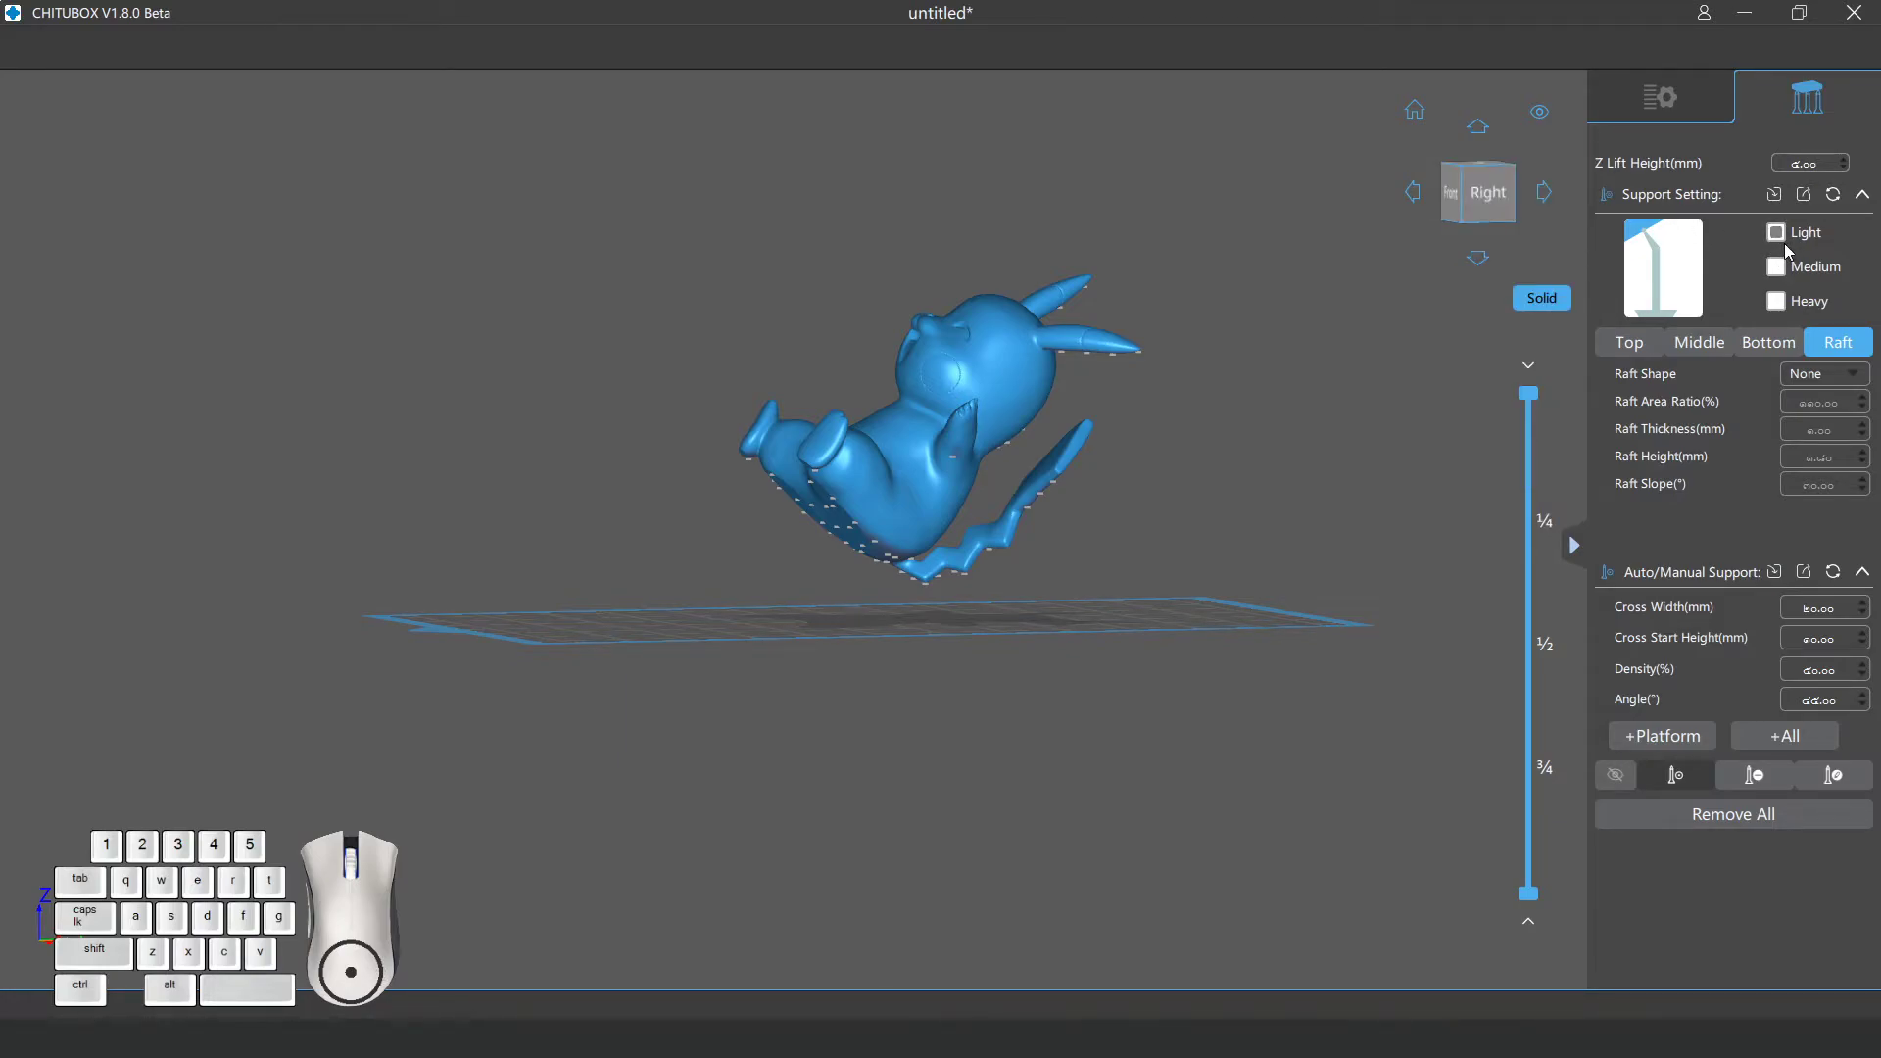
left_click(1789, 268)
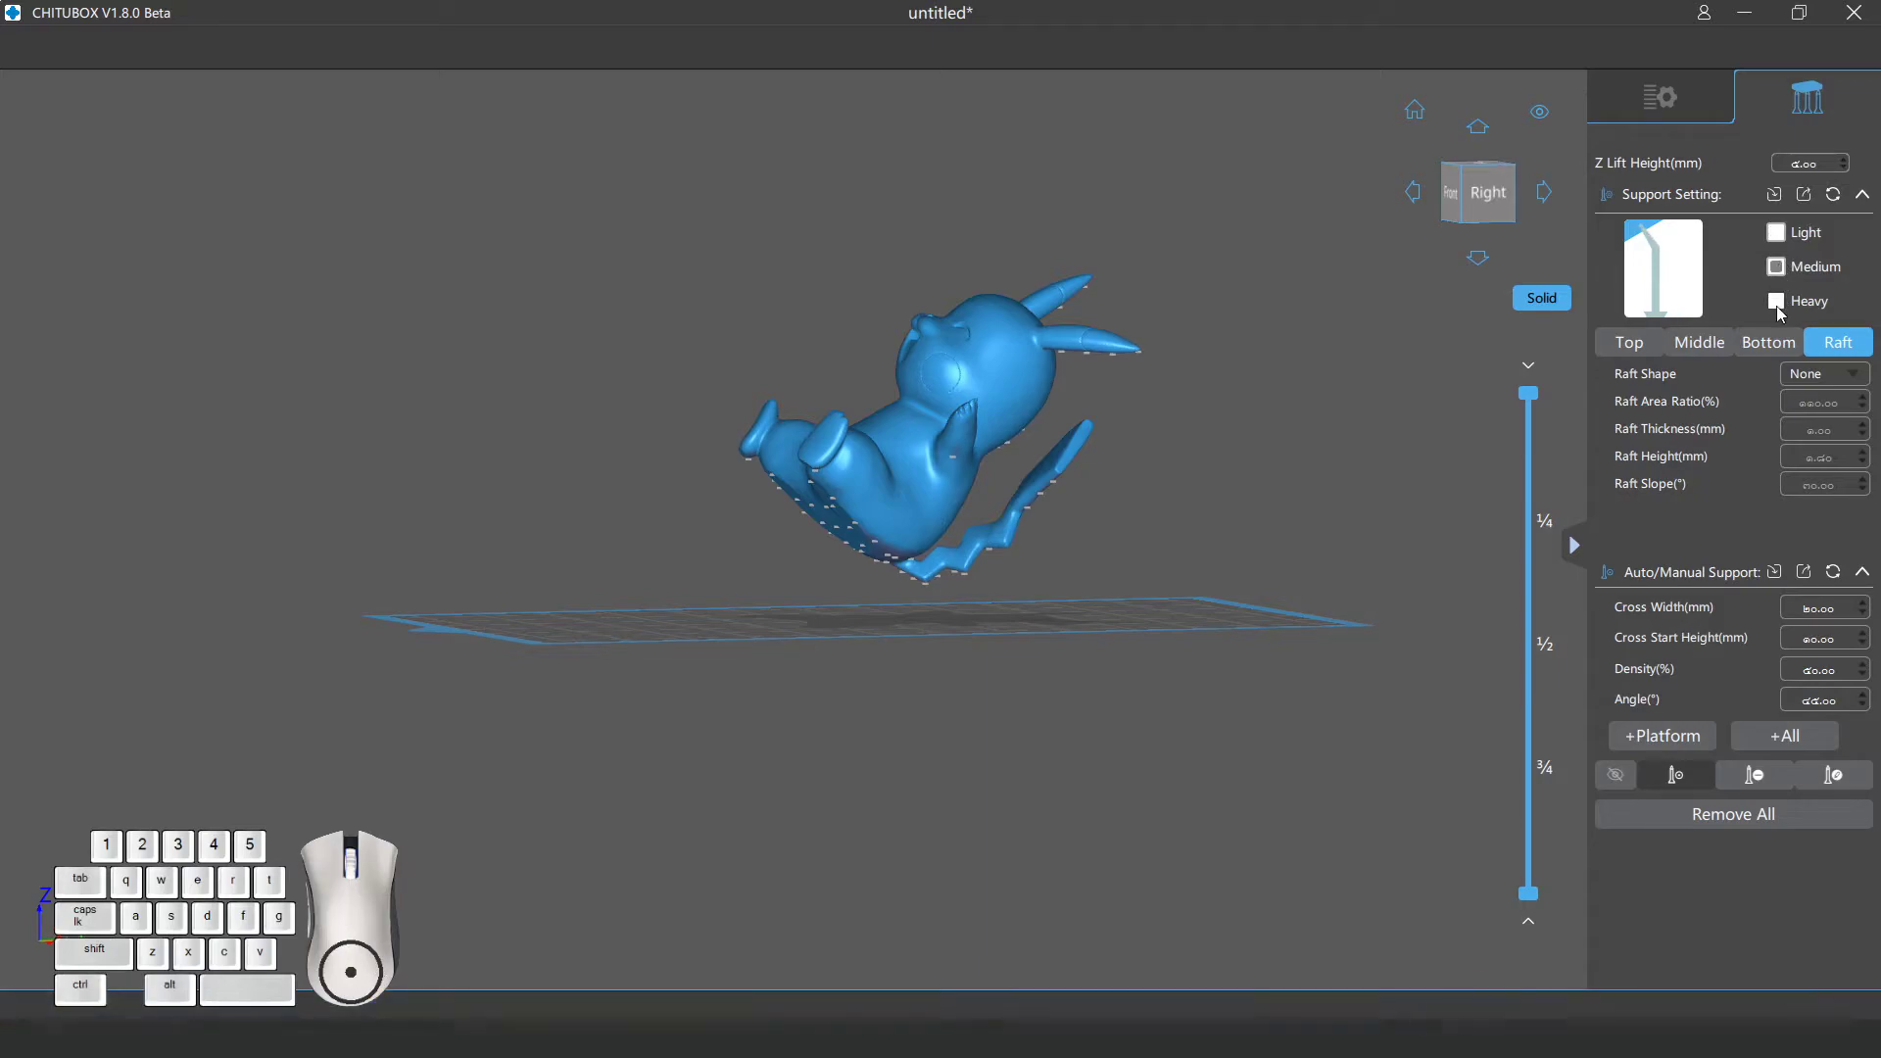
left_click(1782, 311)
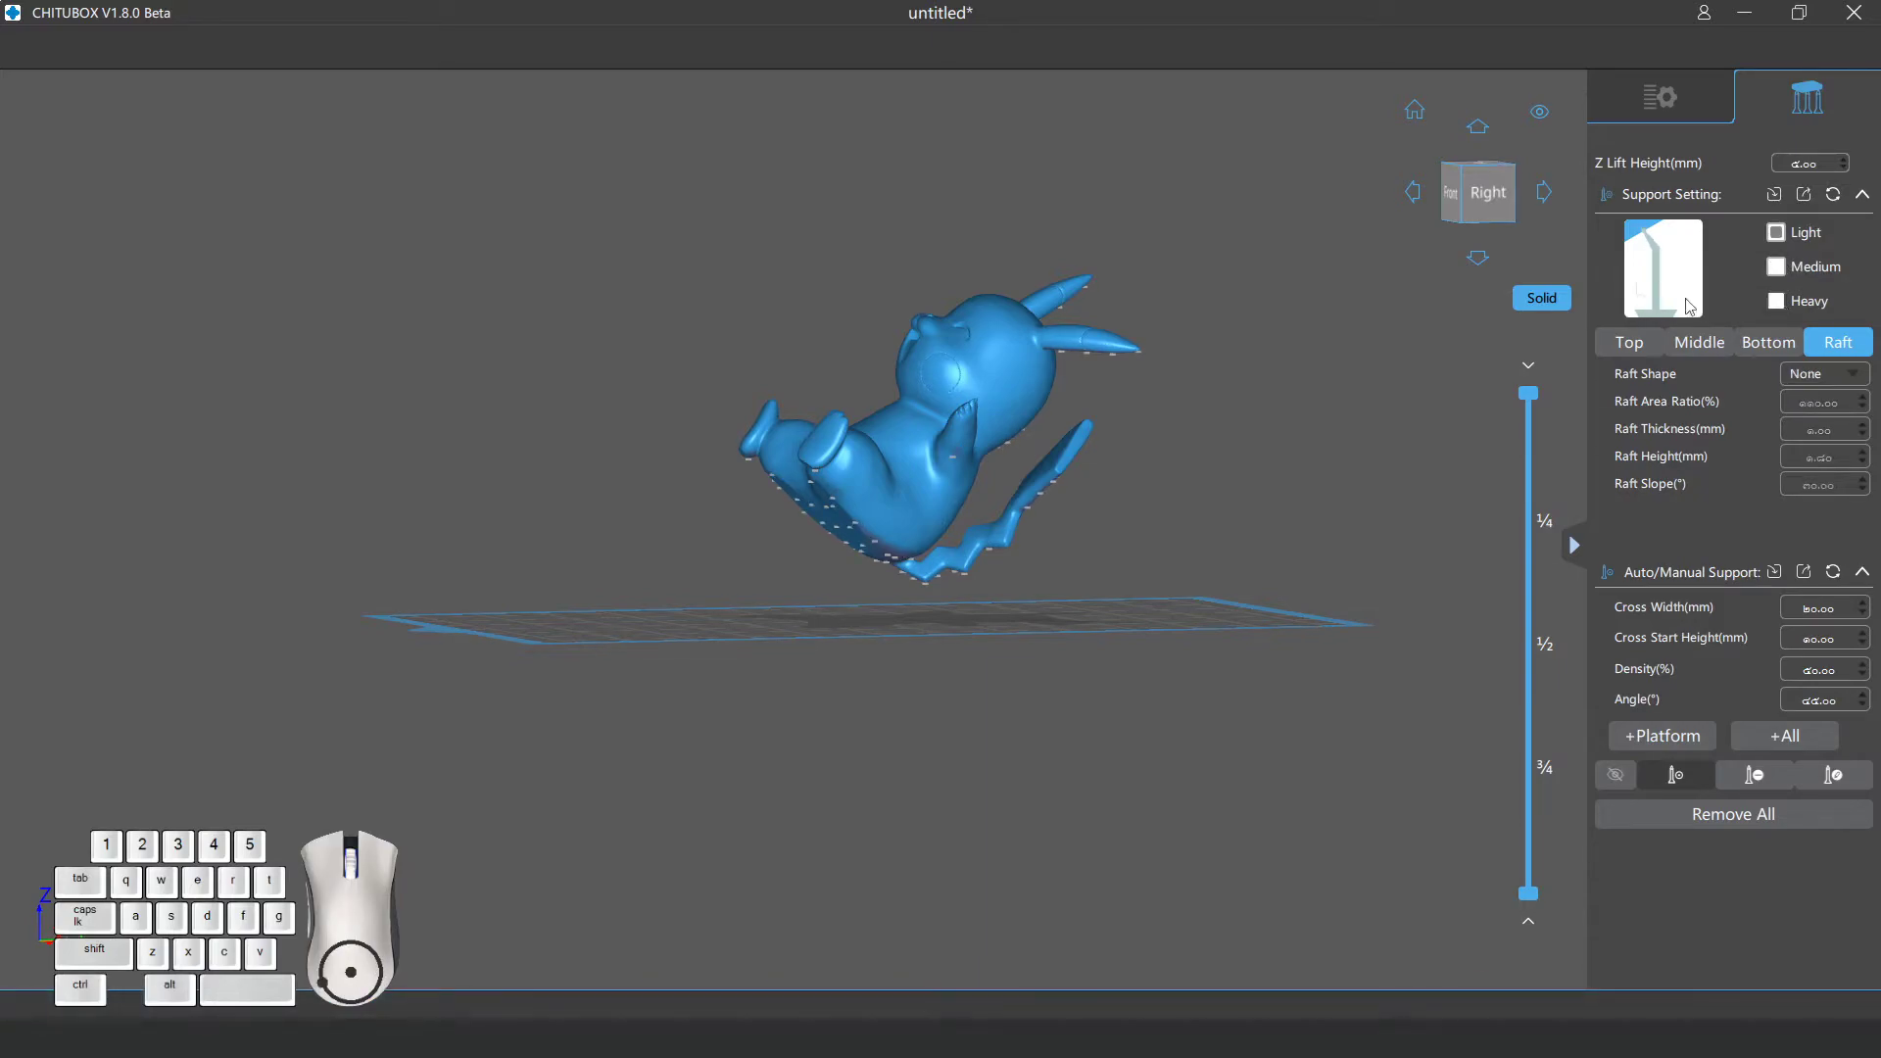
left_click(1786, 276)
left_click(1784, 307)
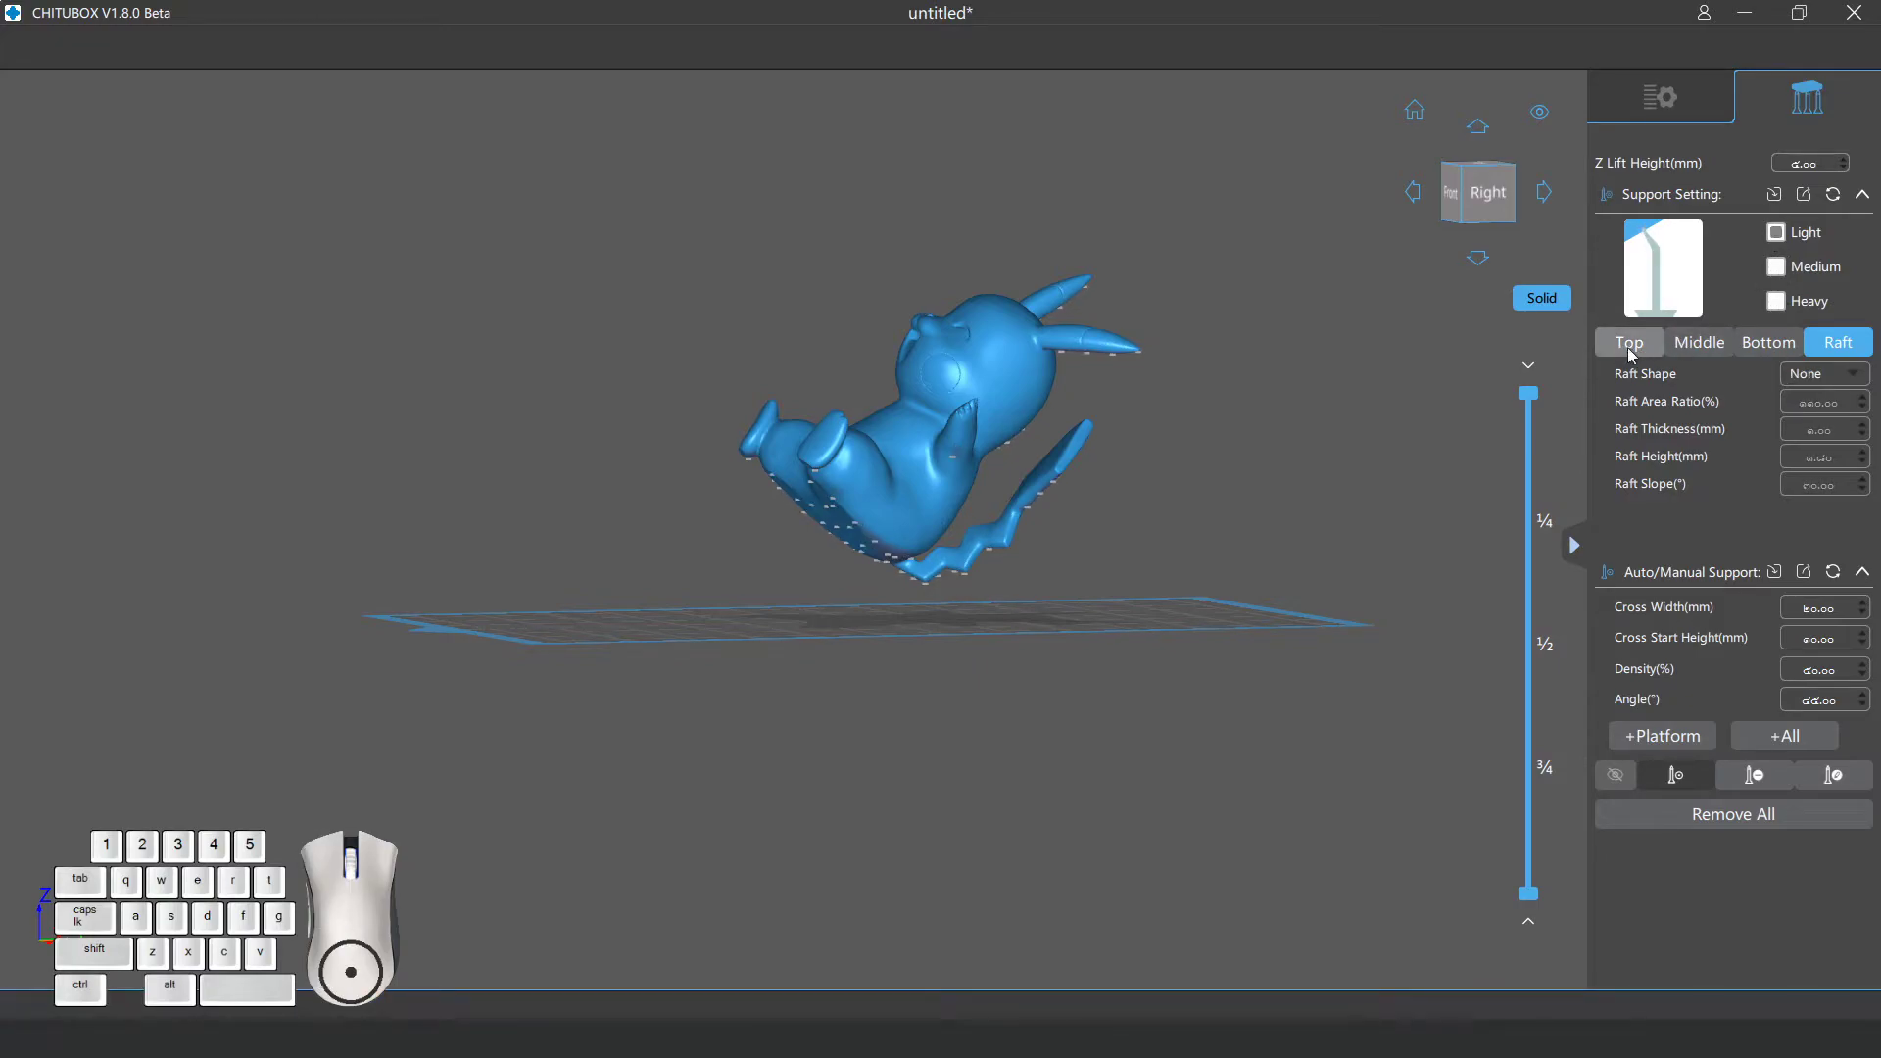
left_click(1636, 350)
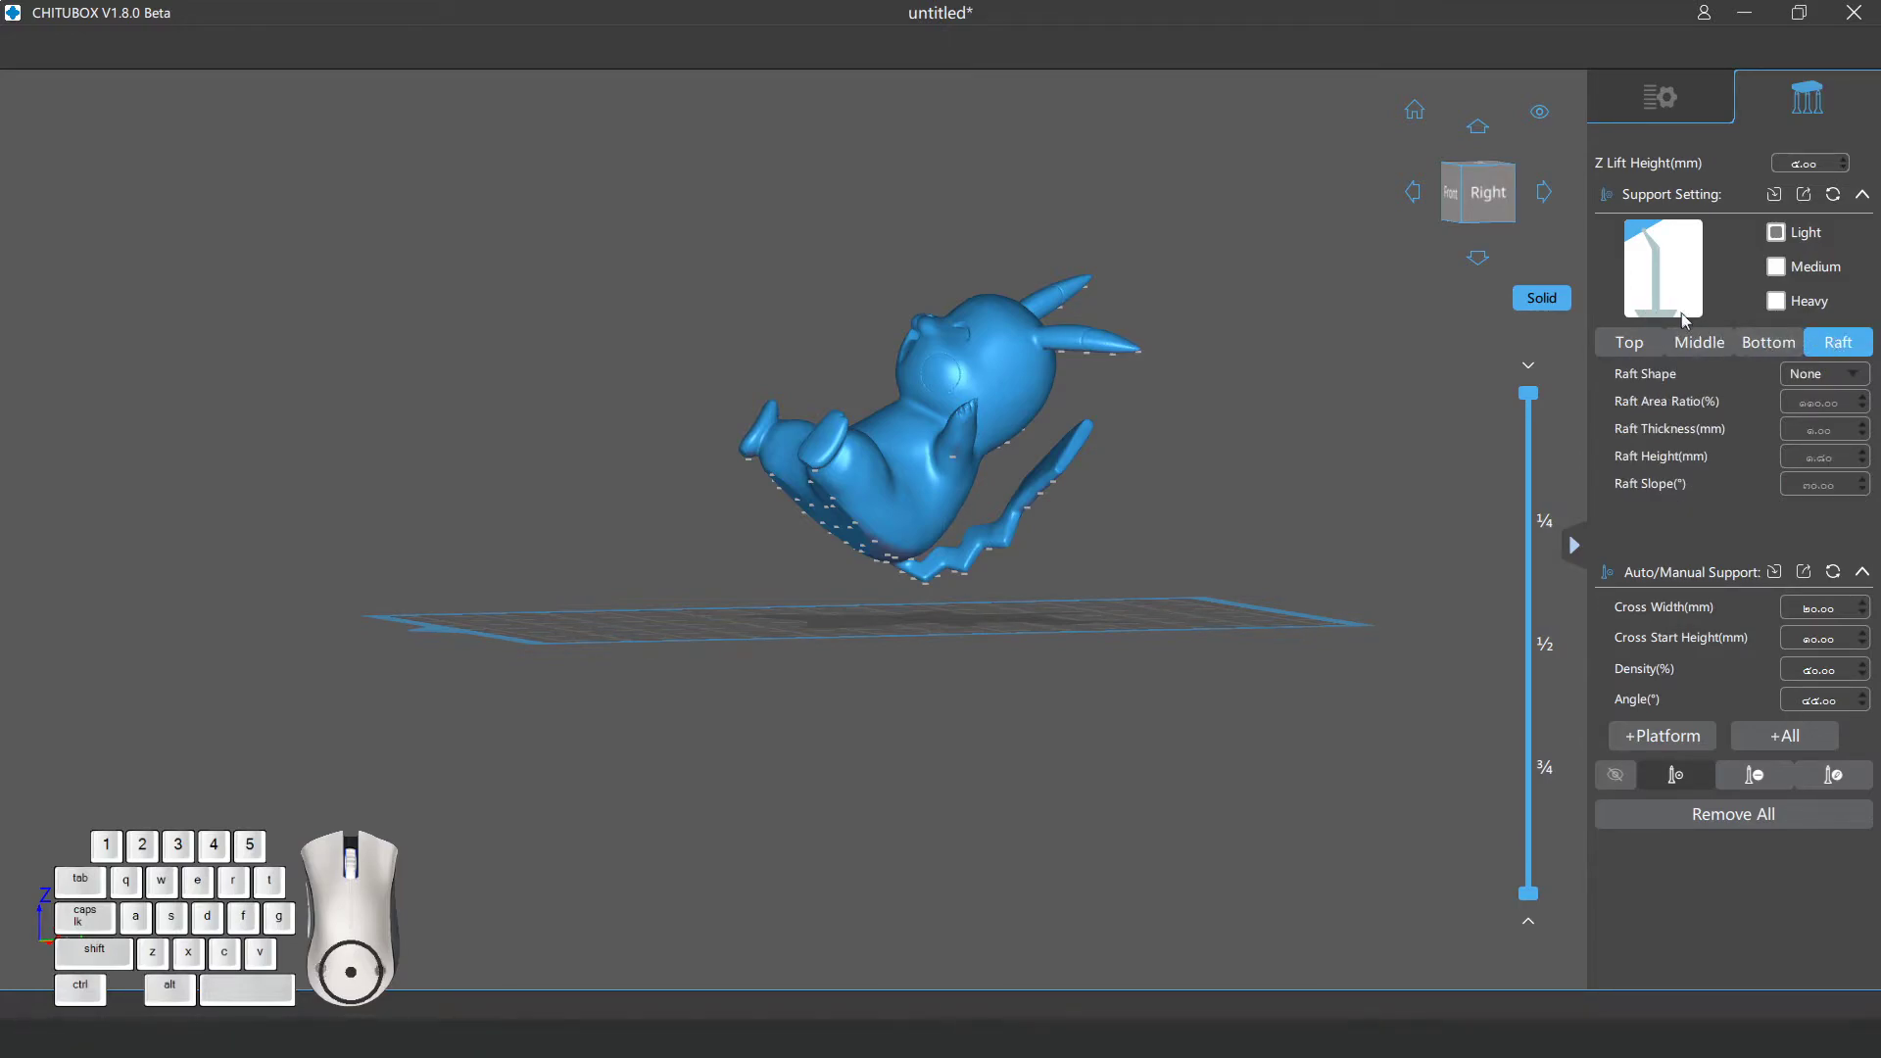
left_click_drag(1105, 466, 1131, 512)
right_click(1785, 234)
Auto-add supports under the whole model with +All and inspect the contact points from below.
left_click(1784, 234)
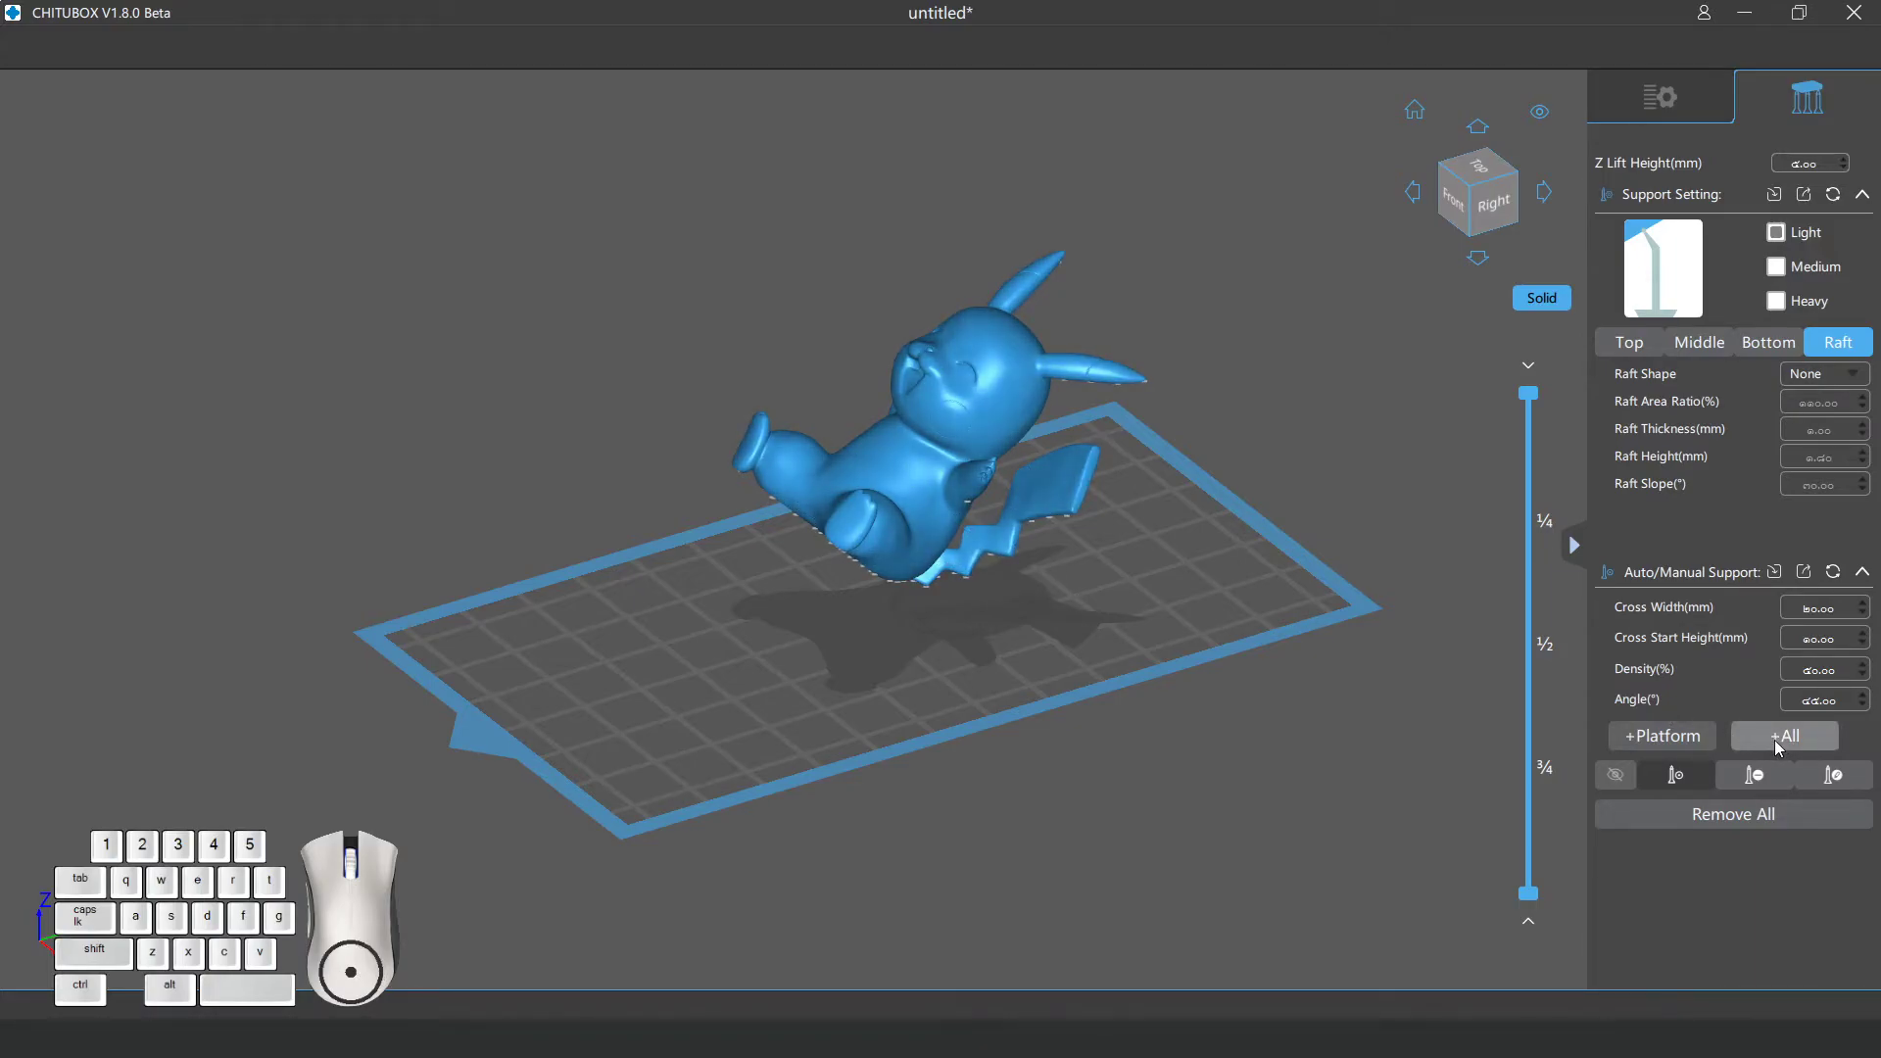
right_click(1782, 749)
left_click_drag(964, 774, 943, 719)
scroll("down", 3)
scroll("up", 3)
left_click_drag(999, 668, 936, 771)
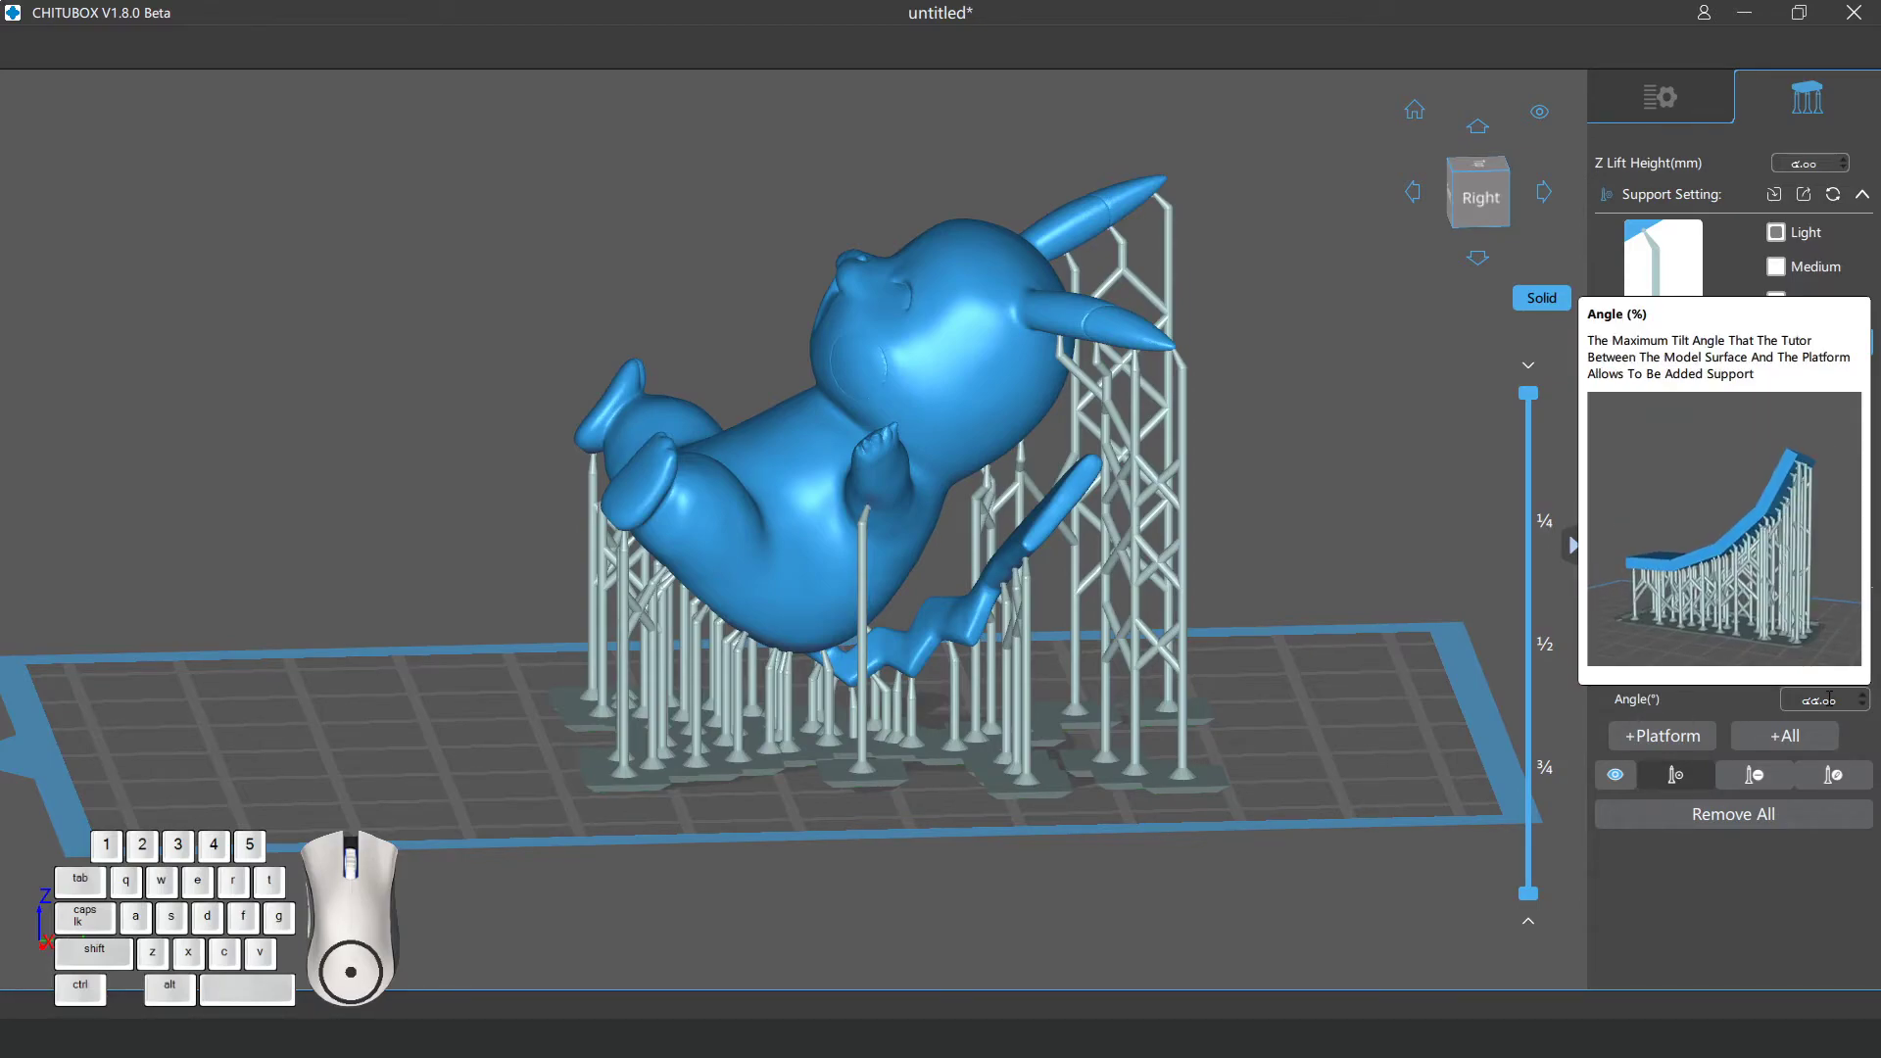
left_click_drag(861, 509, 869, 385)
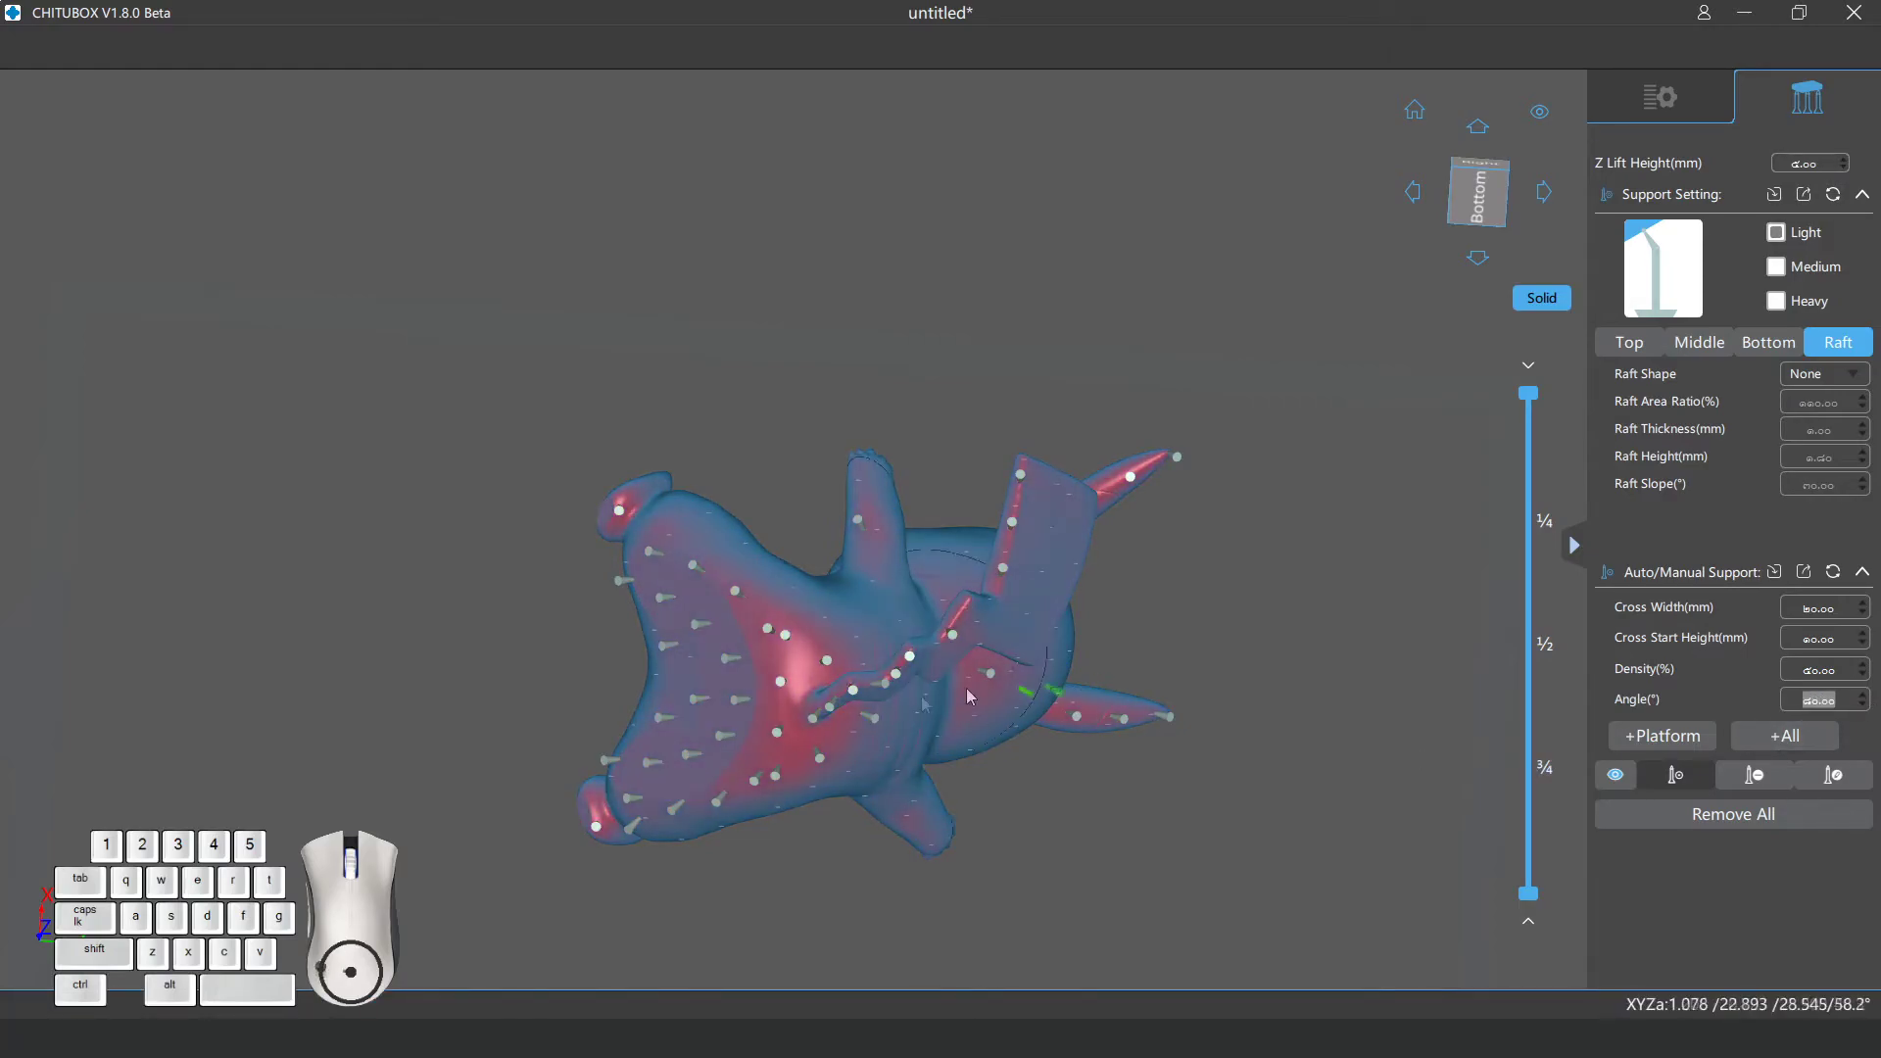
Edit the automatic support Angle value and regenerate the supports with fewer pillars.
left_click_drag(872, 548, 867, 722)
left_click(1796, 742)
right_click(891, 570)
left_click_drag(1043, 706, 963, 569)
left_click(963, 569)
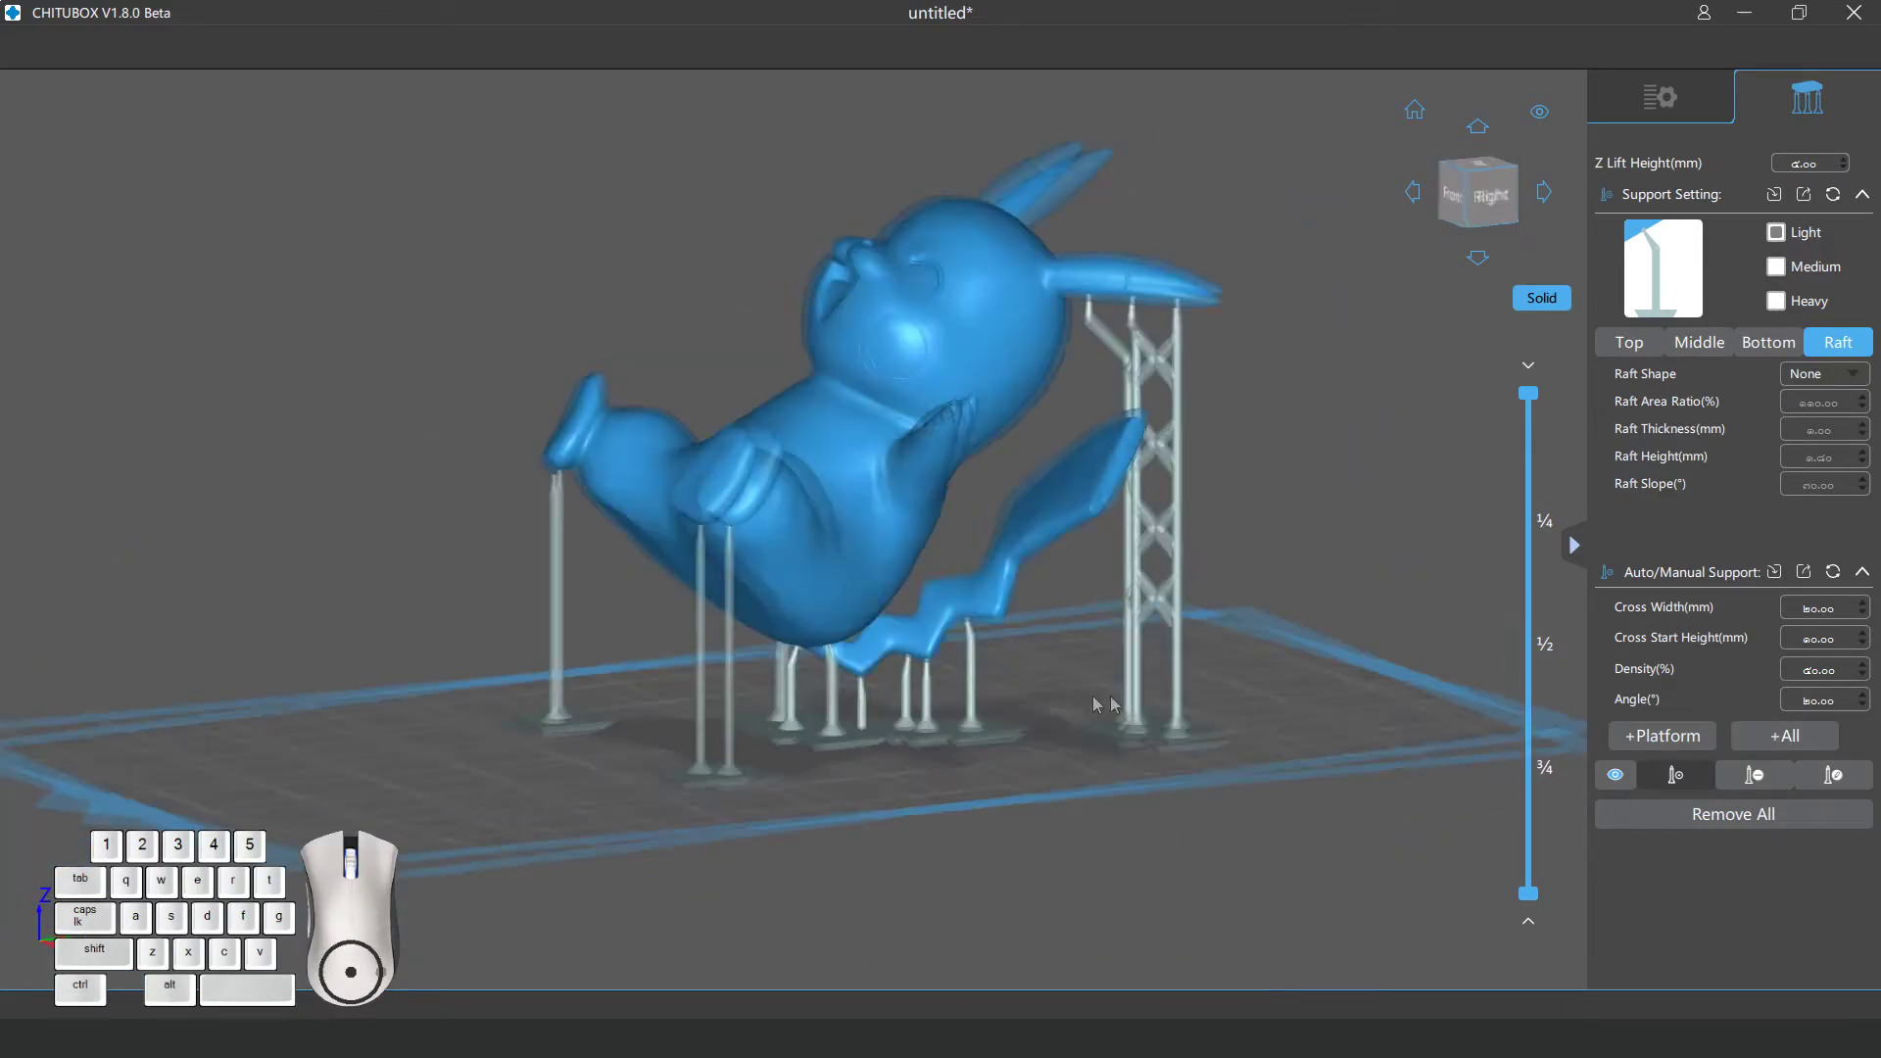
Inspect the regenerated supports from low and level side views.
left_click_drag(1029, 666, 1040, 728)
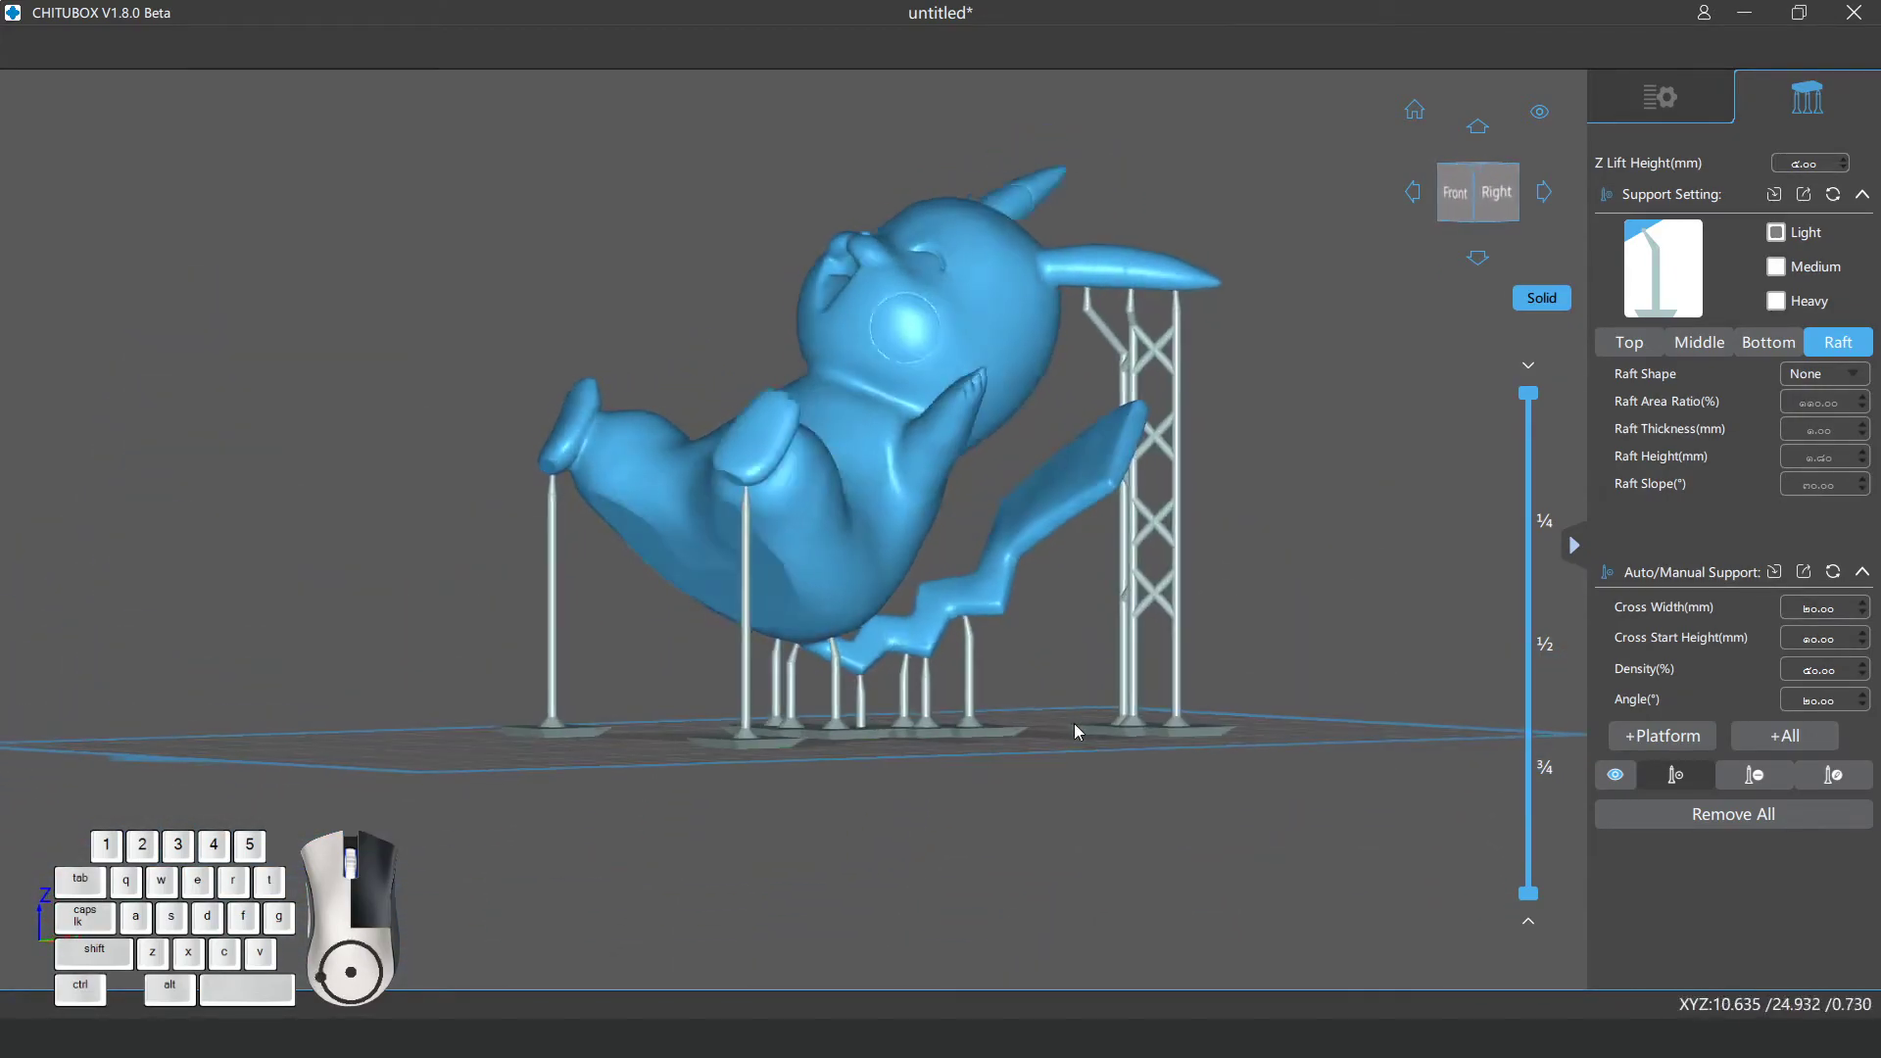
right_click(1085, 642)
left_click_drag(1074, 637, 1062, 670)
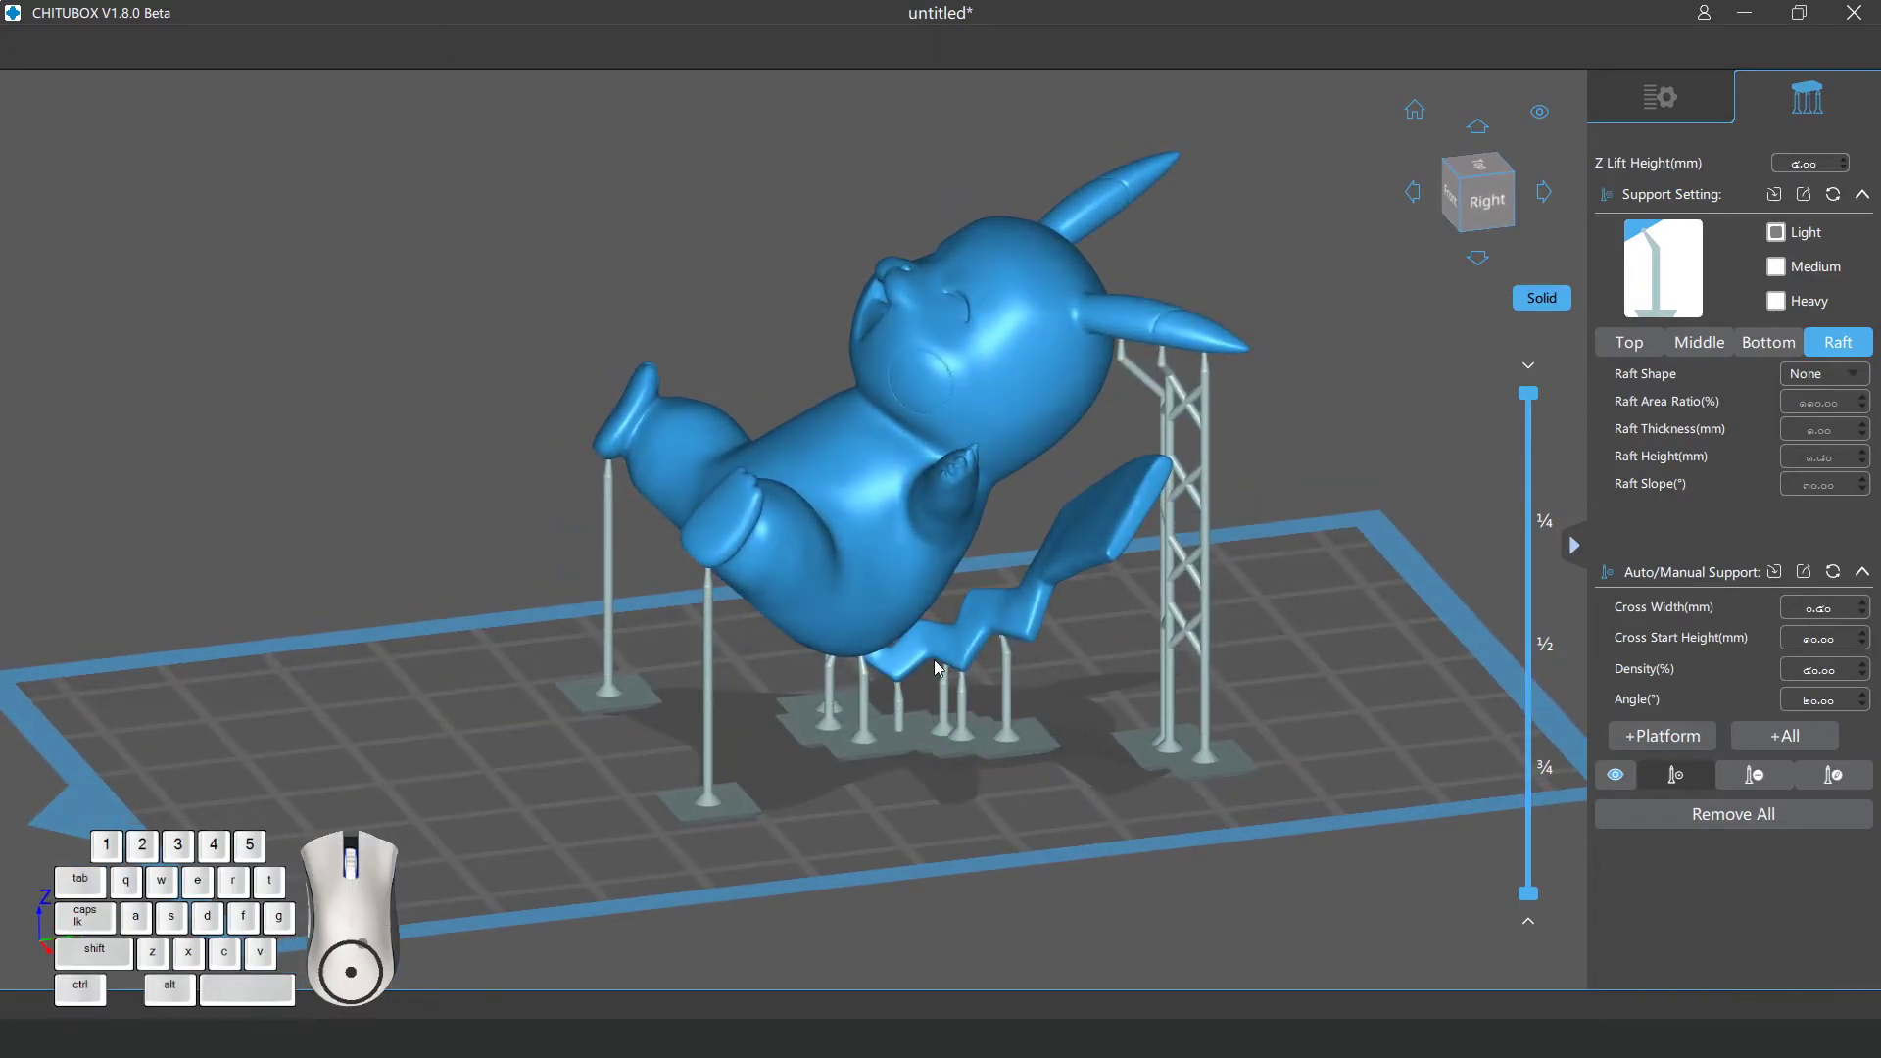
left_click_drag(1031, 731, 1059, 730)
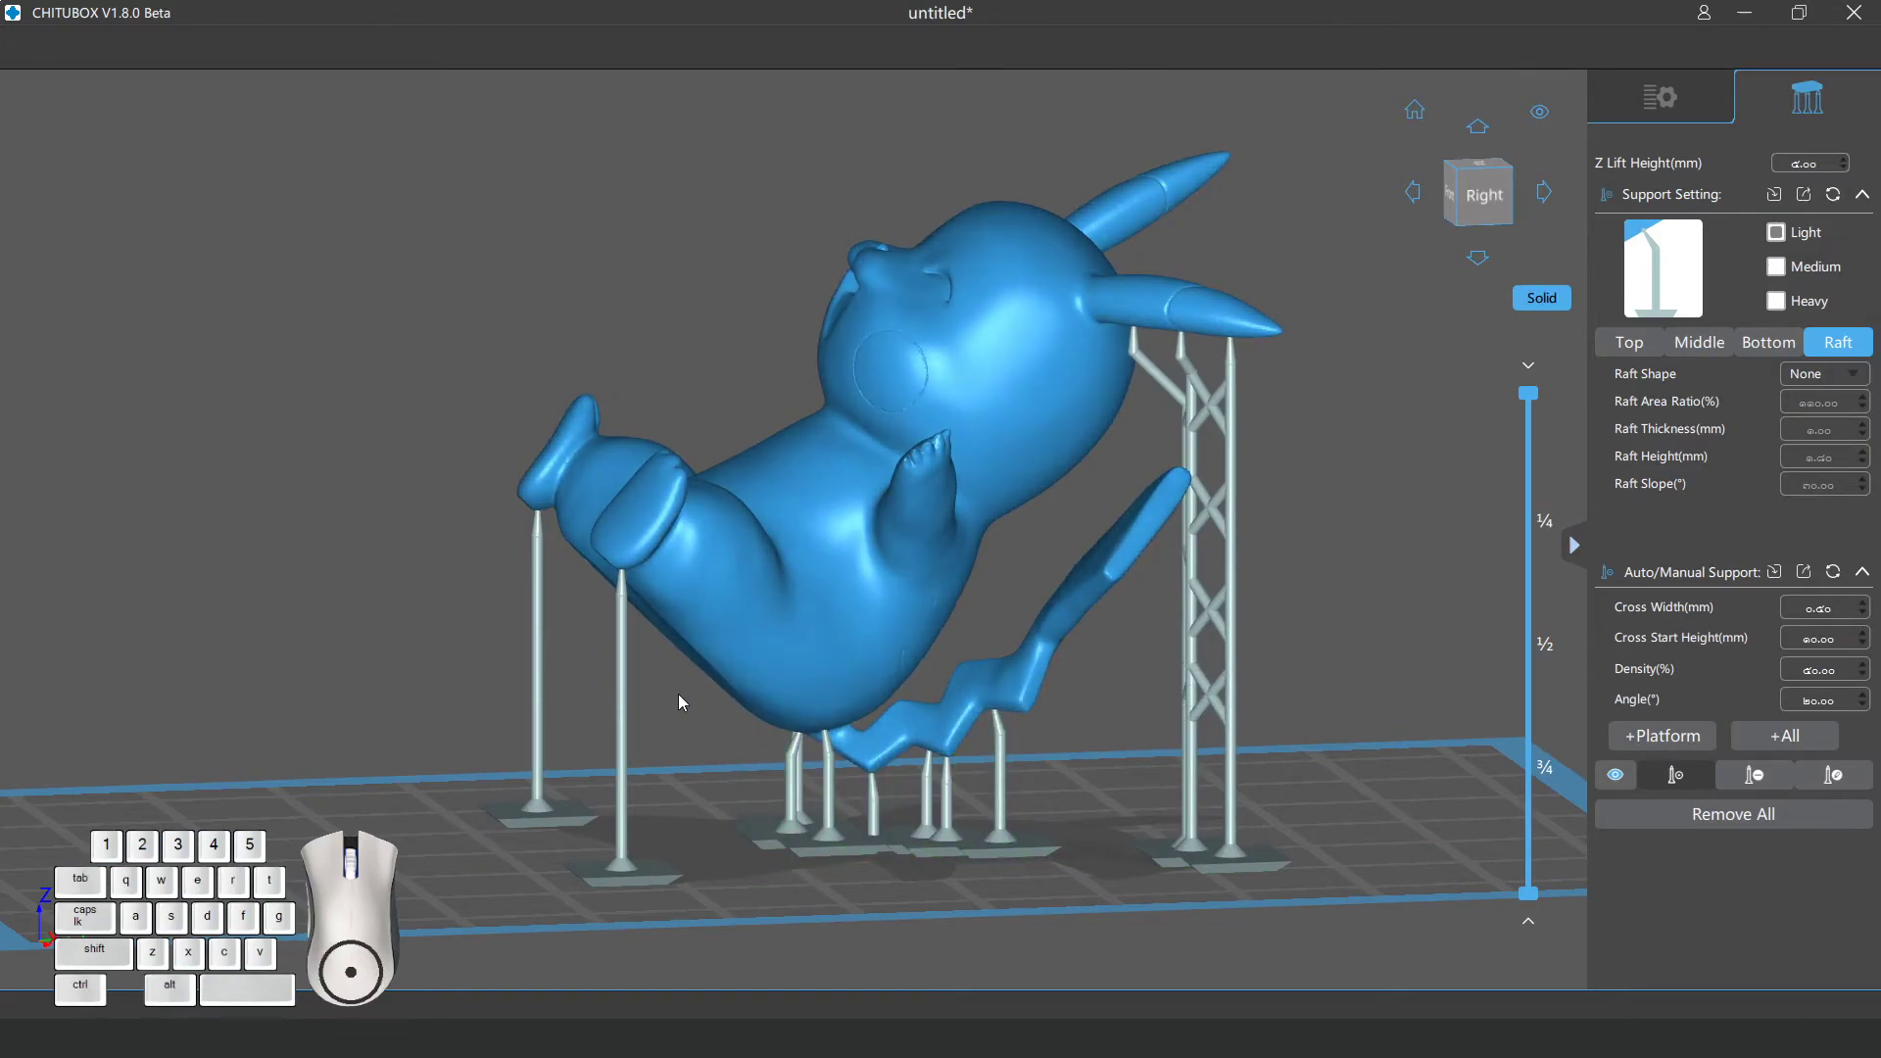
left_click_drag(992, 827, 996, 811)
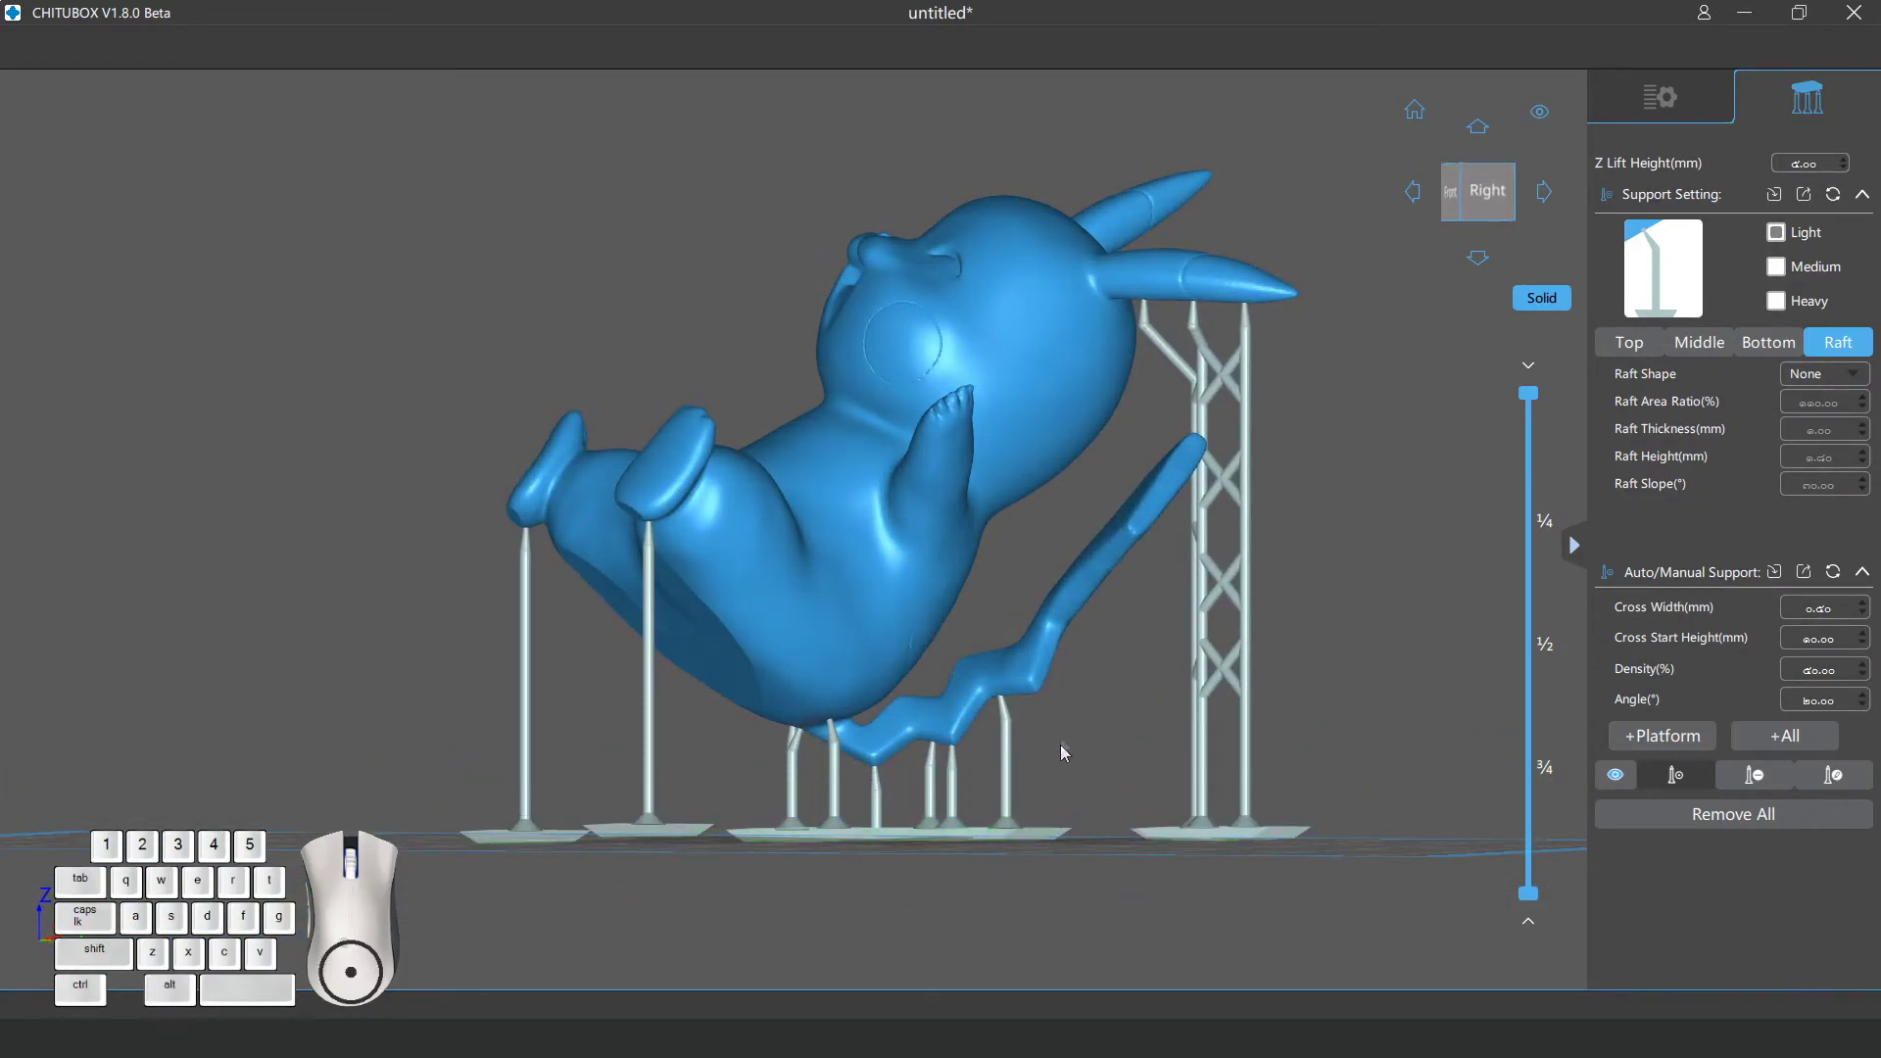
left_click_drag(1073, 704, 1079, 682)
left_click_drag(1082, 682, 1083, 693)
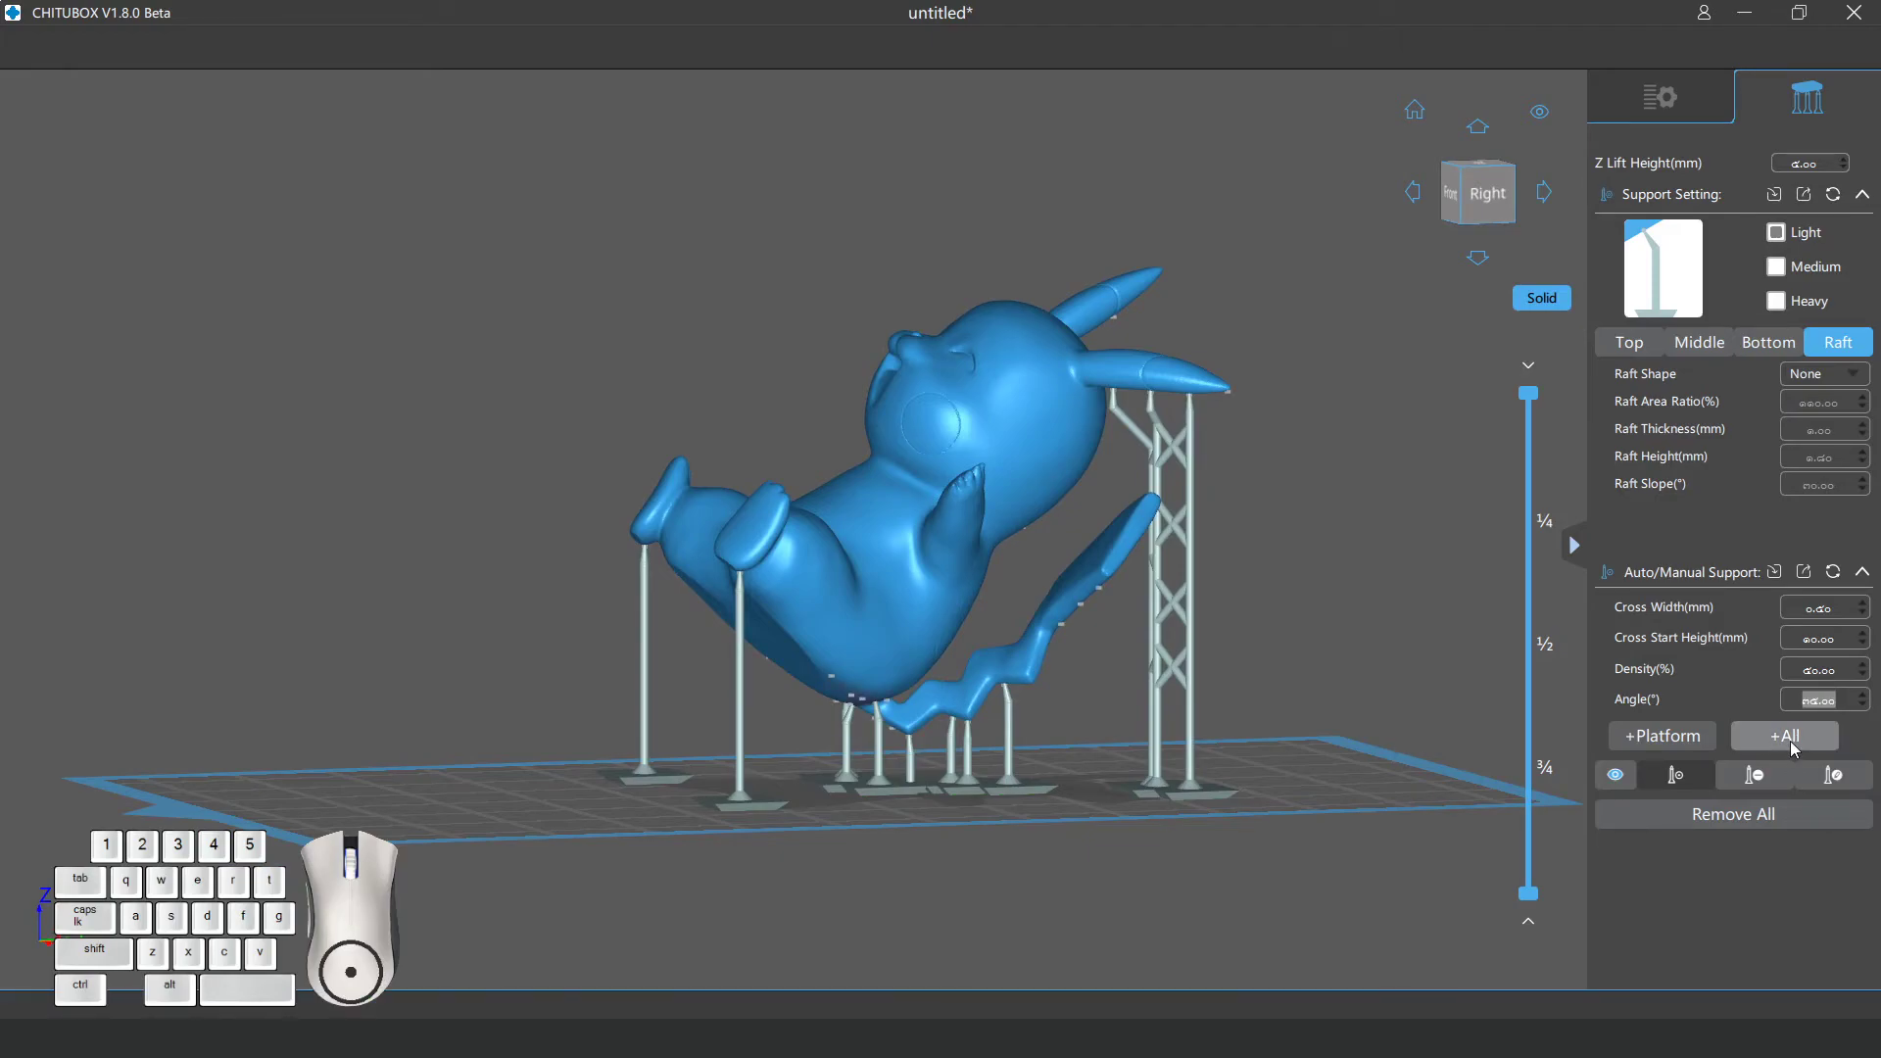
Regenerate denser supports across the model with +All.
left_click(1801, 745)
left_click_drag(1047, 812, 1047, 704)
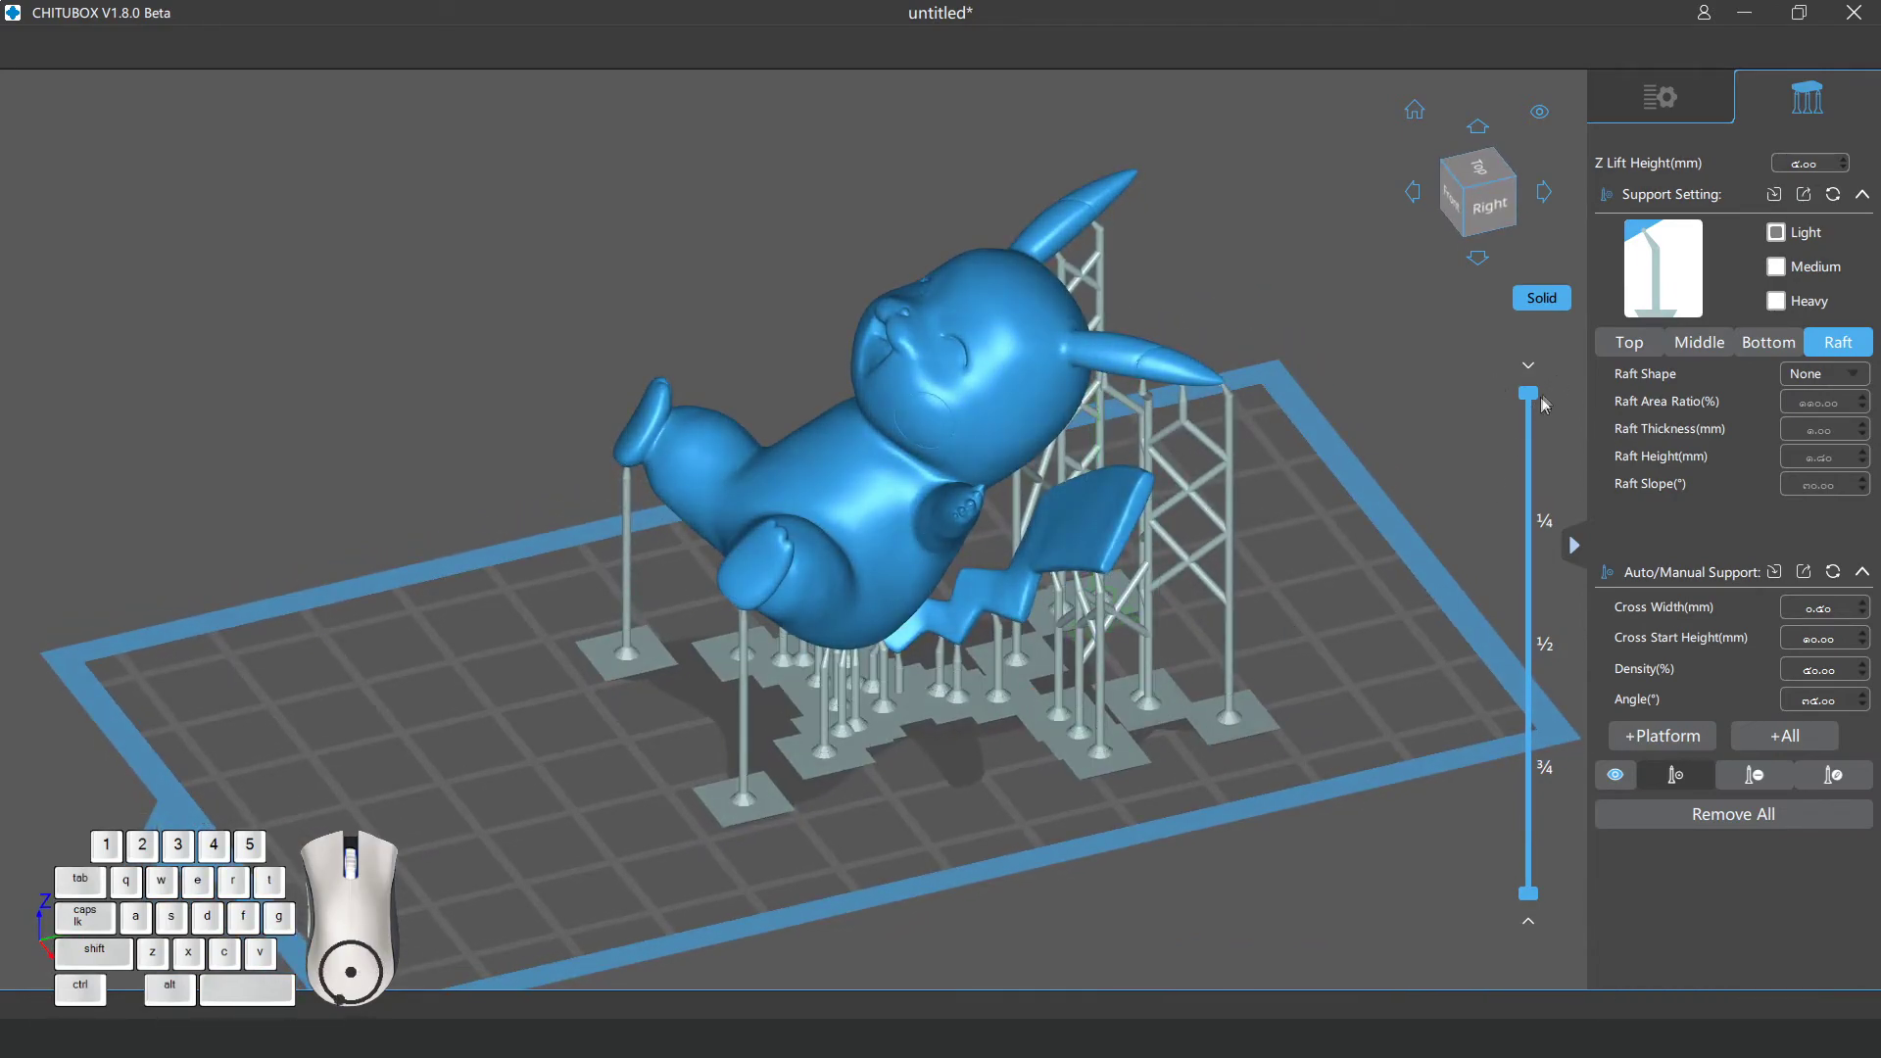
left_click(1561, 383)
left_click_drag(1533, 402, 1534, 370)
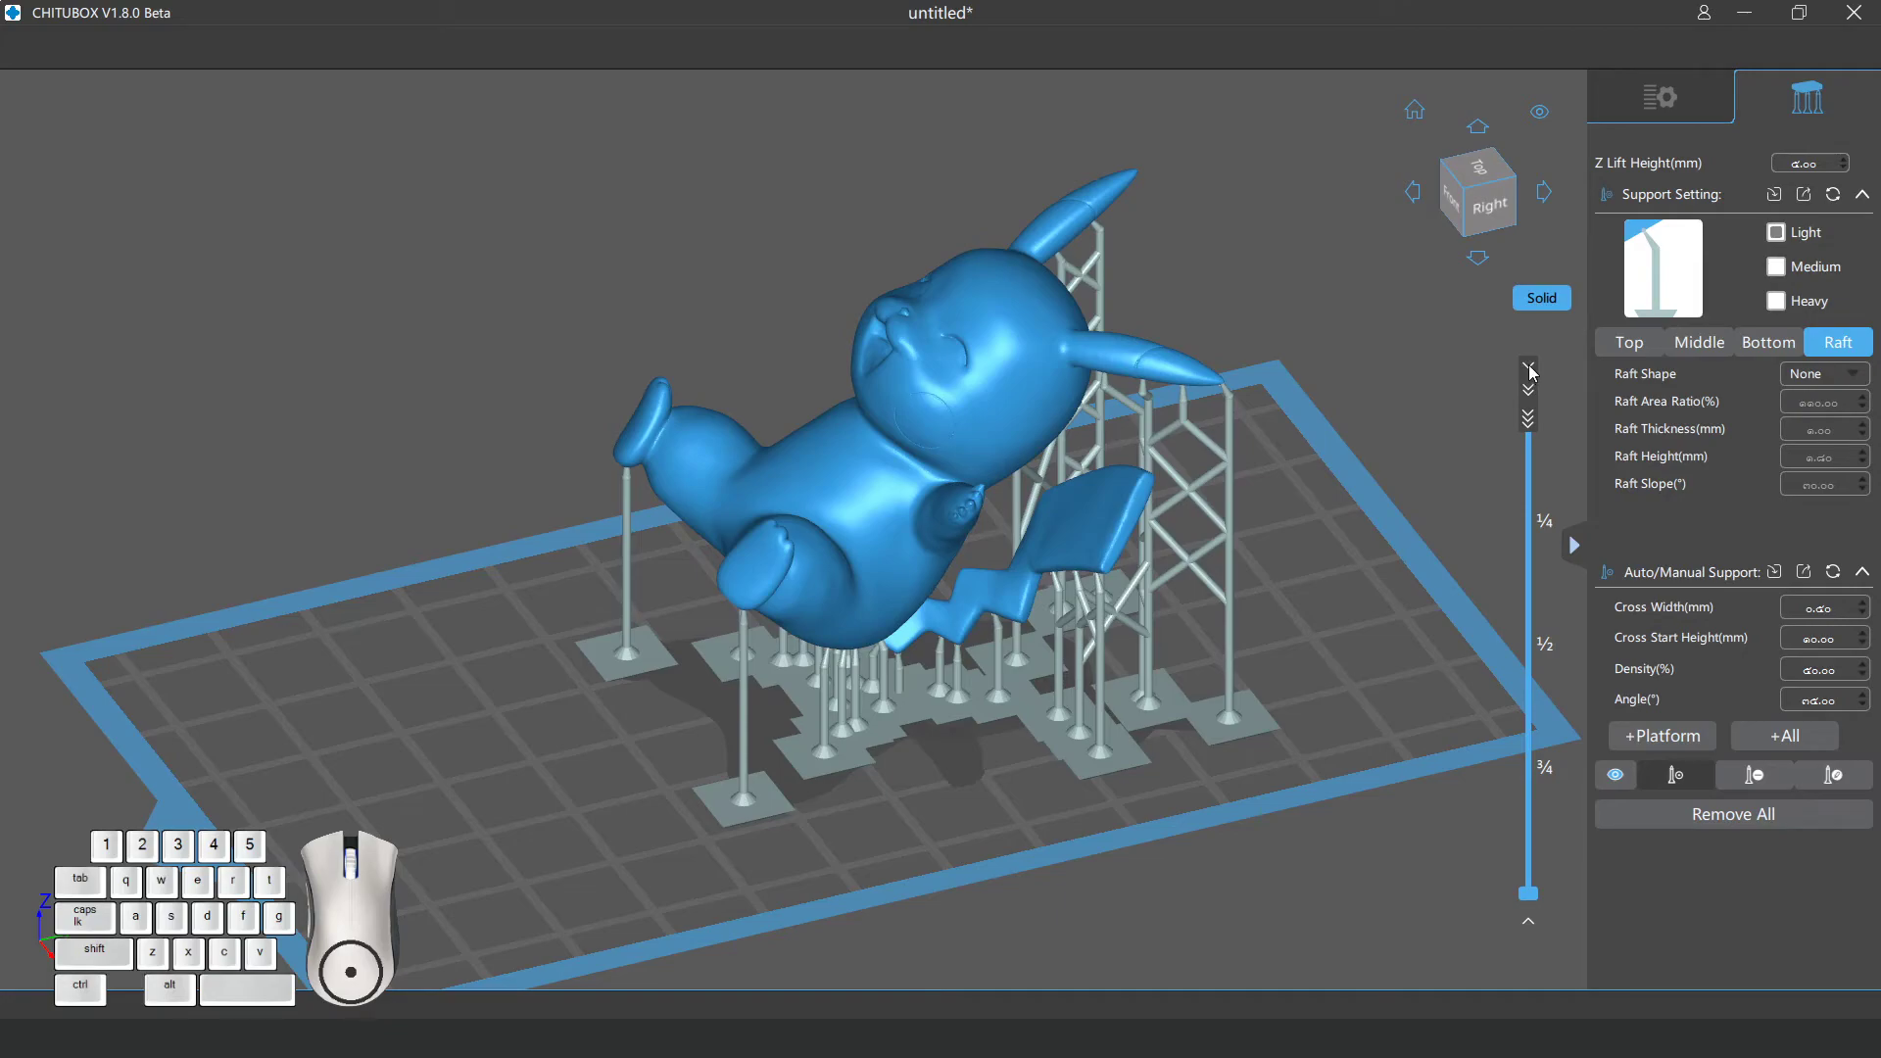
left_click(1533, 369)
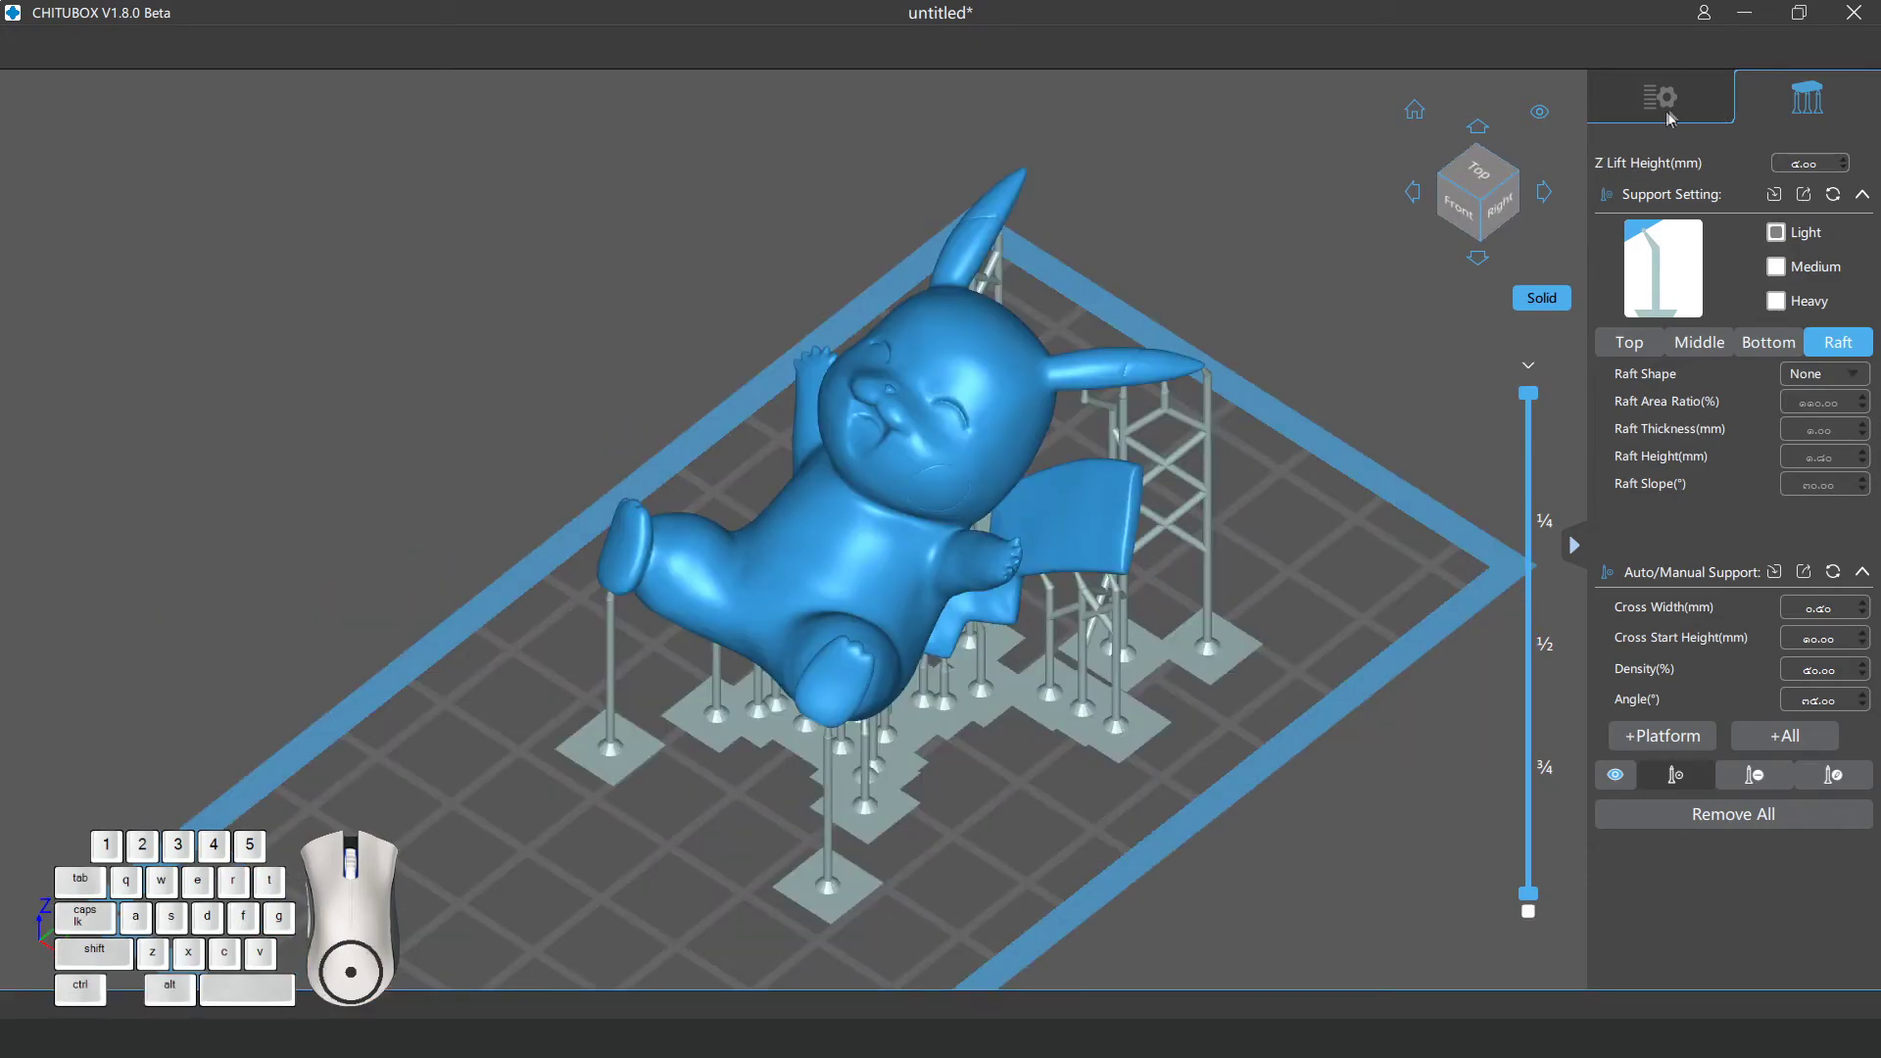
Slice the supported model, giving 12.87 ml volume, 14.2 g weight and 3h55m44s print time.
left_click(1669, 108)
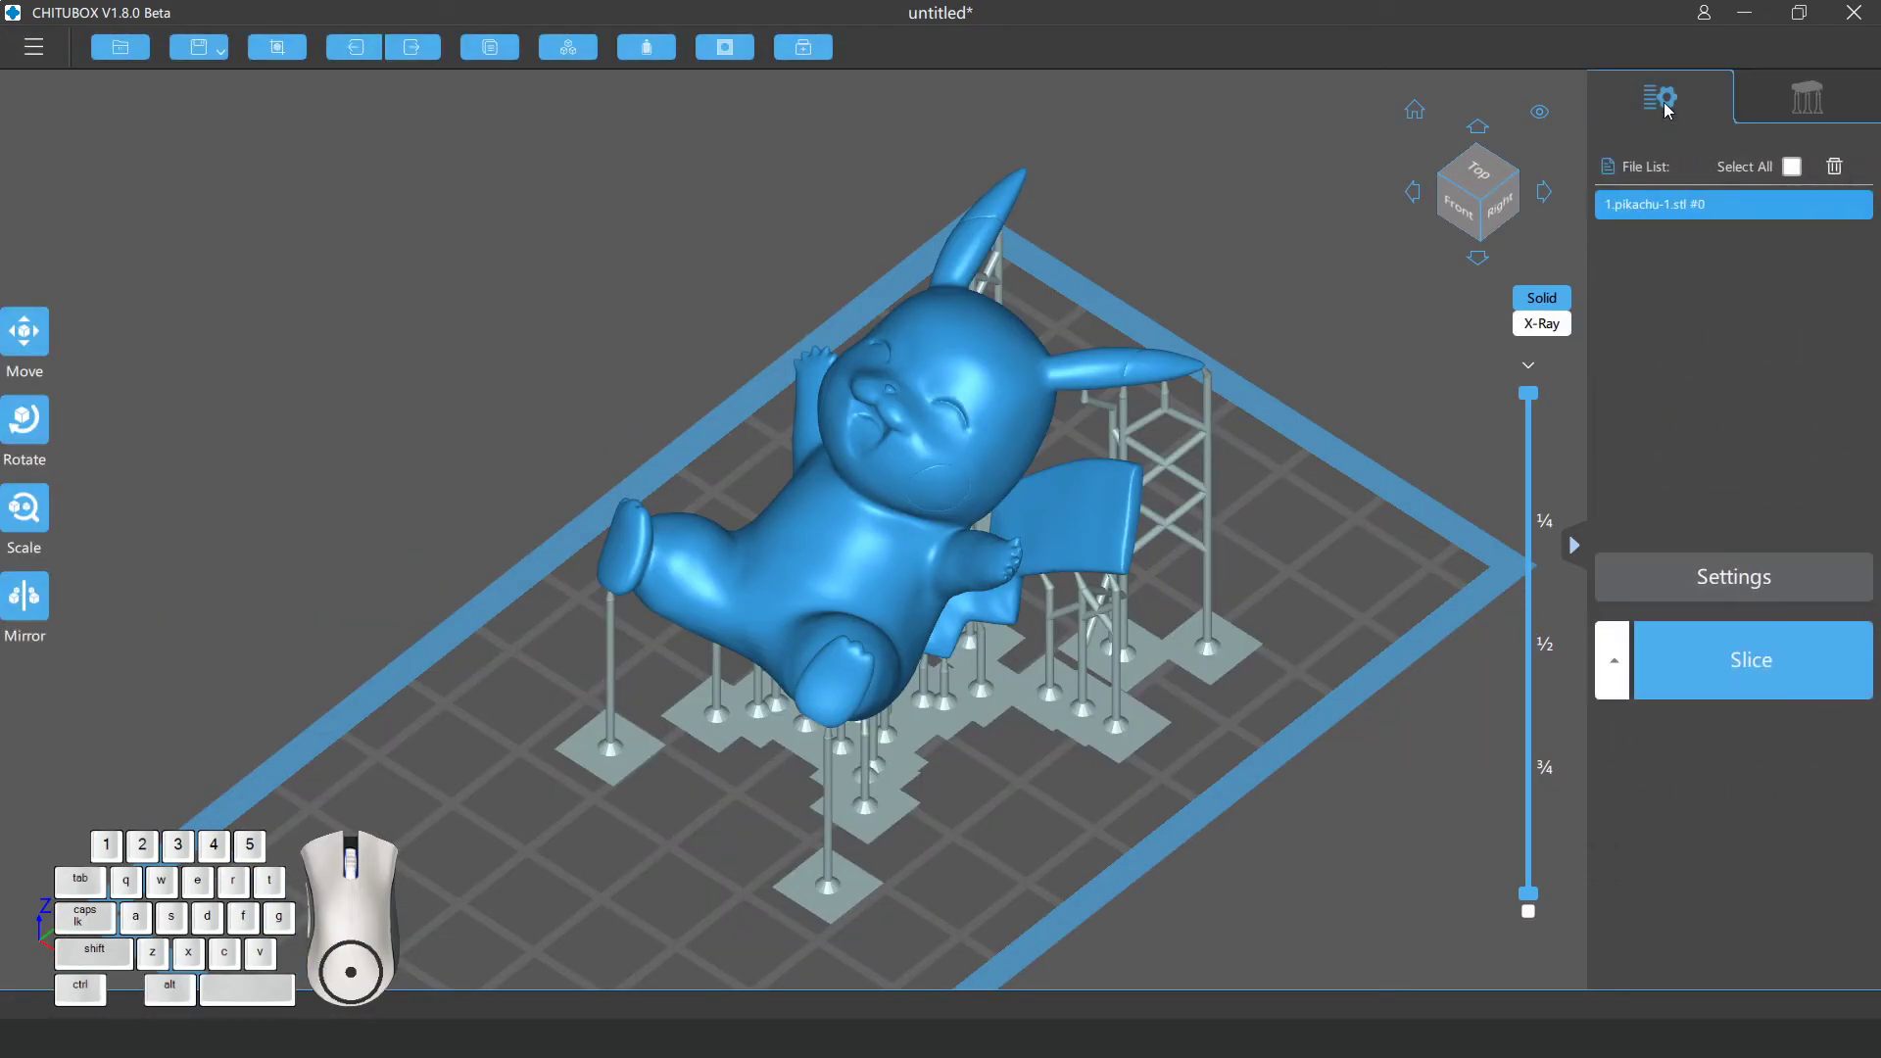
right_click(1148, 658)
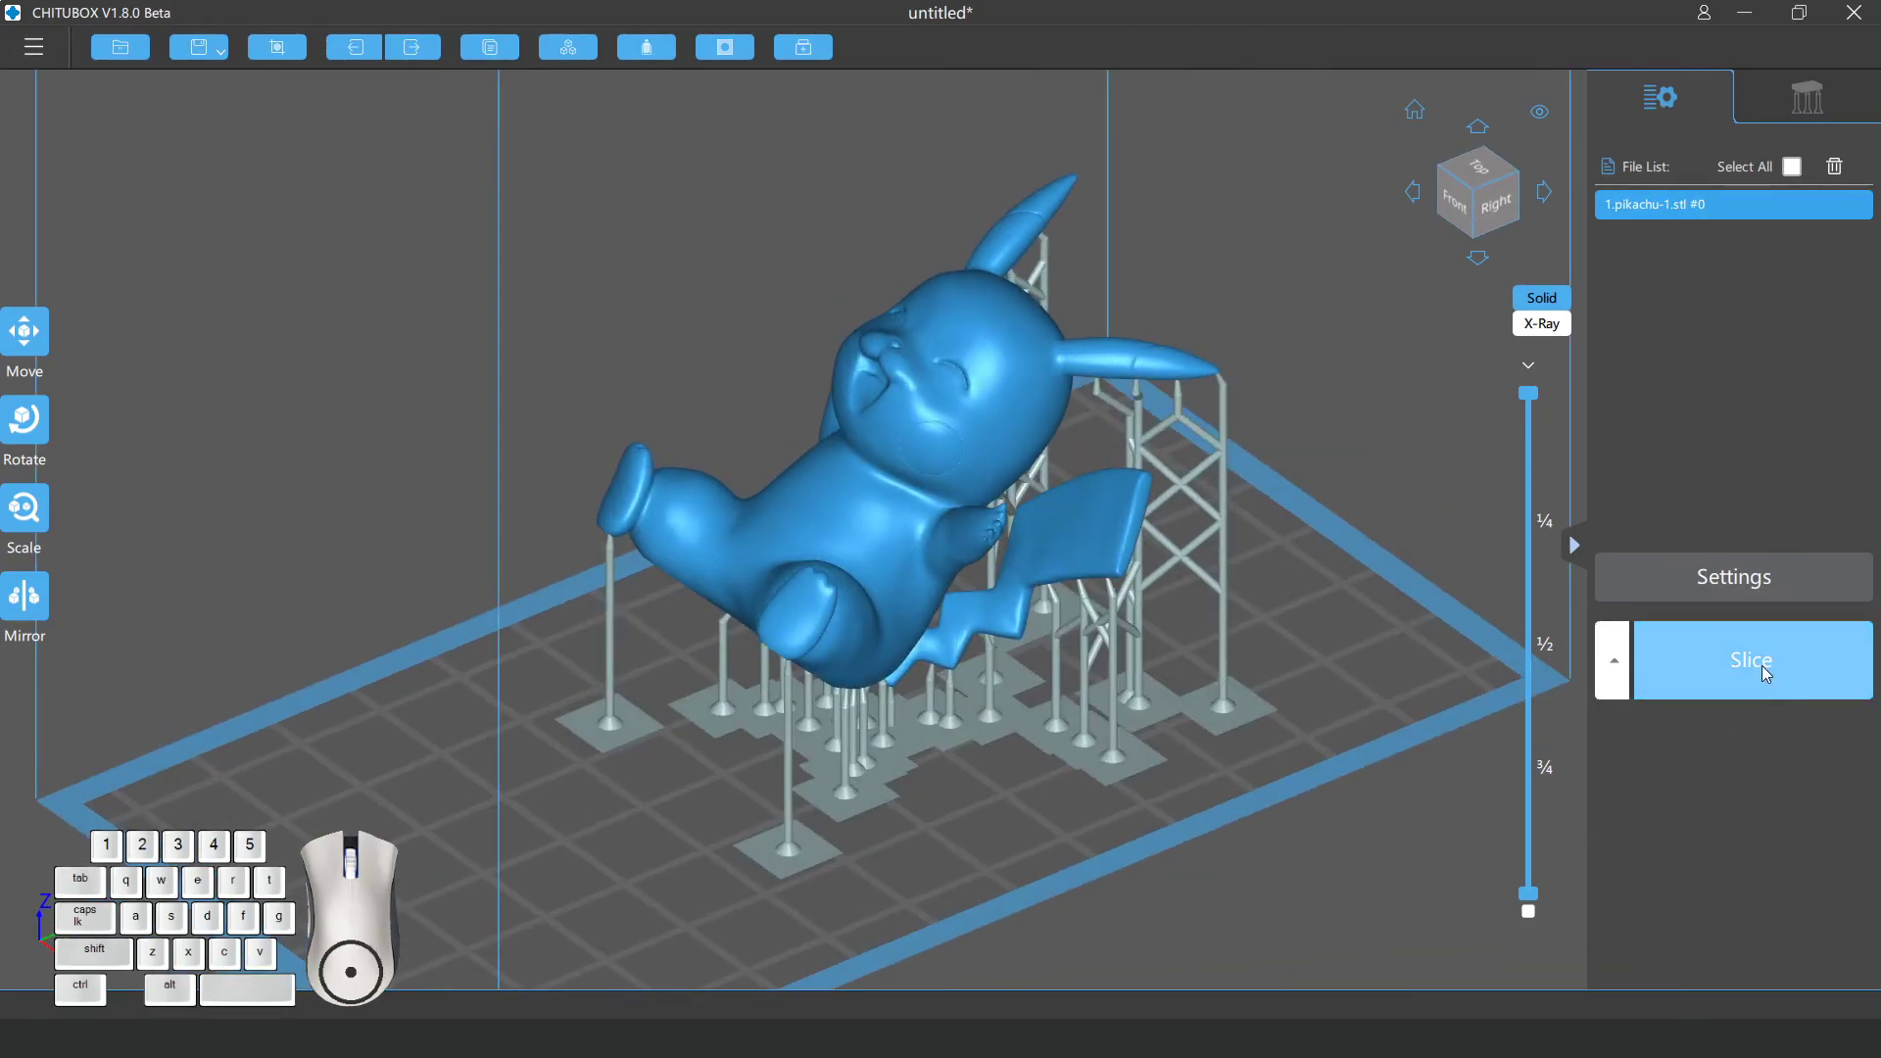
right_click(1771, 670)
Step through the 915 sliced layers with the layer slider to preview the print.
left_click_drag(631, 504, 580, 482)
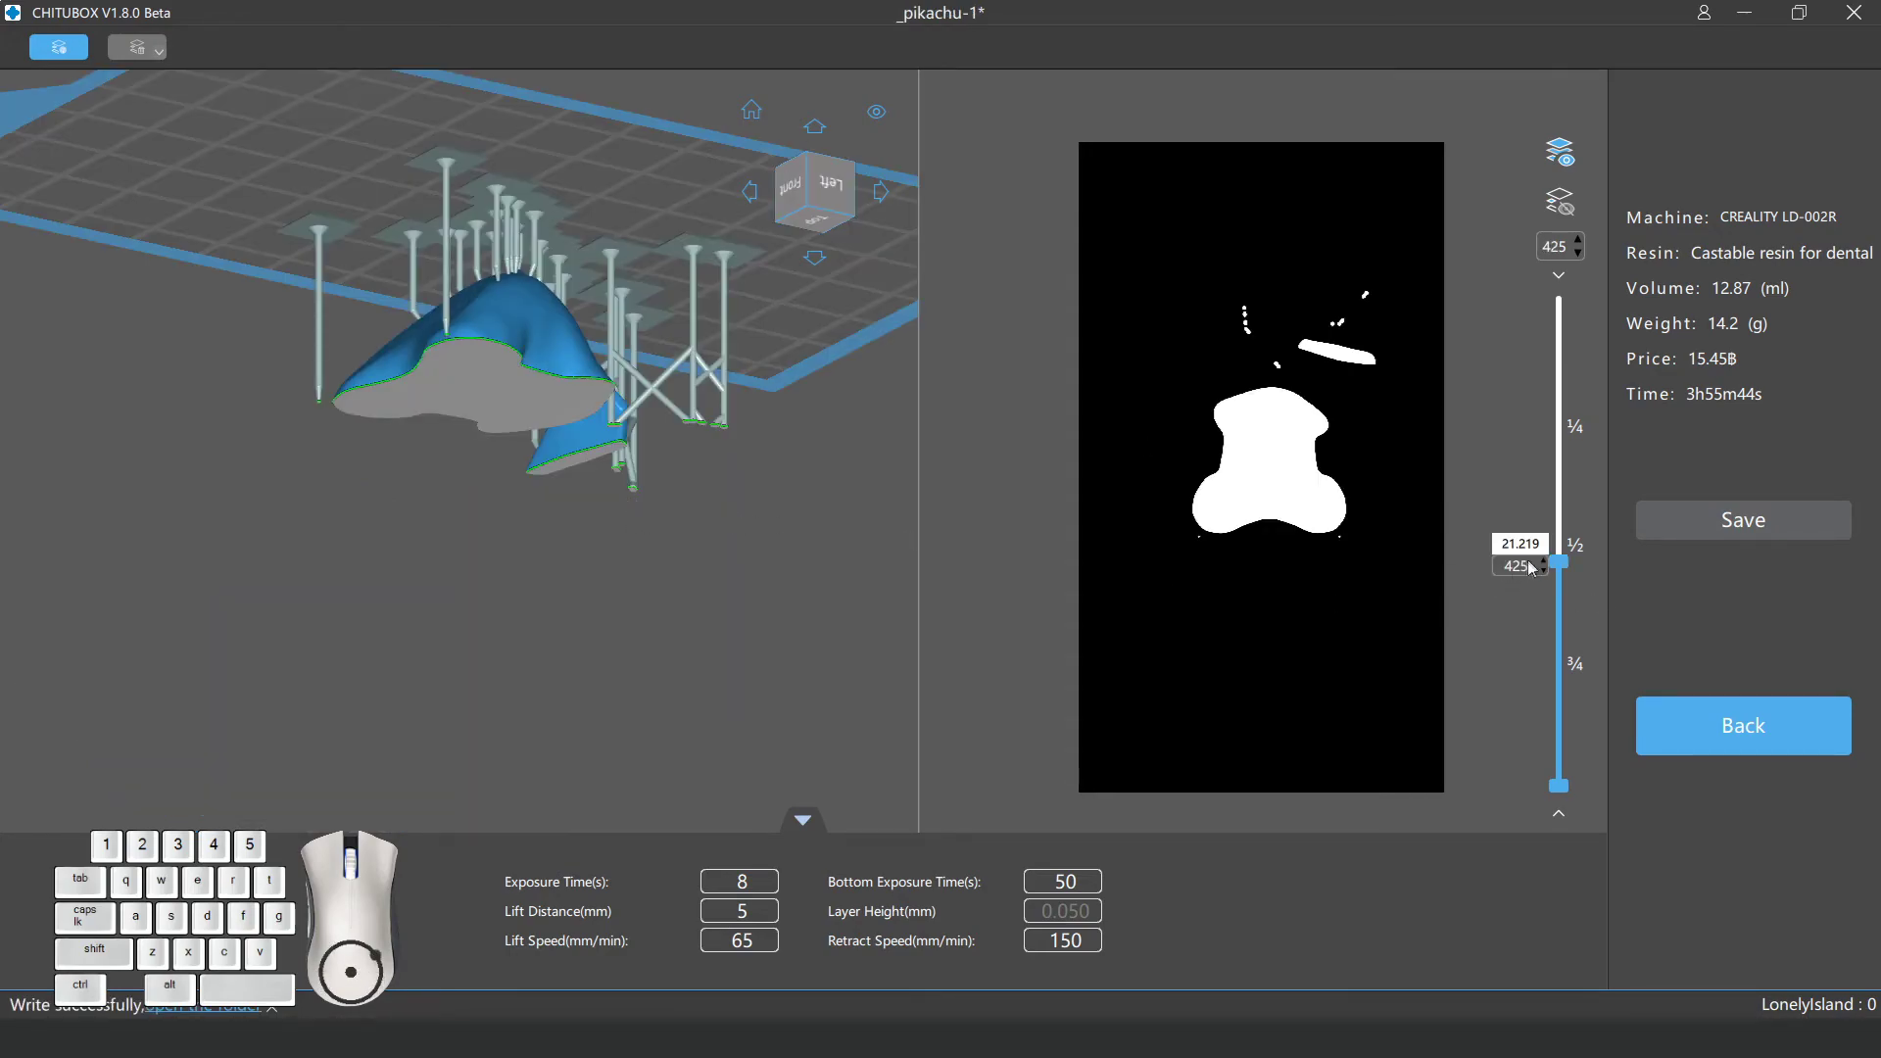
left_click_drag(1564, 570, 1579, 278)
right_click(1580, 278)
right_click(621, 425)
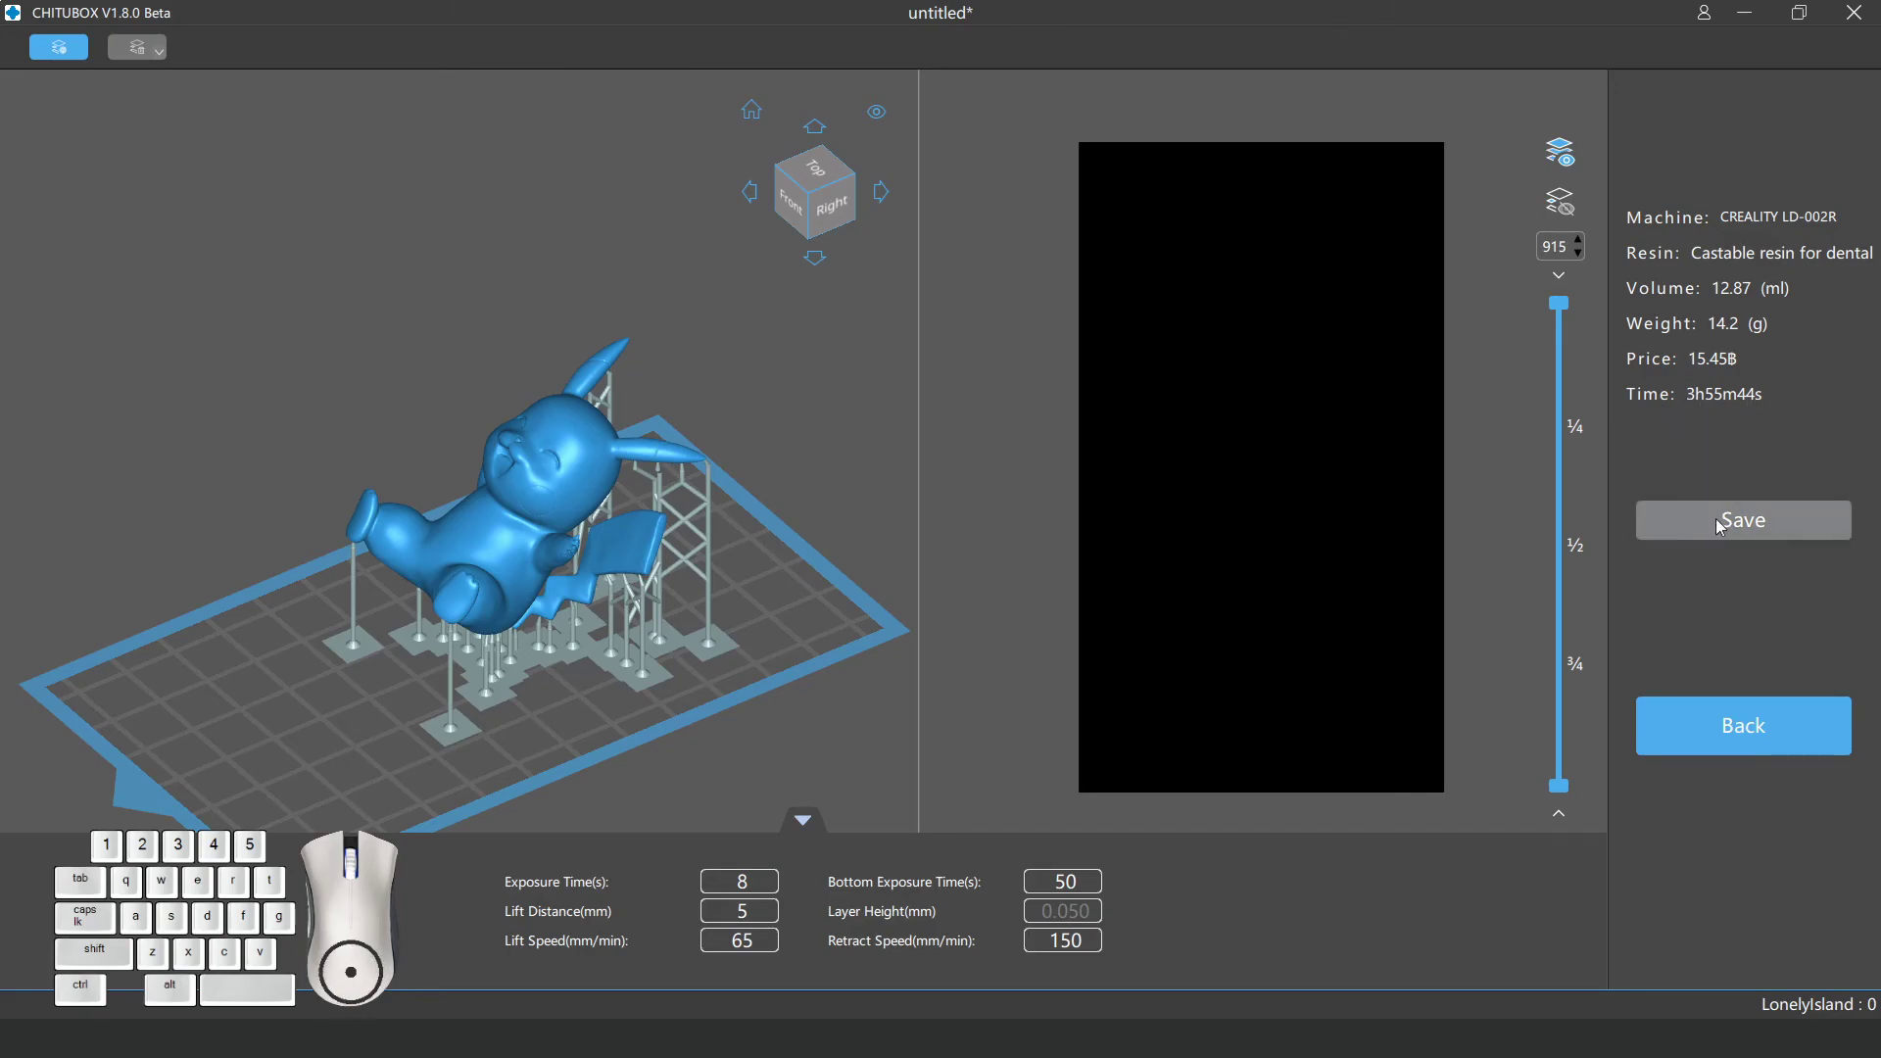
Save the slice as _pikachu-1.ctb in the New folder next to pikachu-1.stl.
left_click(1756, 524)
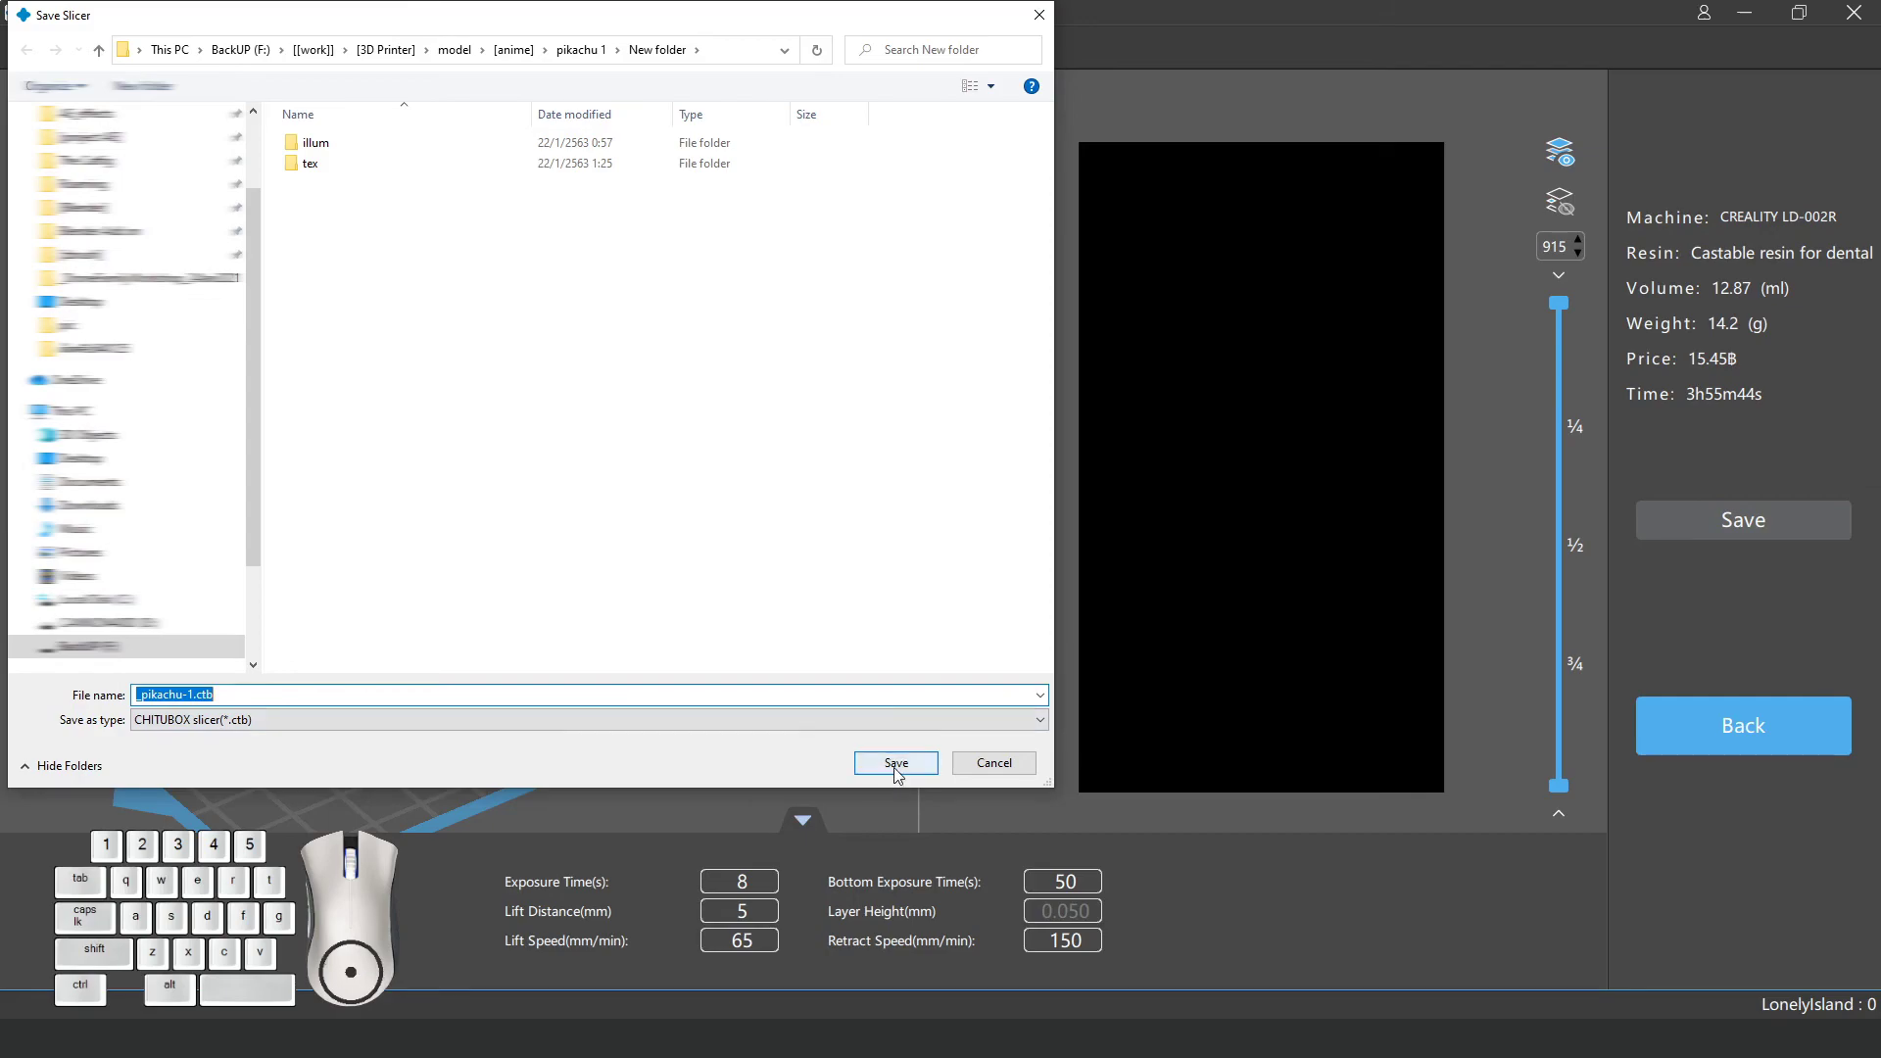
left_click(904, 772)
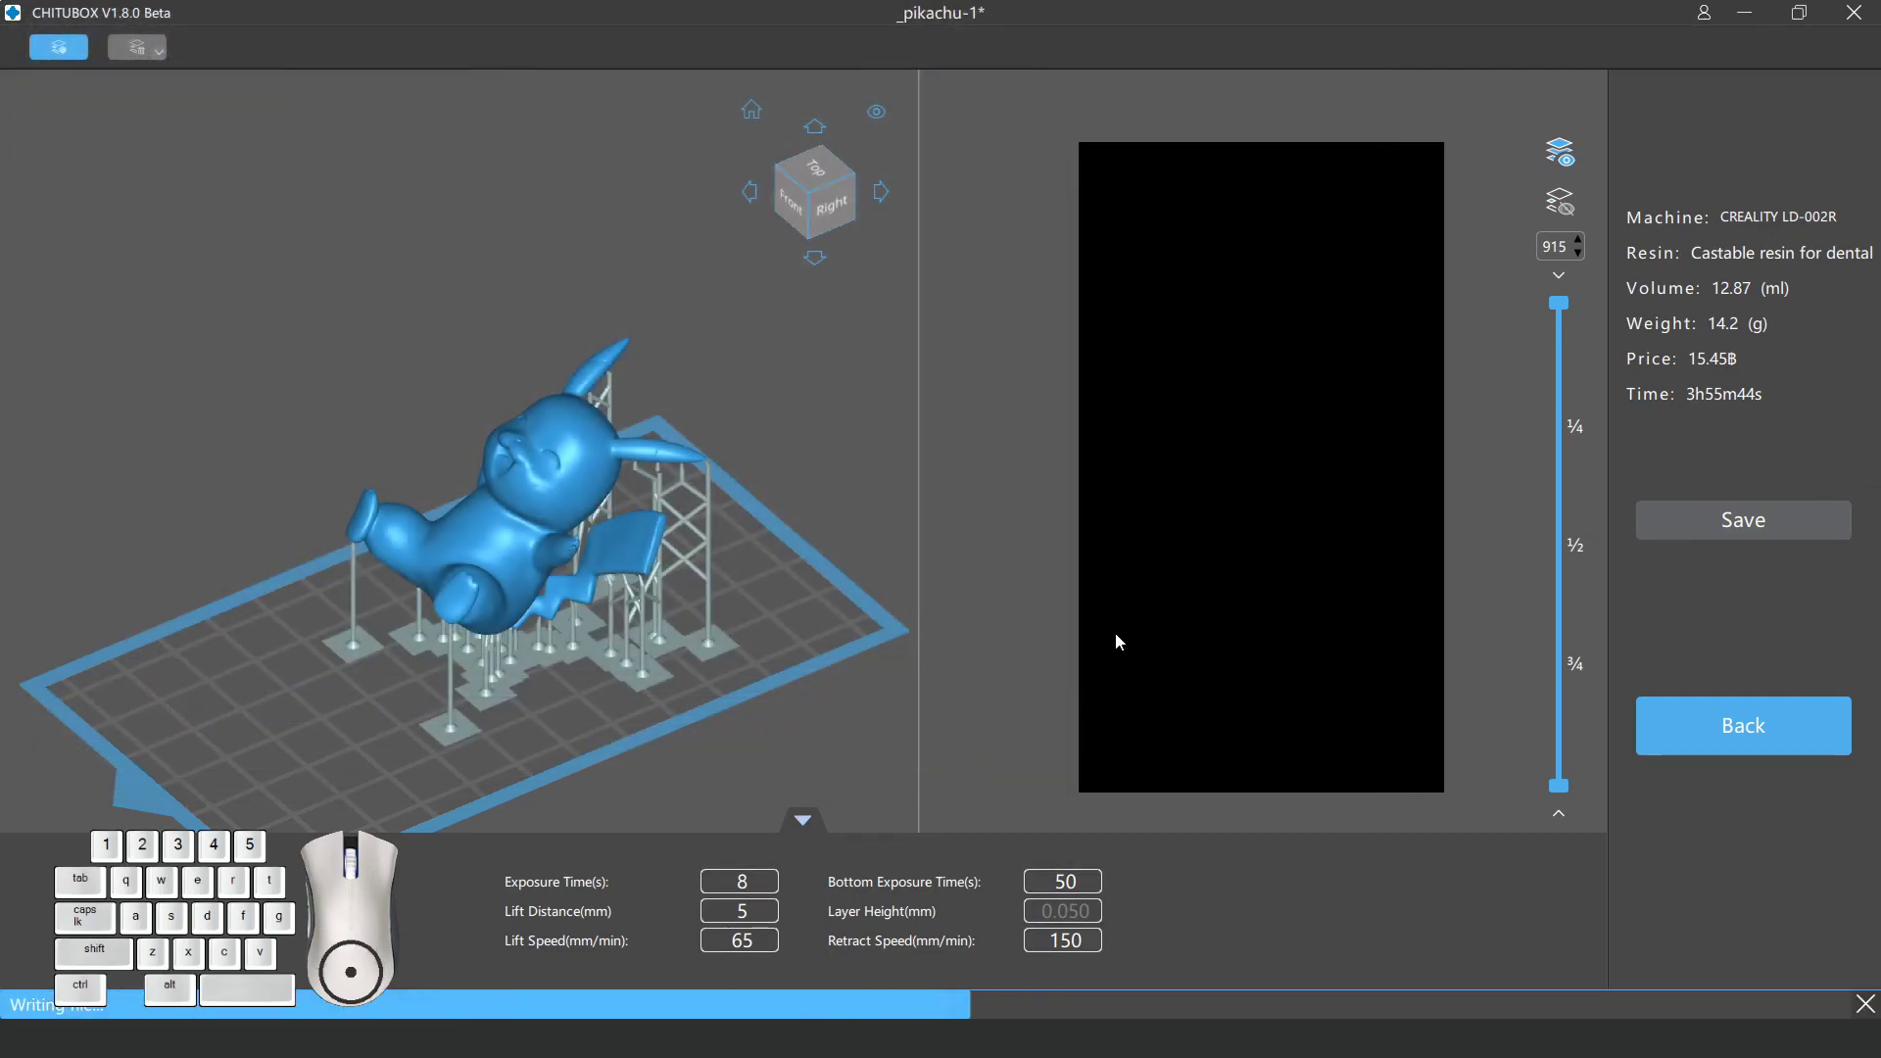